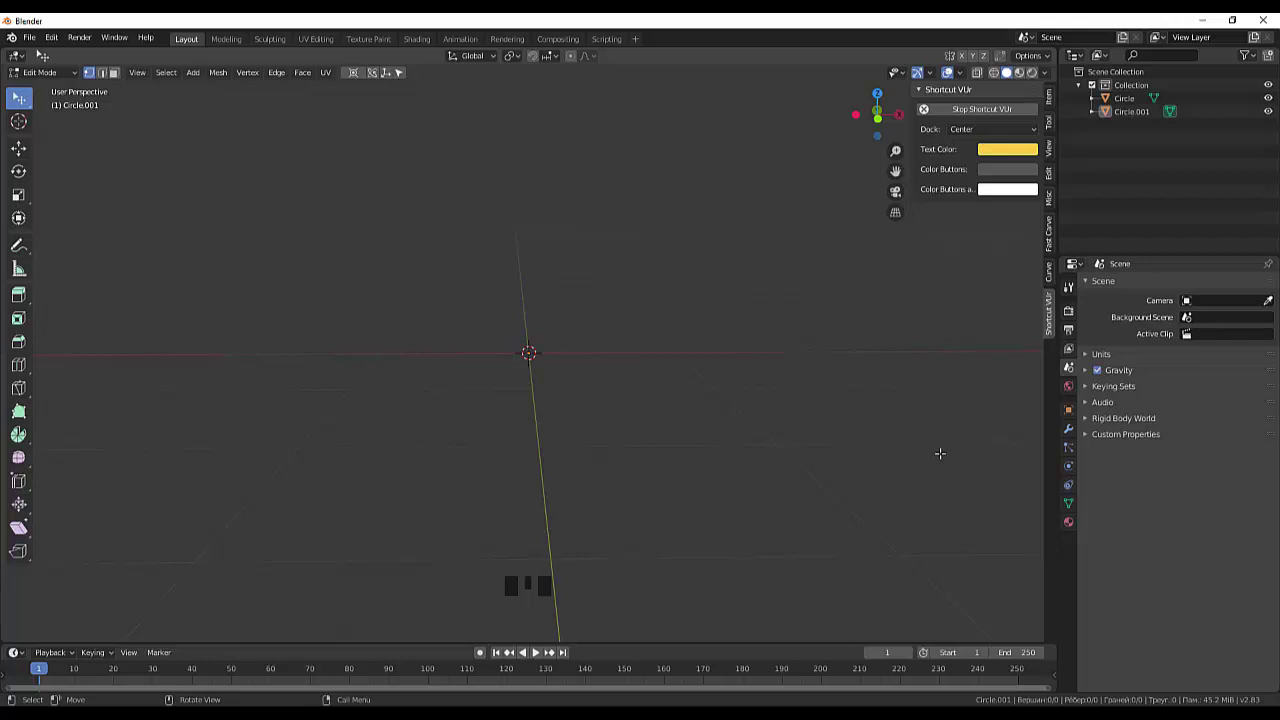
Step: Inset the filled 16-vertex disc into two concentric rings and view it from above
left_click_drag(881, 421, 818, 422)
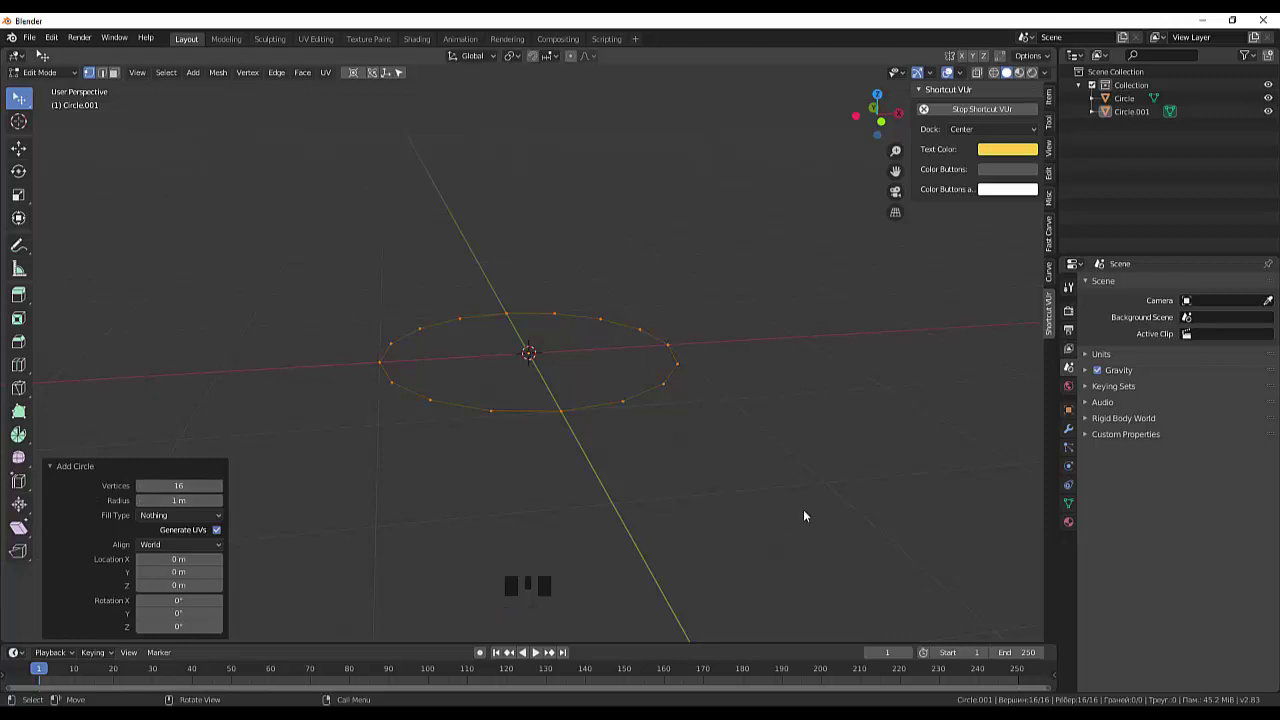
left_click_drag(750, 481, 765, 426)
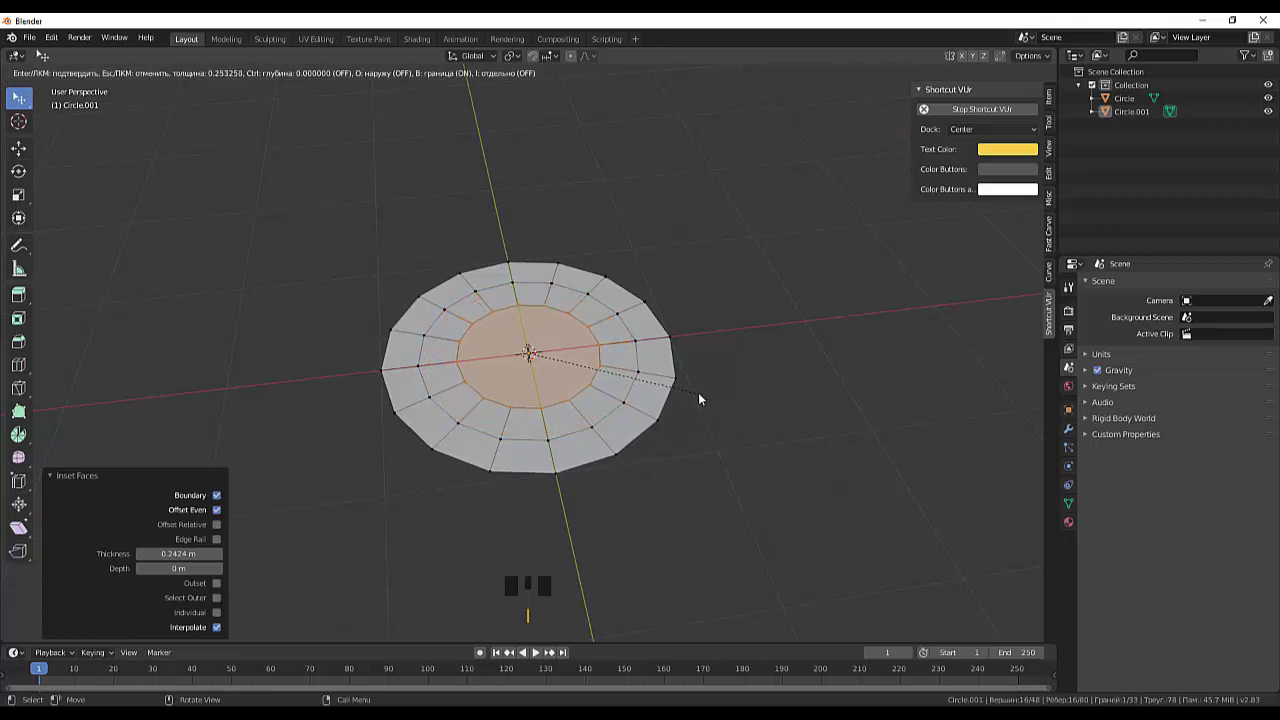
left_click_drag(769, 389, 543, 247)
Step: Select every other vertex around the disc's middle ring for faceting
left_click(543, 247)
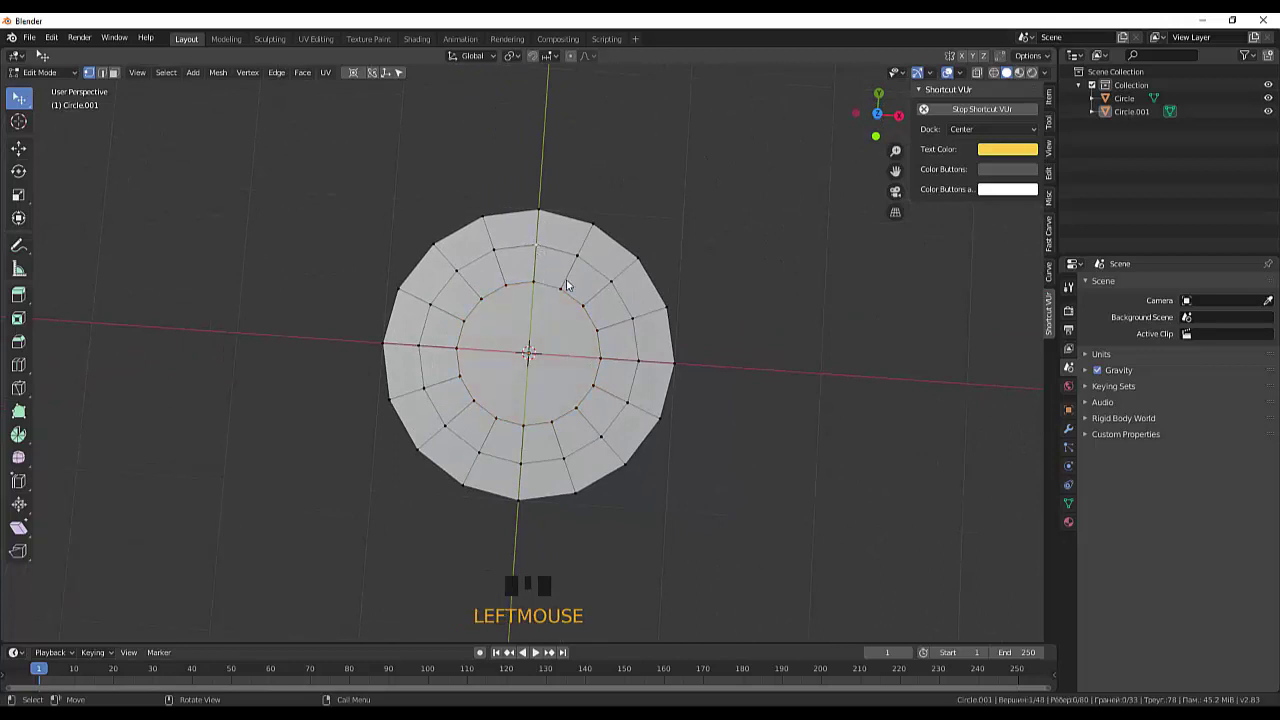
left_click(614, 285)
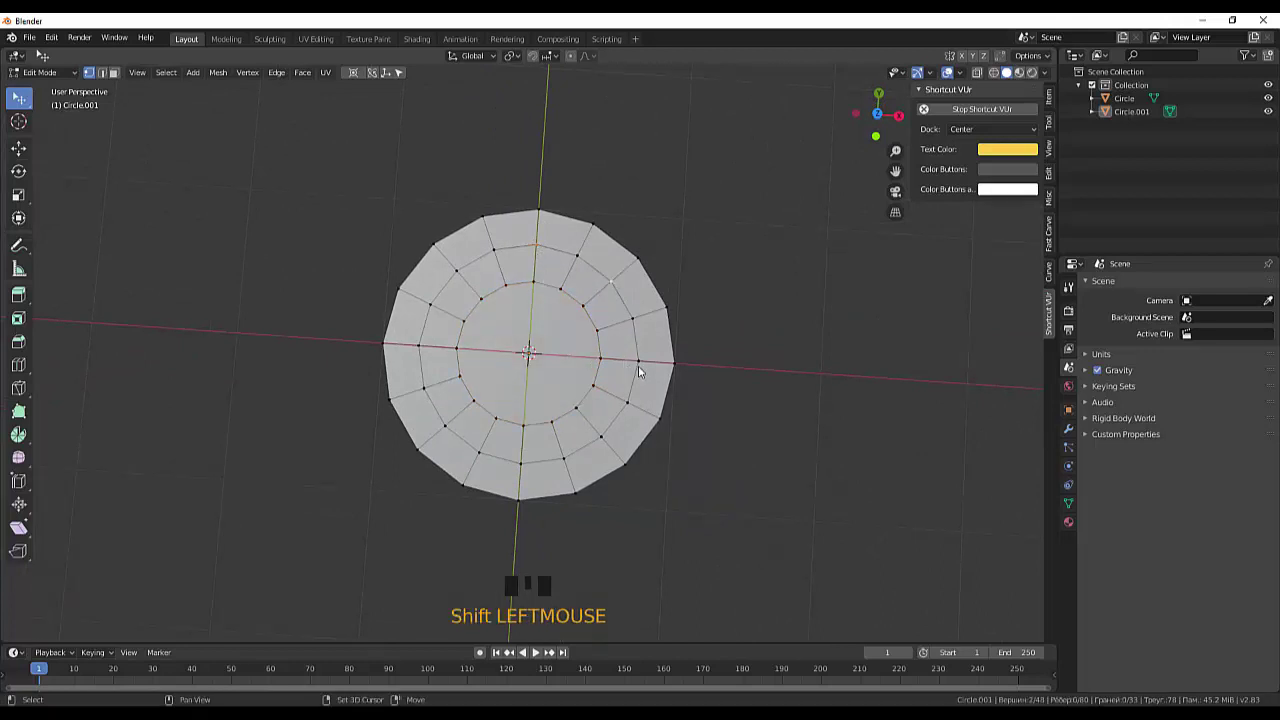
left_click(643, 363)
left_click(607, 438)
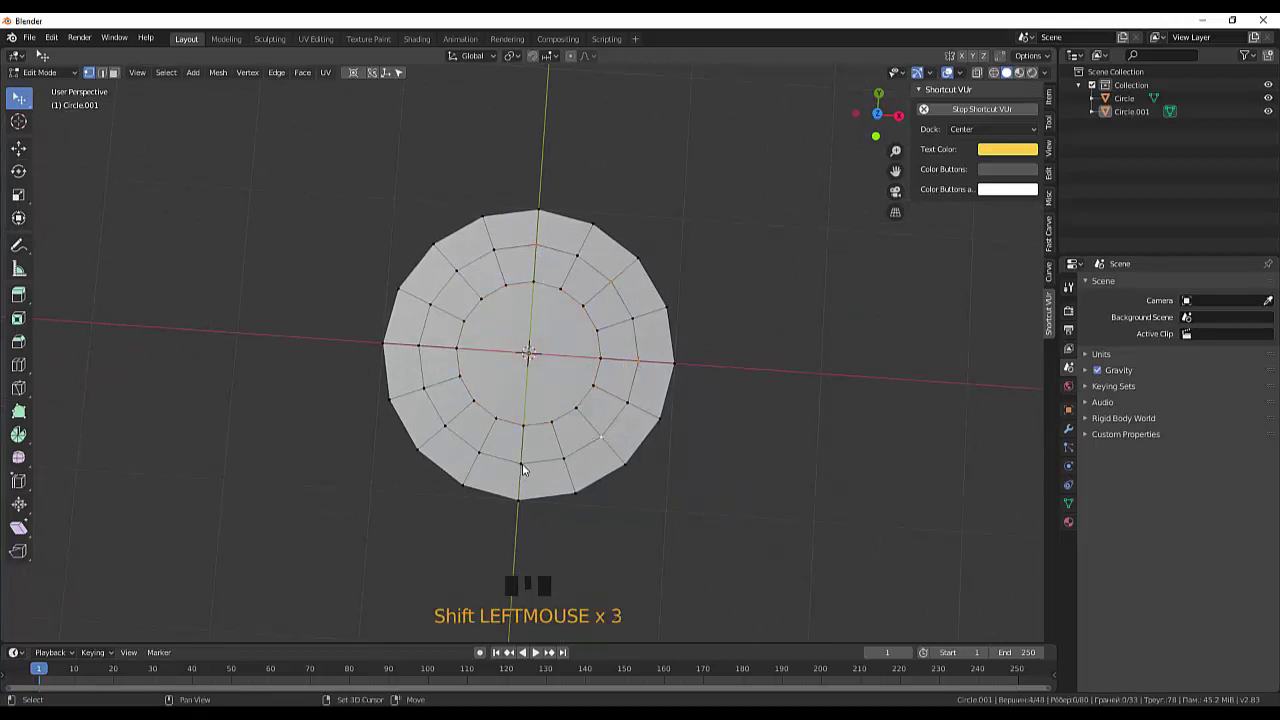
left_click(527, 468)
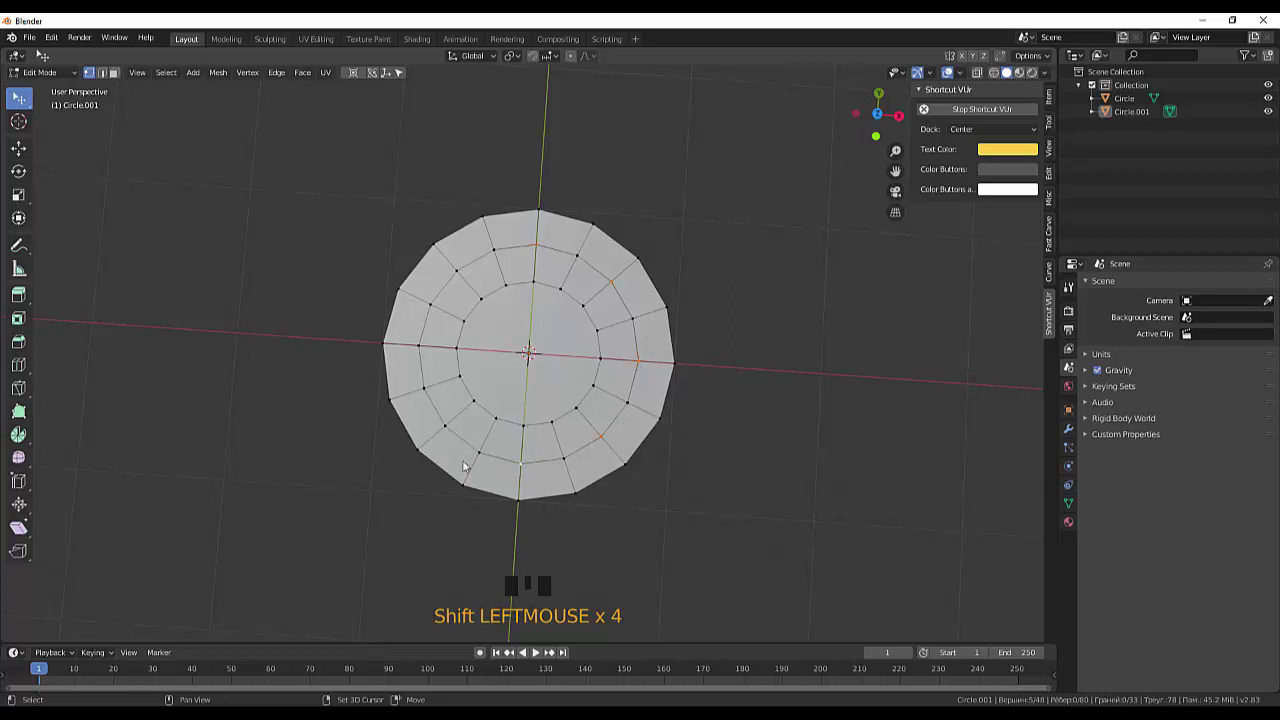
left_click(451, 428)
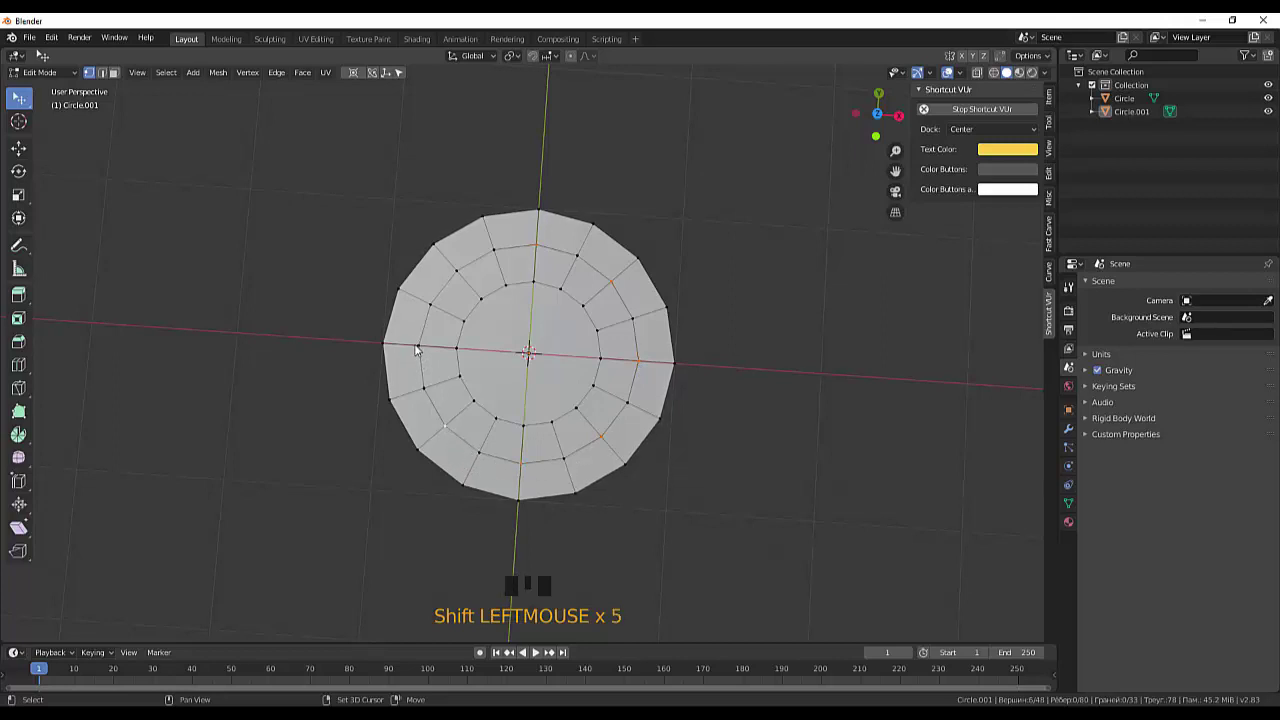
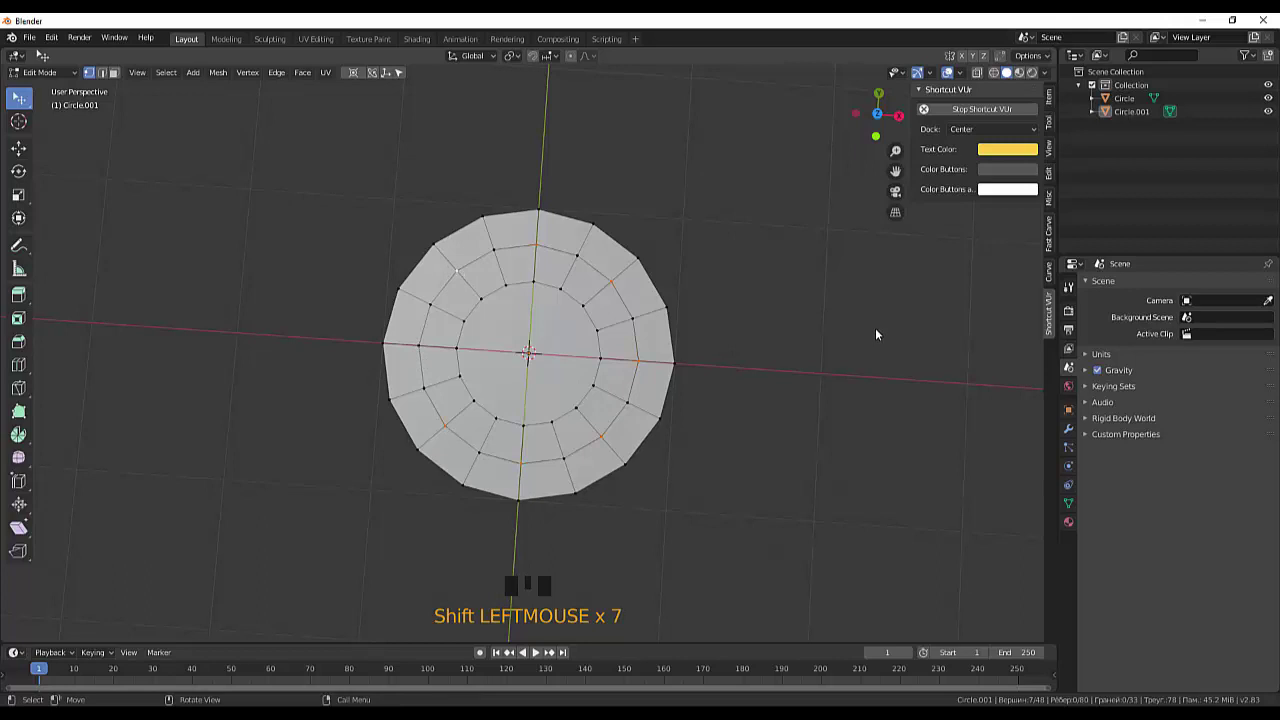
key("ctrl+shift+b")
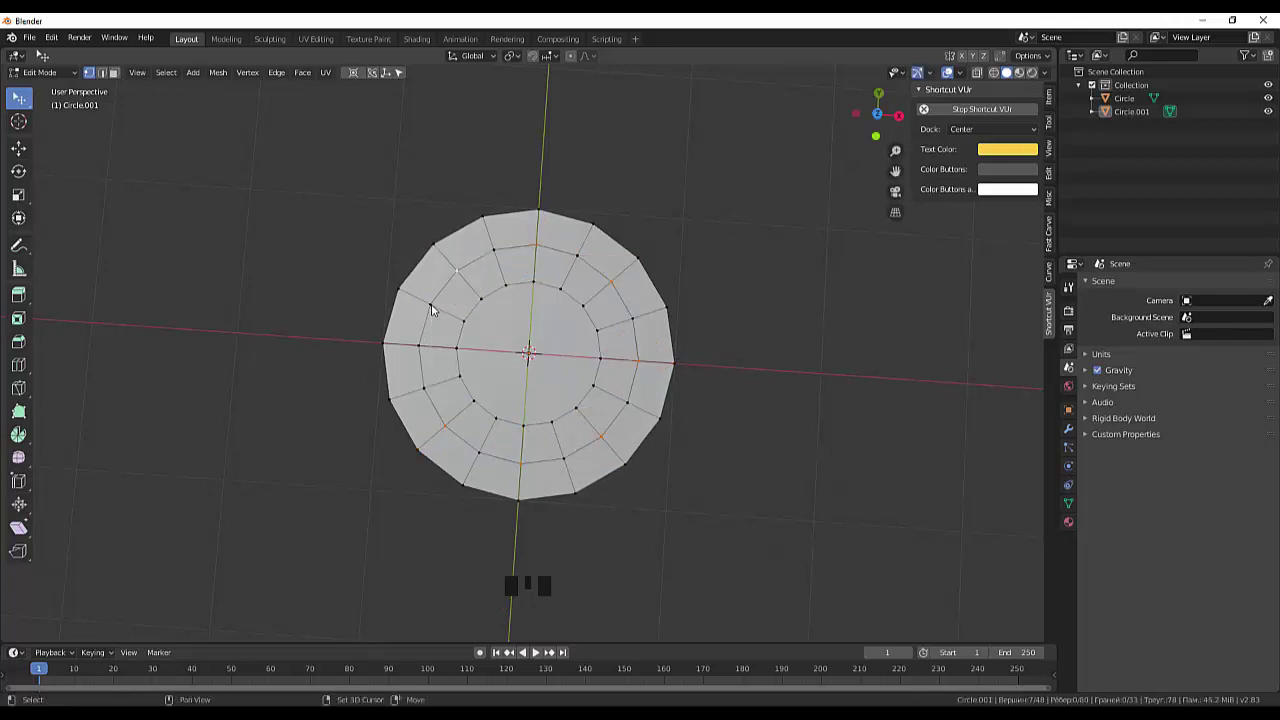
left_click(422, 347)
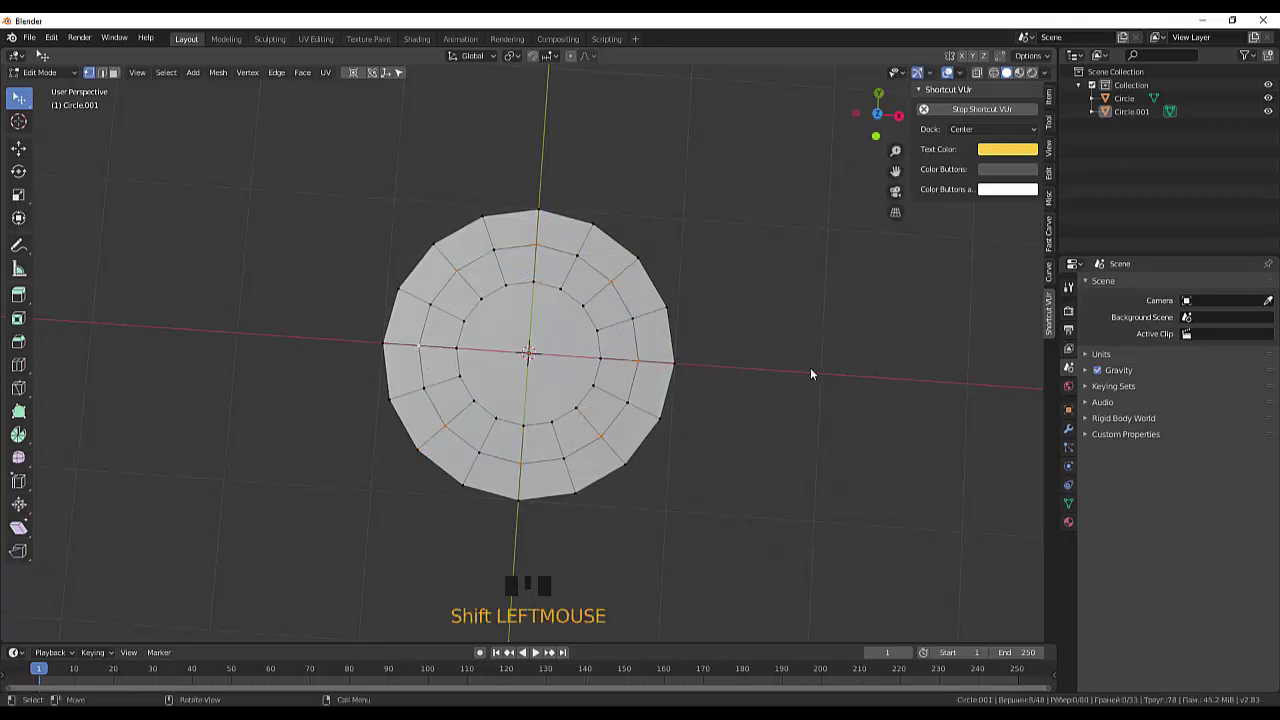
Step: Bevel the vertices into kite facets, dissolve the inner ring, and select the octagonal table face
key("ctrl+shift+b")
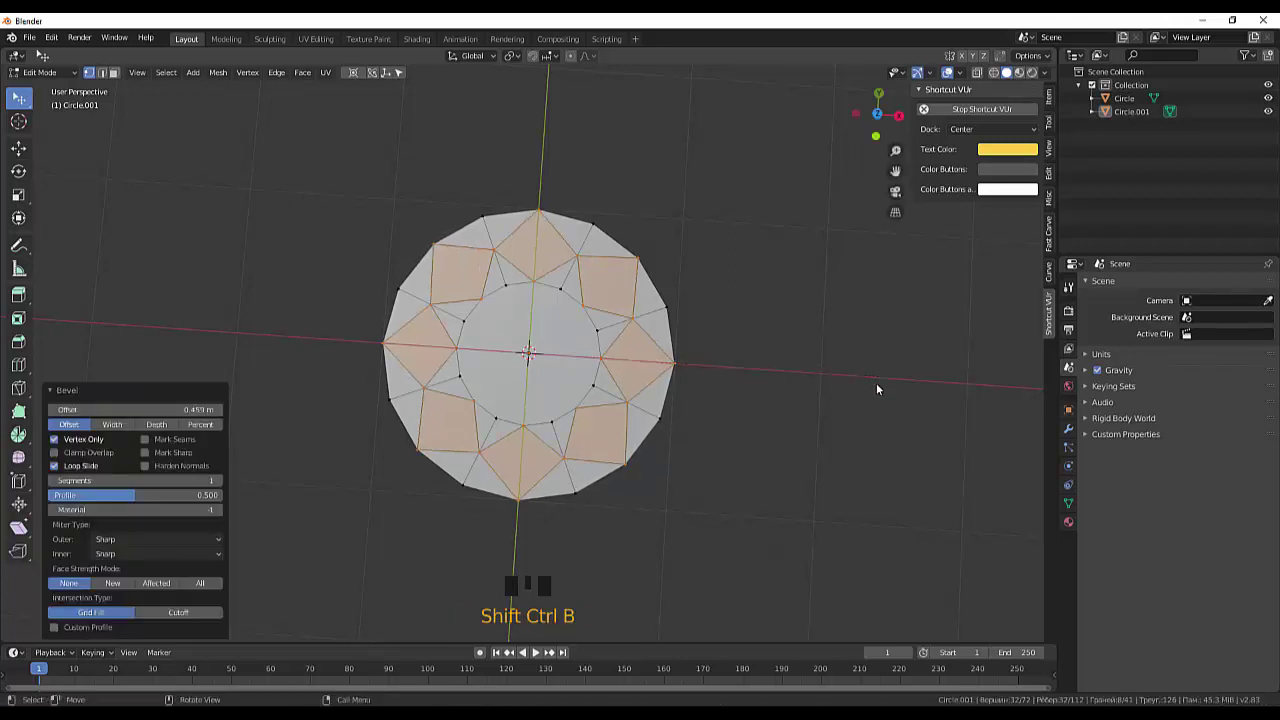
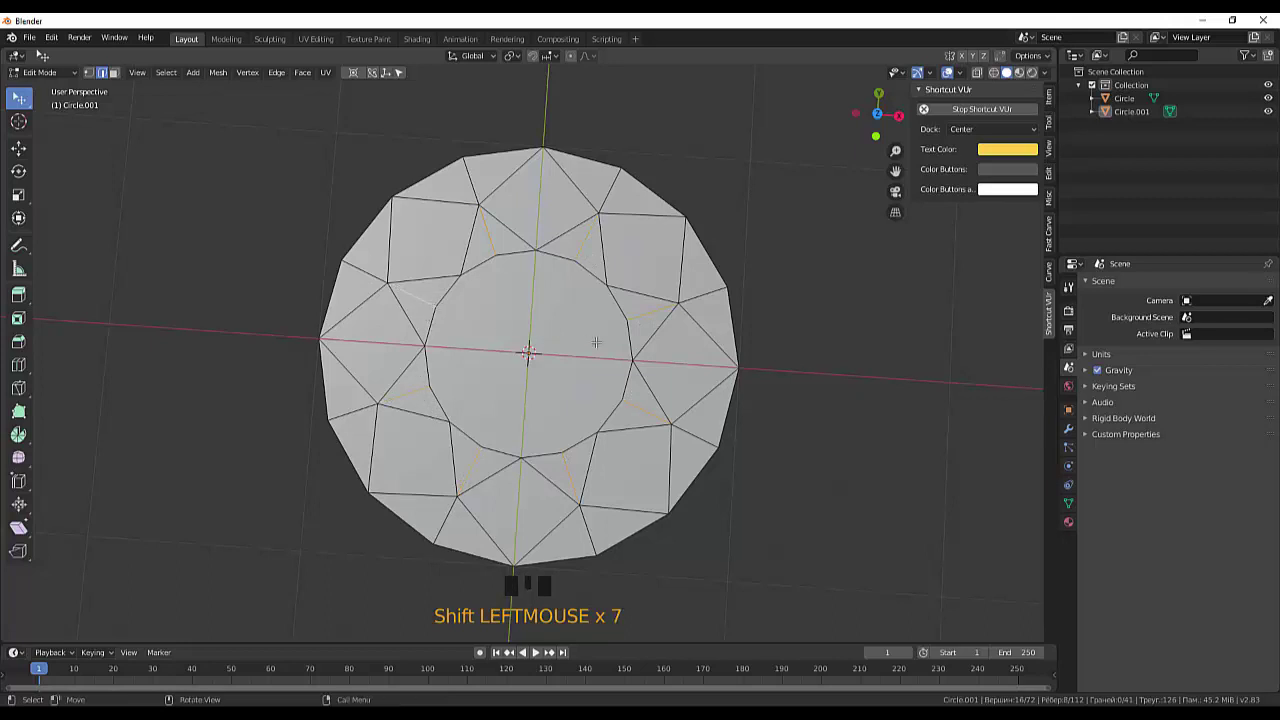
key("Delete")
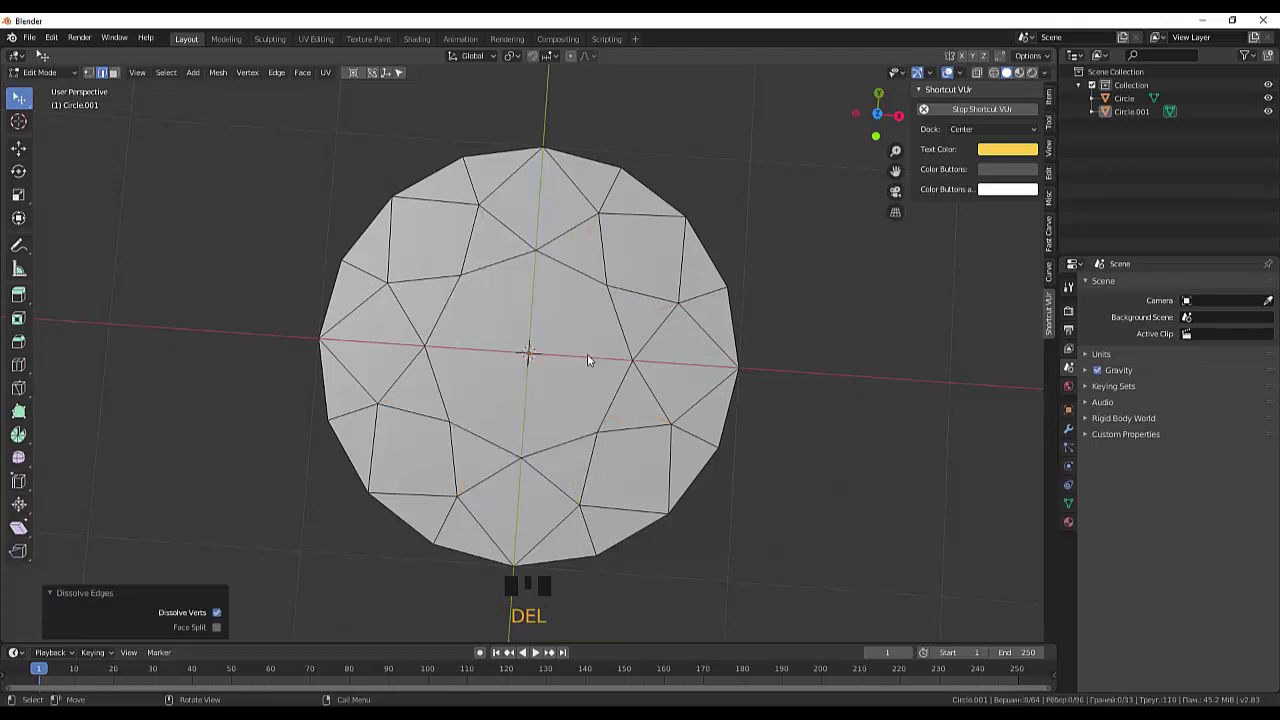
left_click(885, 443)
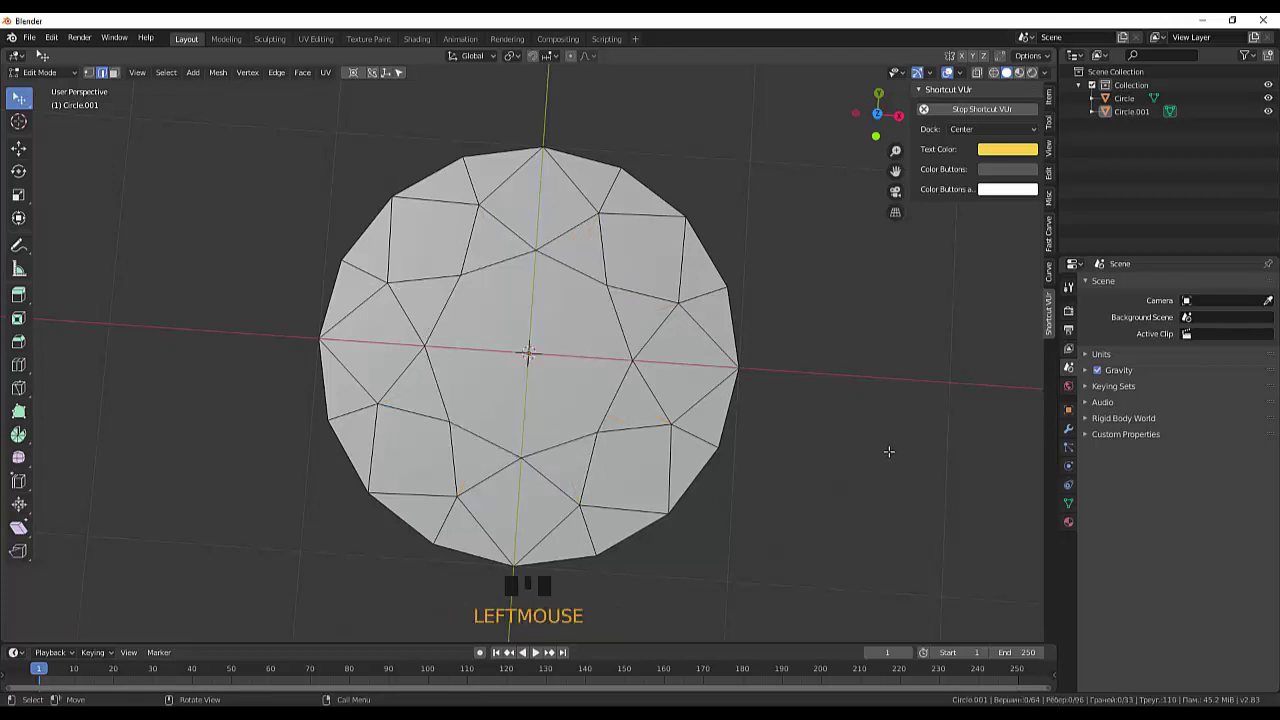
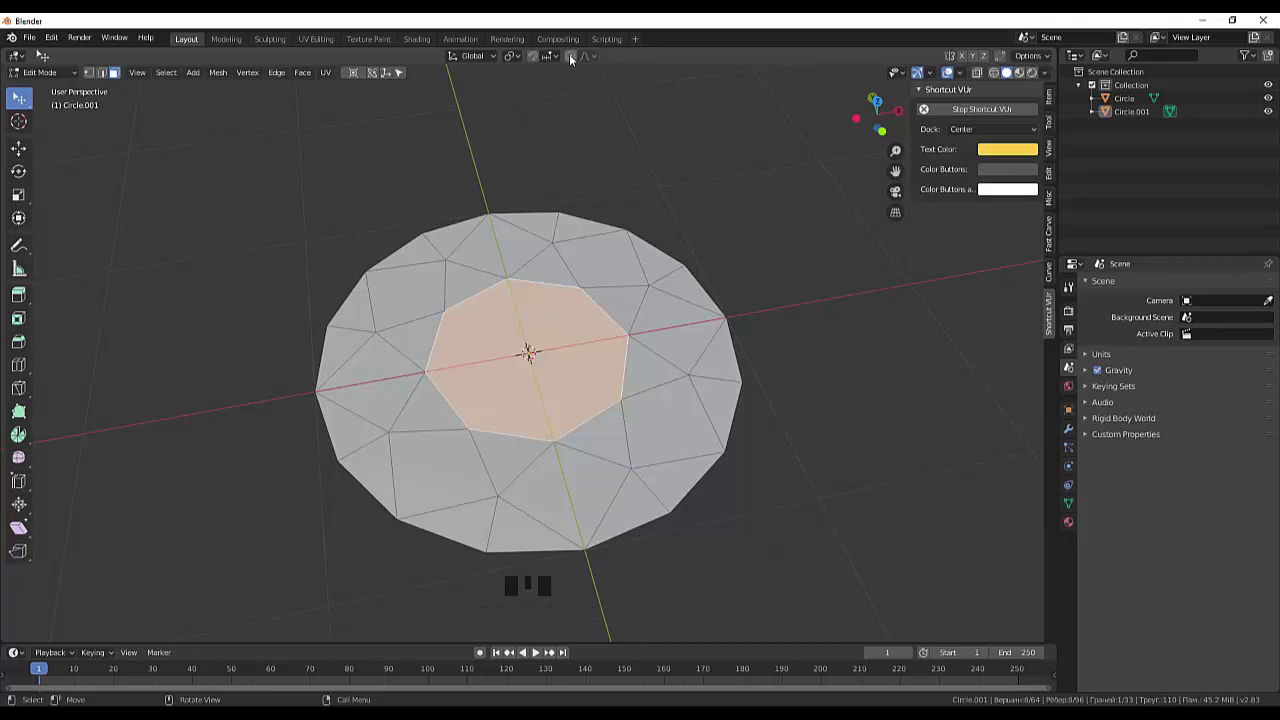
Step: Enable proportional editing before selecting the outer rim facets
left_click(575, 58)
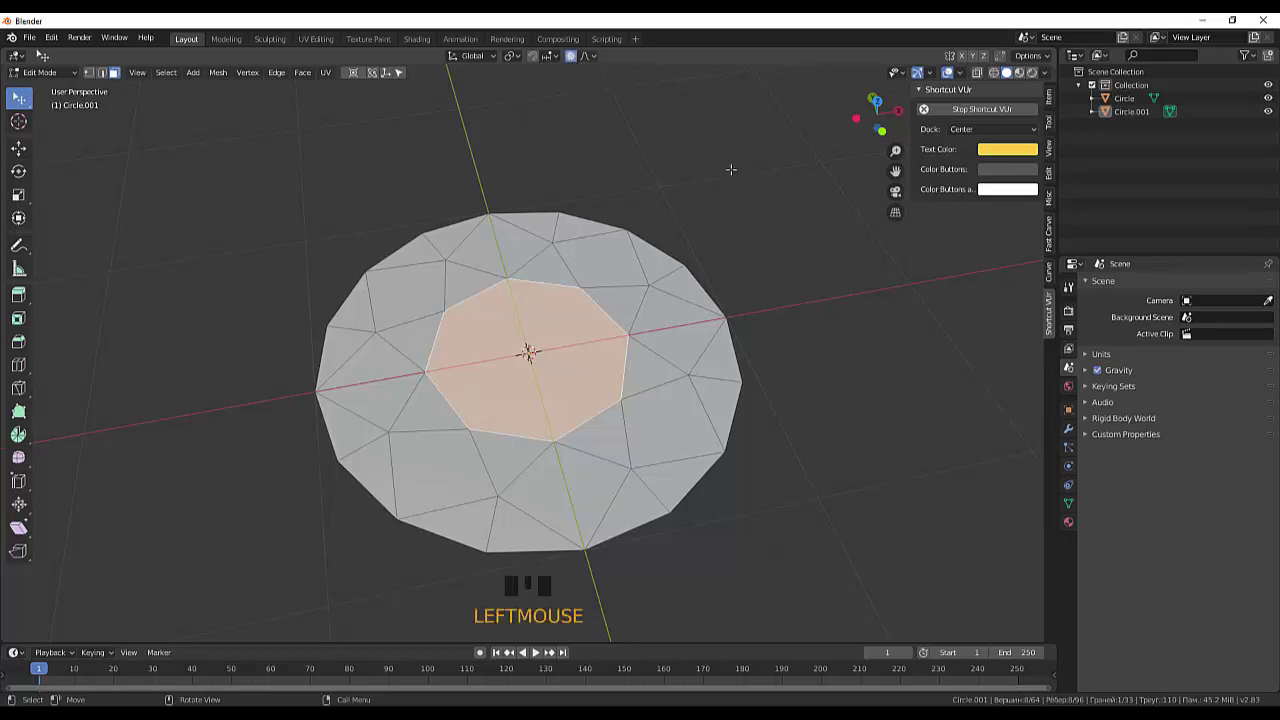
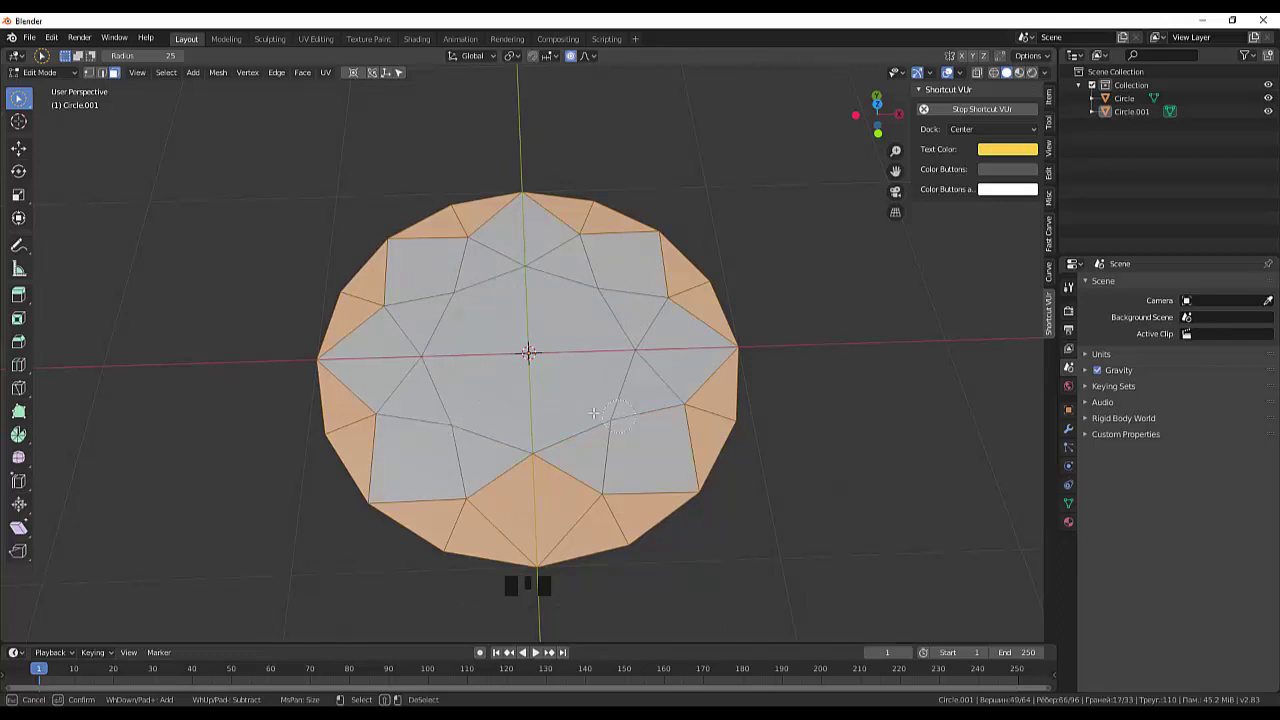
Step: Move the rim facets down along Z to form a shallow crown, then switch to vertex mode
left_click_drag(852, 304, 696, 491)
left_click_drag(819, 421, 577, 56)
left_click(578, 56)
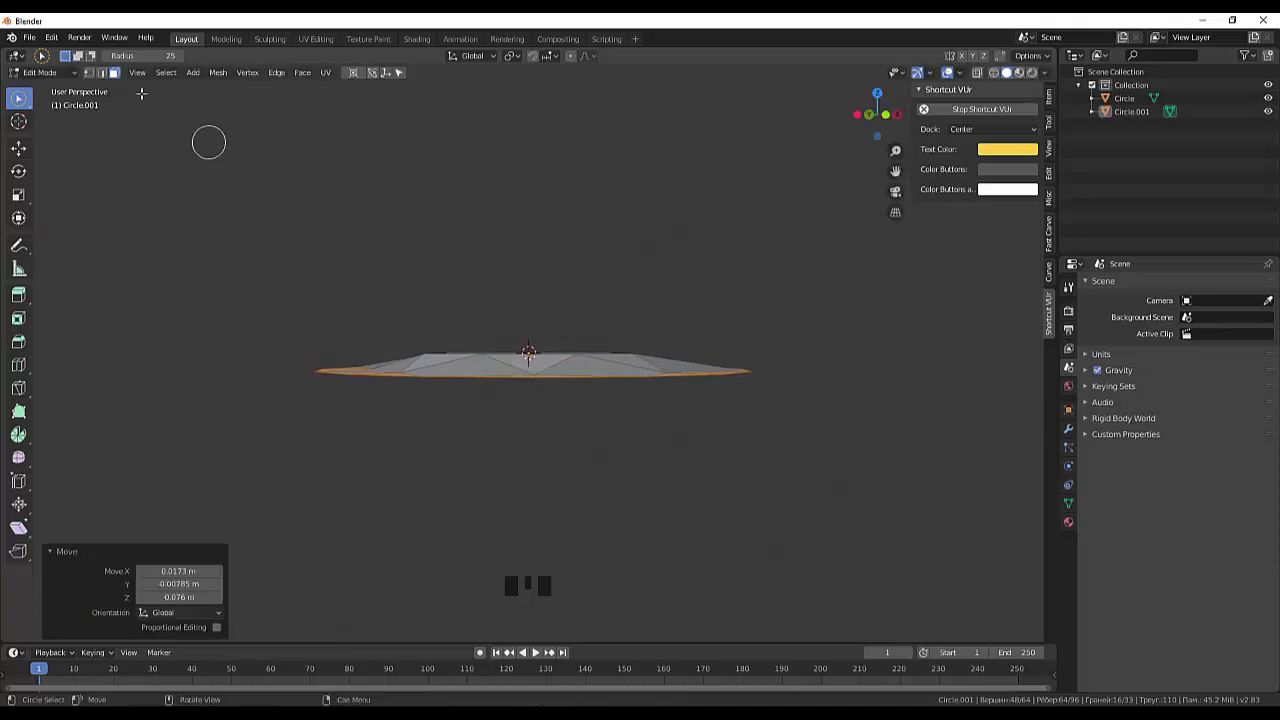
left_click_drag(407, 166, 96, 74)
left_click(96, 74)
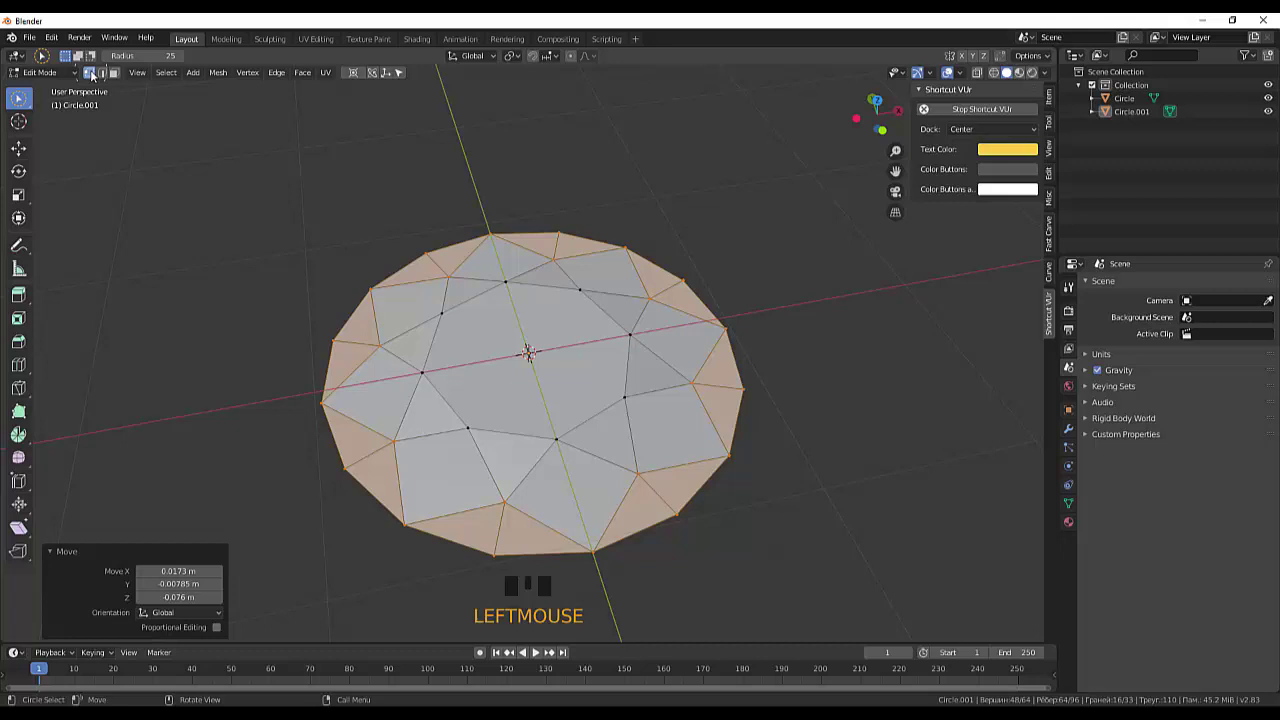
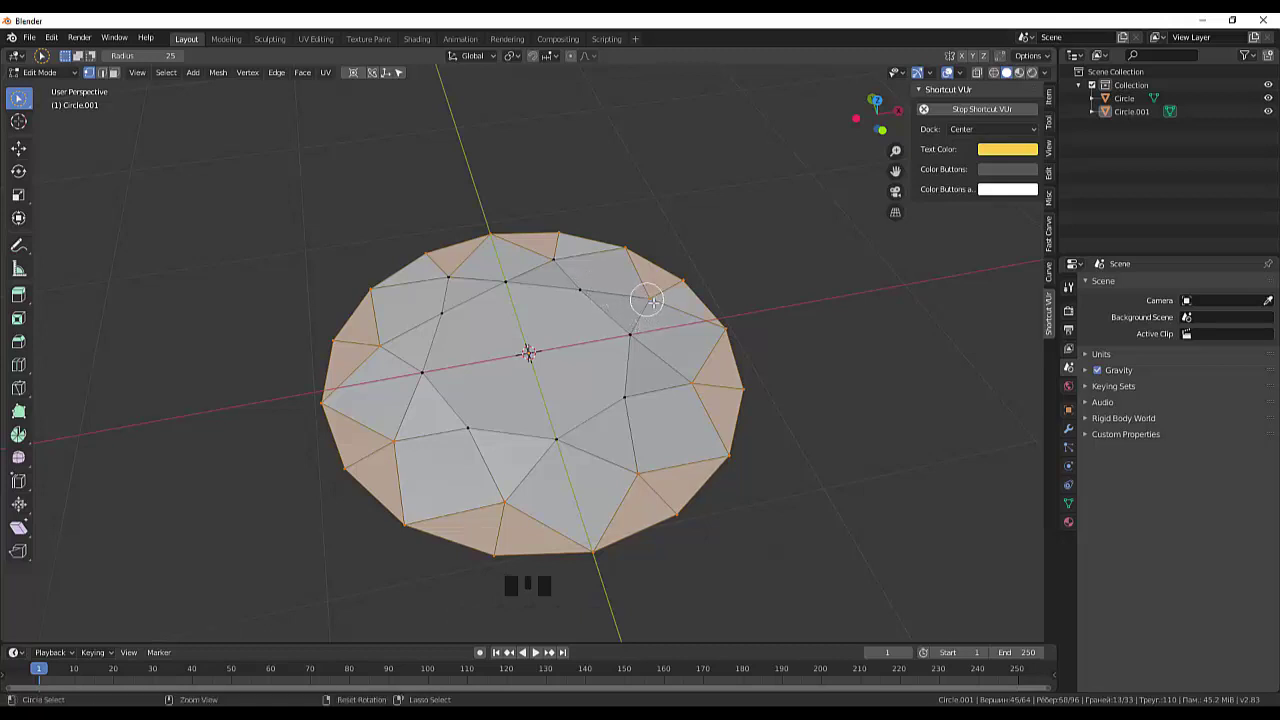
Step: Select the whole gem mesh and merge vertices by distance, removing 32 duplicates
left_click(910, 317)
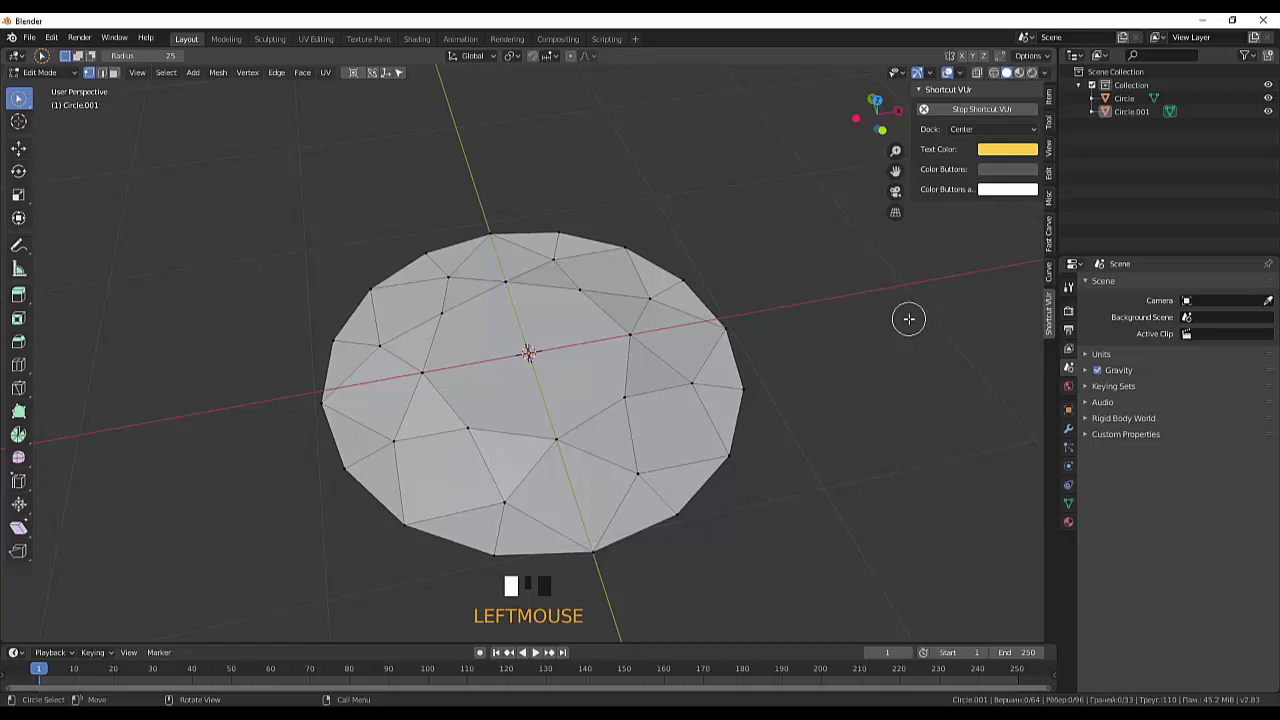
key("a")
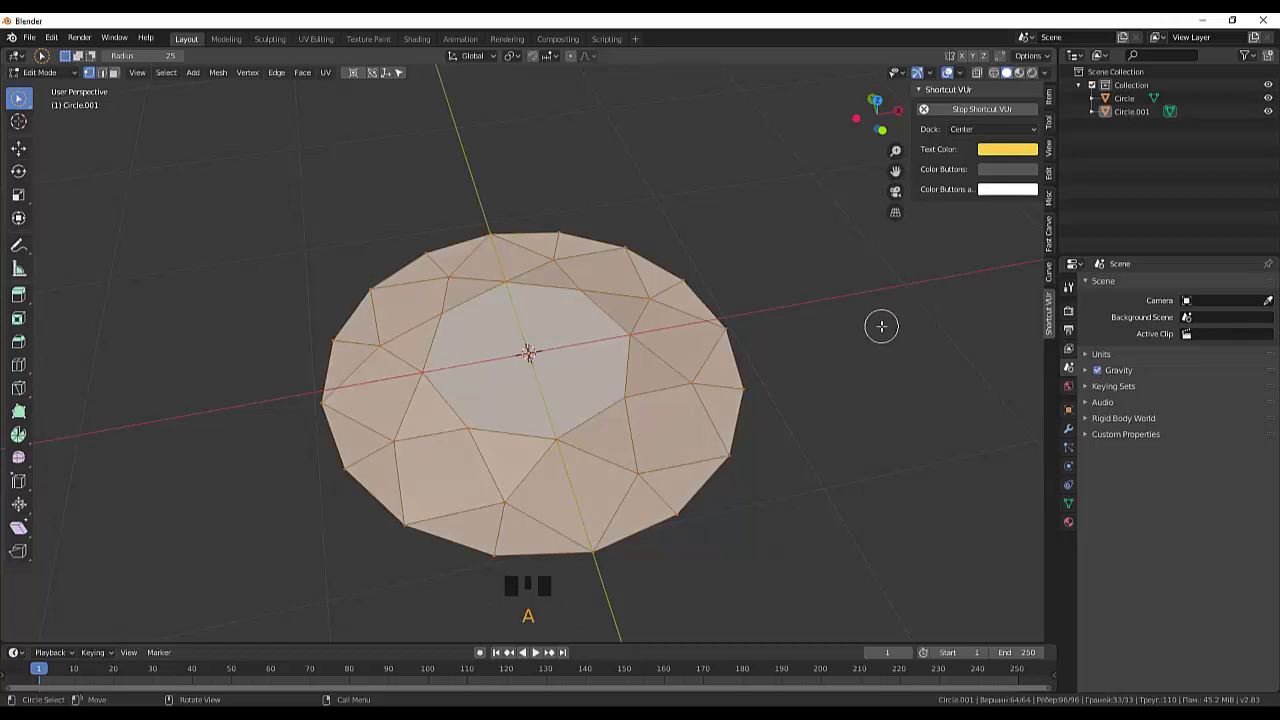
key("alt+m")
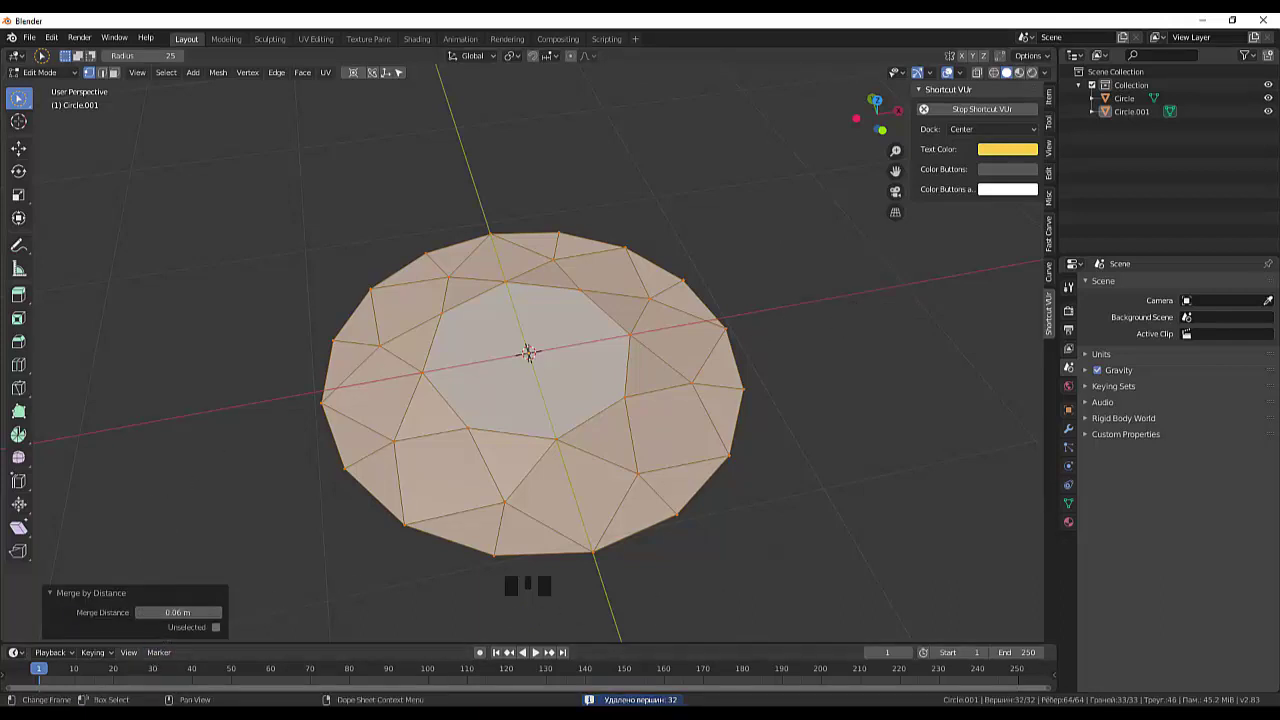
left_click(767, 585)
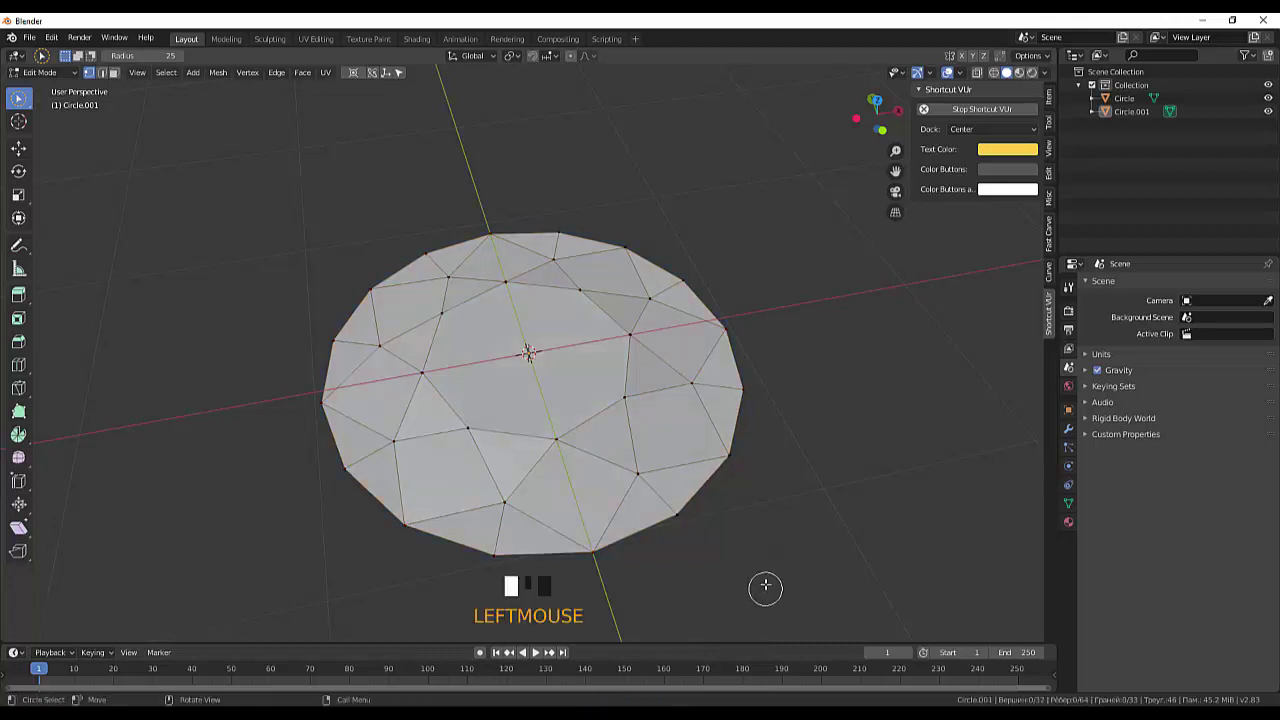
Step: Circle-select the outer girdle vertices and move them 0.111 m along Z
left_click_drag(722, 568, 759, 378)
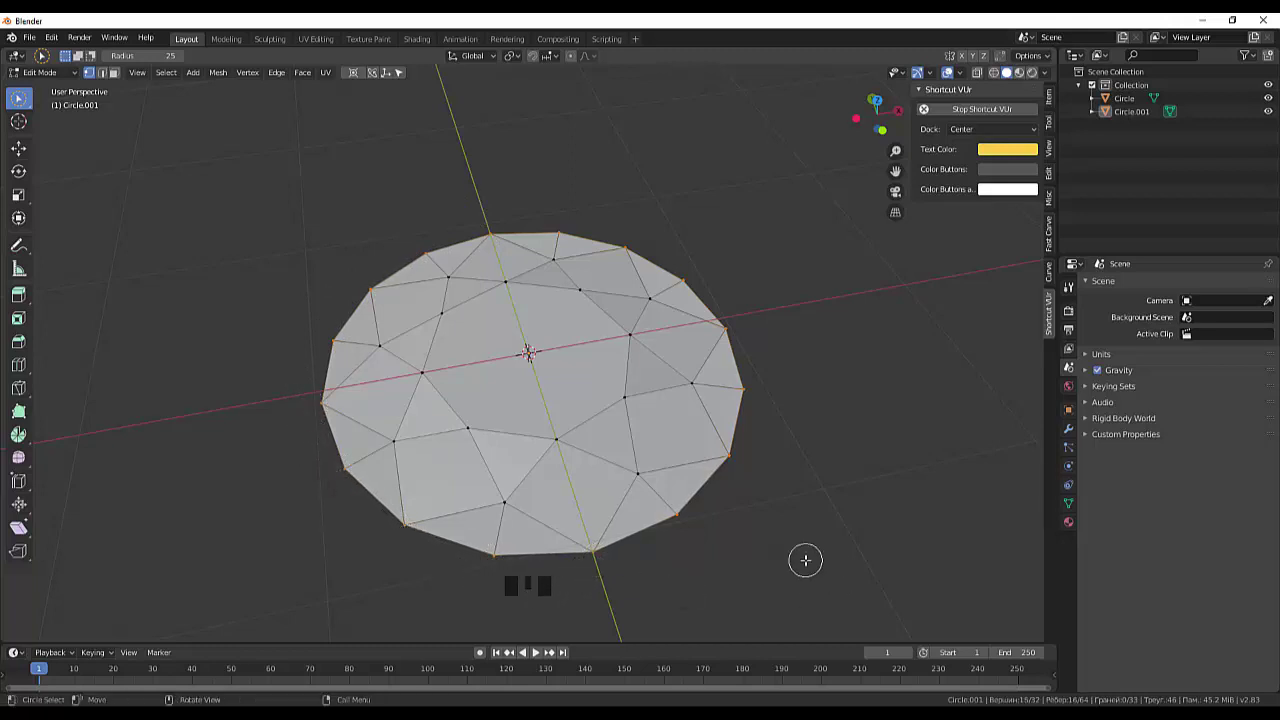
left_click_drag(815, 552, 516, 180)
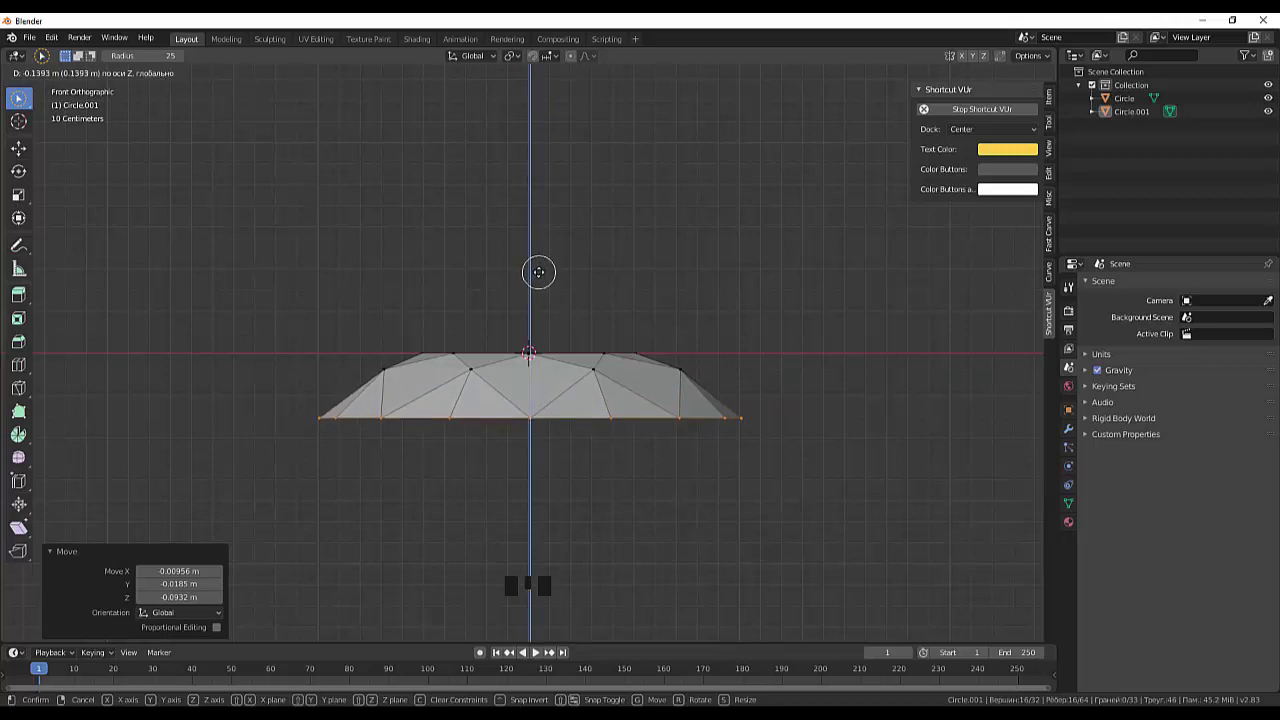
left_click(863, 448)
Step: Begin extruding the girdle ring straight down along Z
left_click_drag(868, 452, 856, 483)
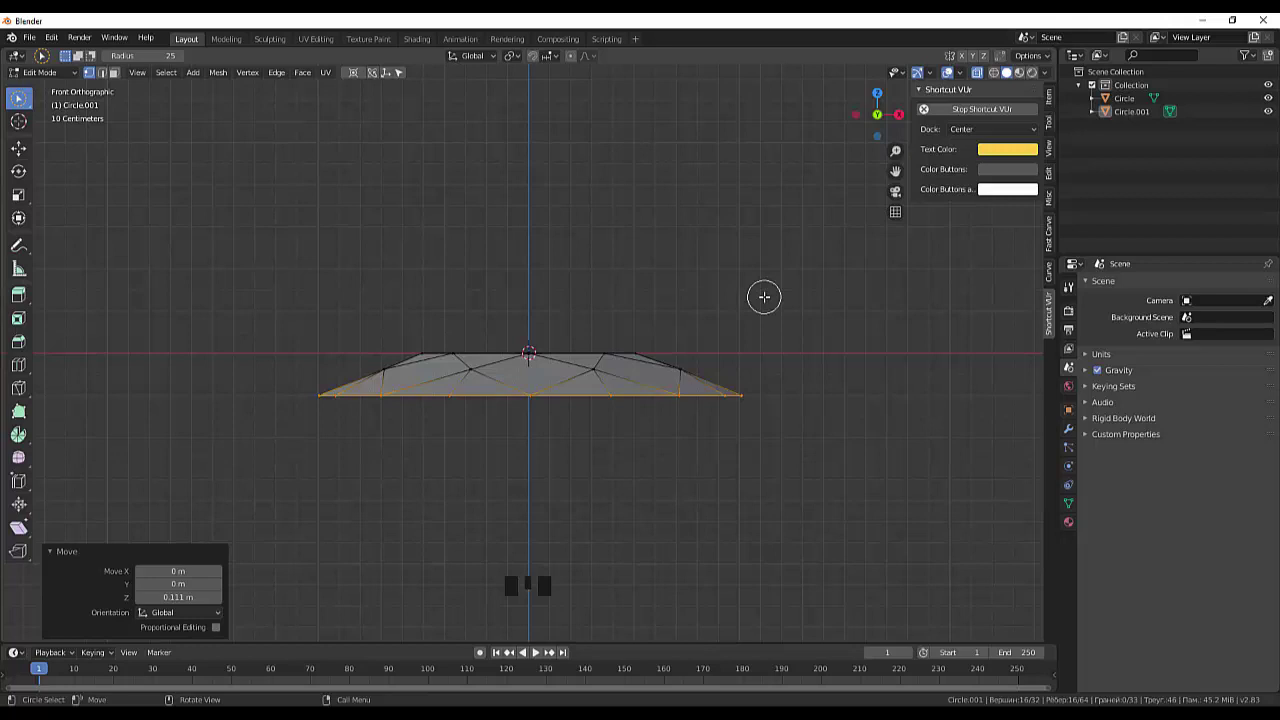
Step: Extrude the girdle about 1.1 m down and scale its bottom ring to a point
key("e")
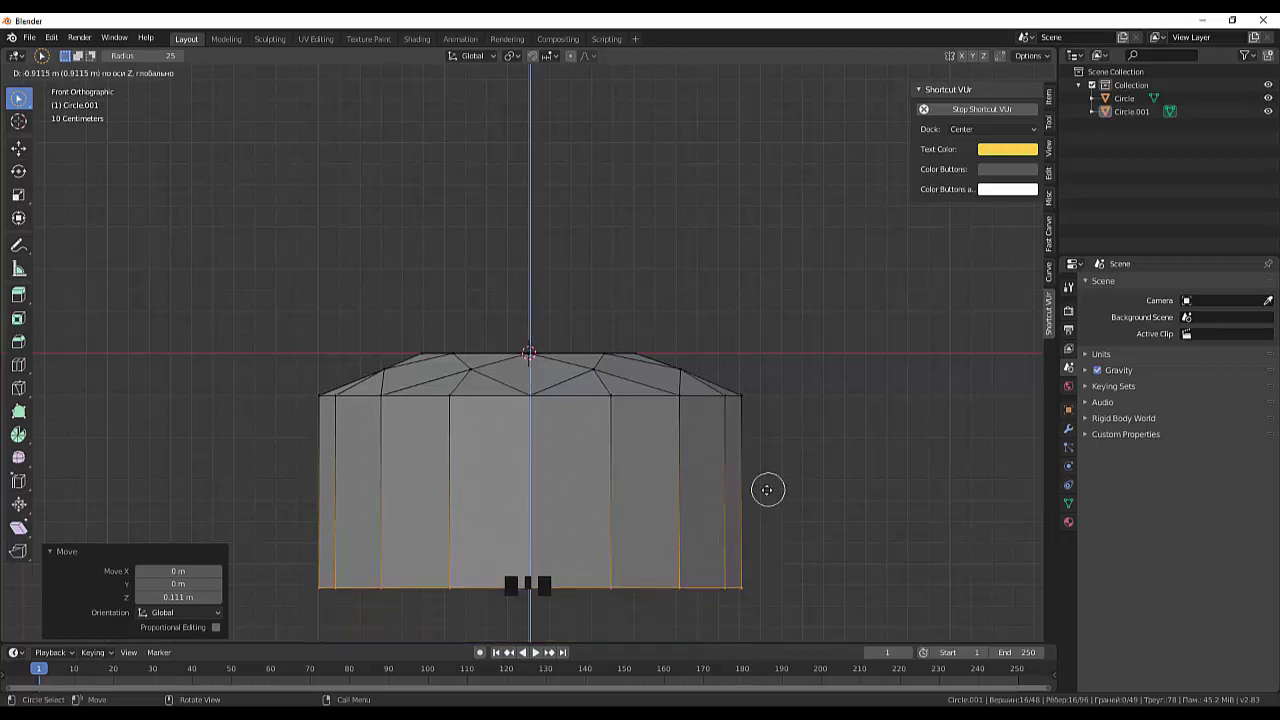
scroll("down", 3)
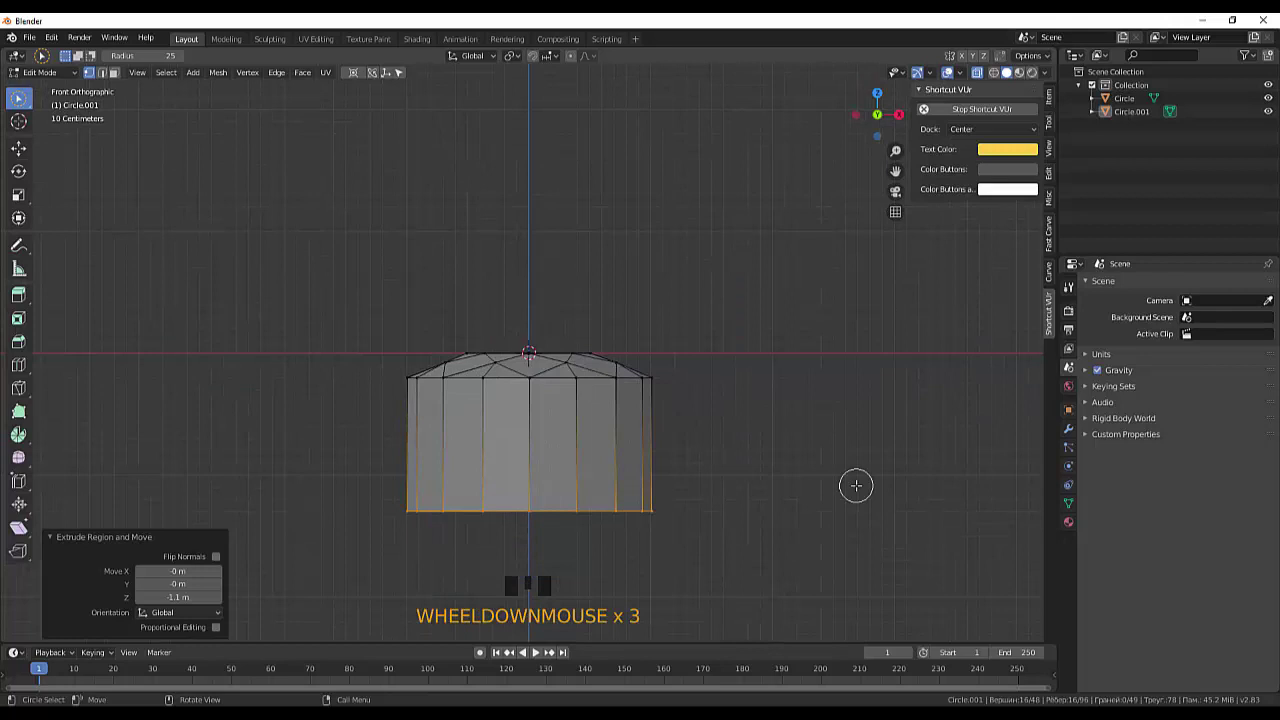
key("s")
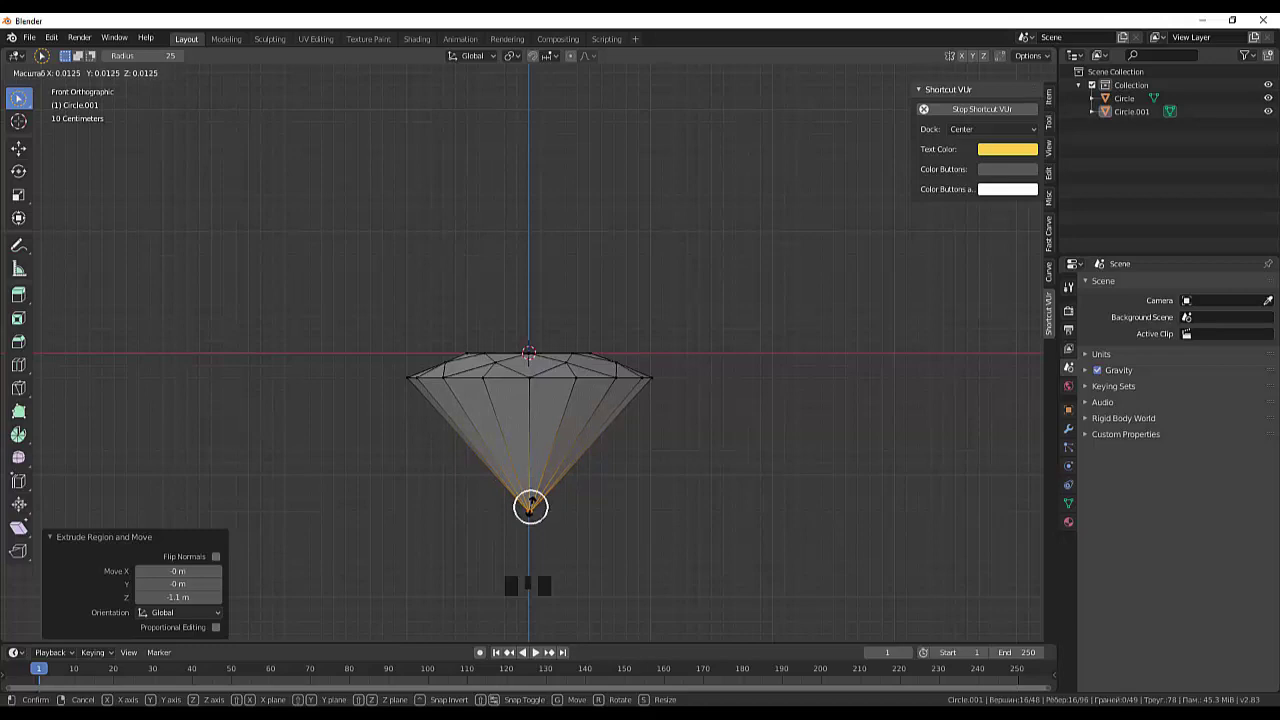
left_click(788, 508)
Step: Add an edge loop with Ctrl+R around the pavilion between girdle and tip
left_click_drag(792, 502, 785, 500)
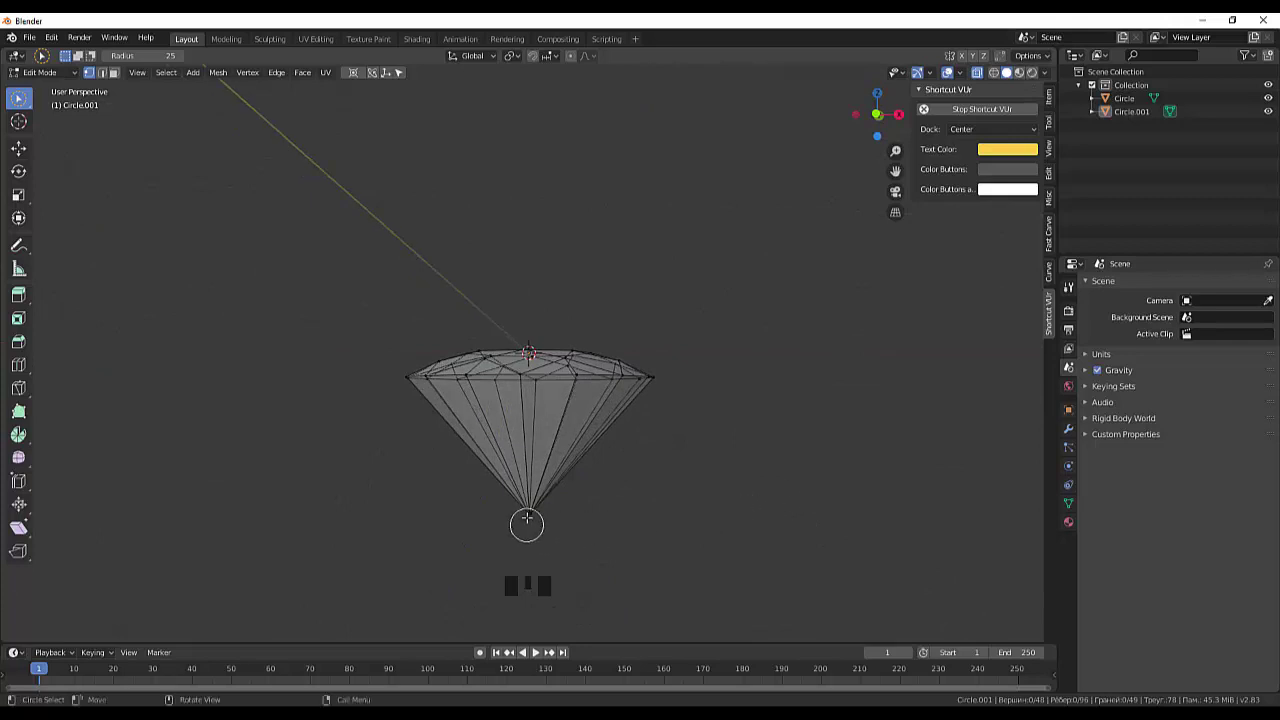
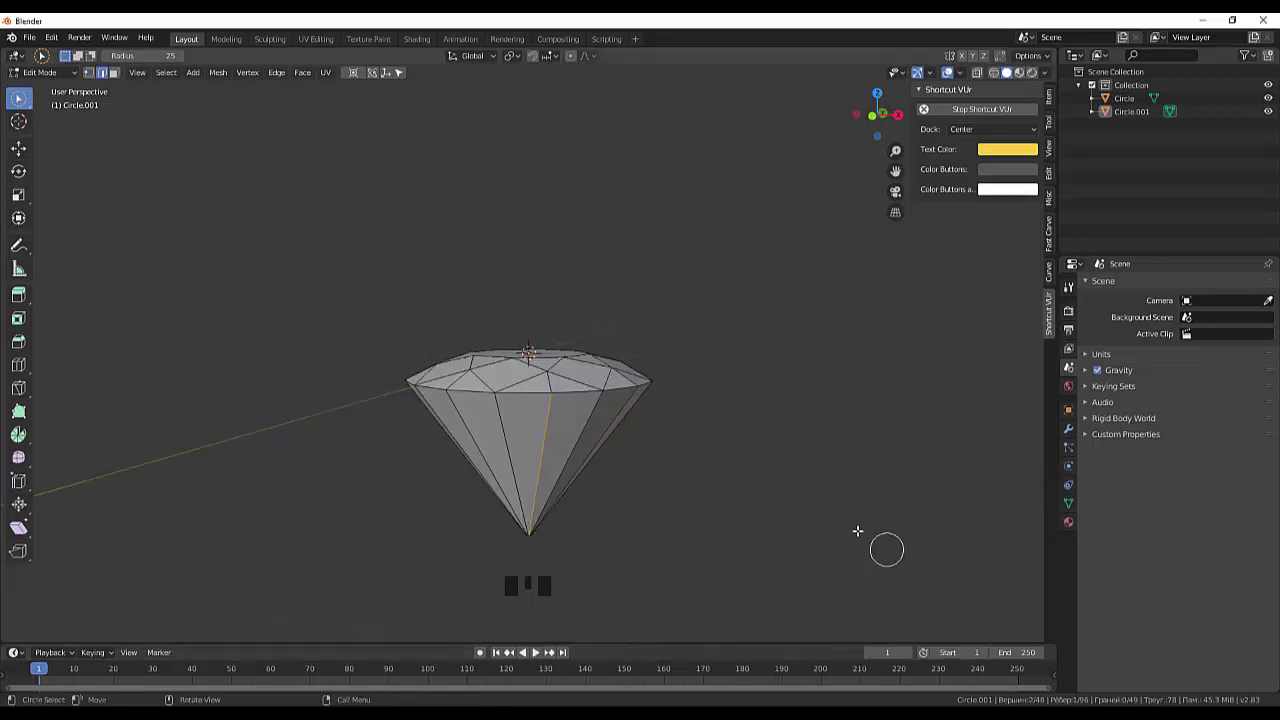
middle_click(746, 498)
scroll("down", 3)
scroll("up", 3)
key("ctrl+r")
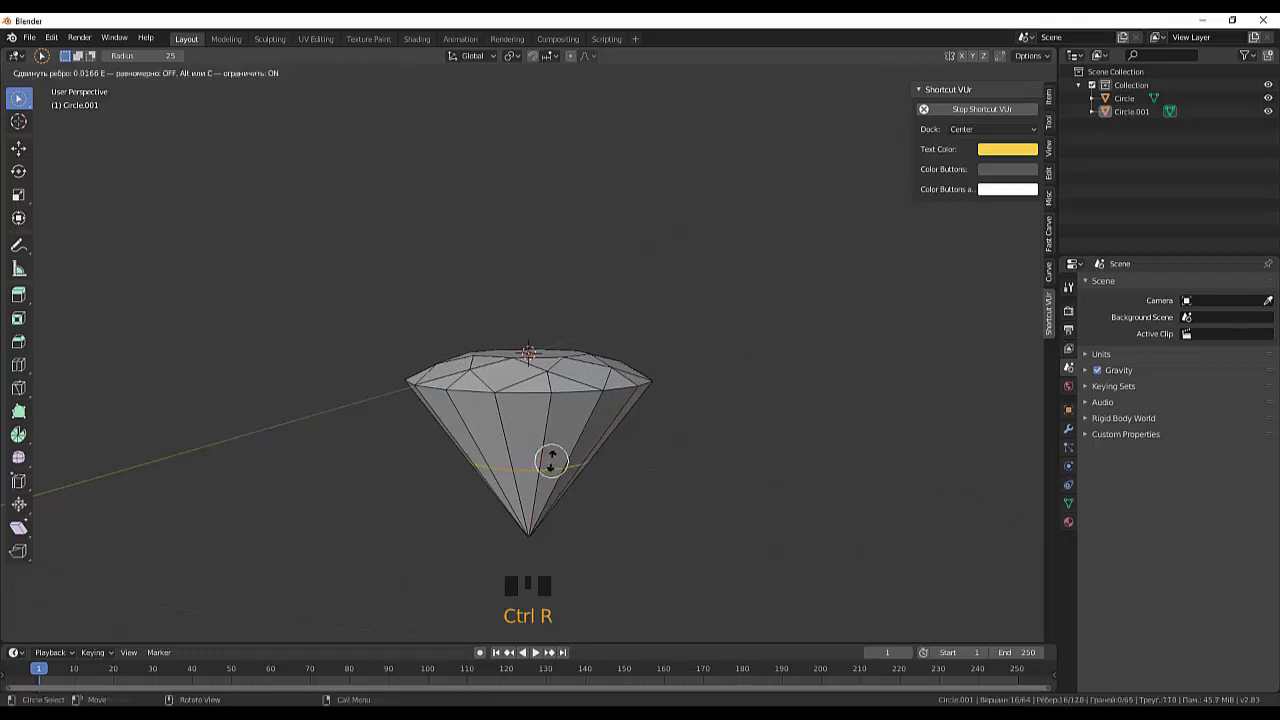
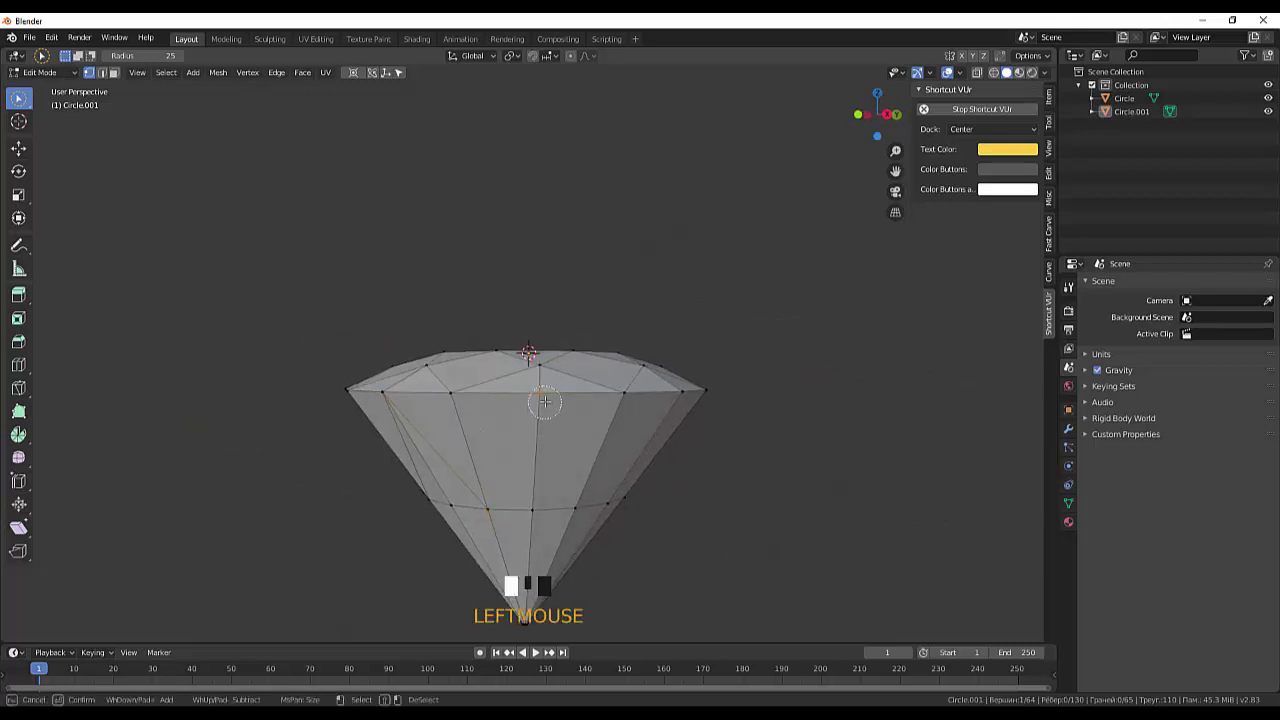
Step: Connect selected vertex pairs with new diagonal edges across two pavilion faces
key("f")
left_click_drag(548, 391, 780, 476)
key("f")
left_click_drag(798, 466, 486, 508)
left_click_drag(486, 508, 774, 429)
key("f")
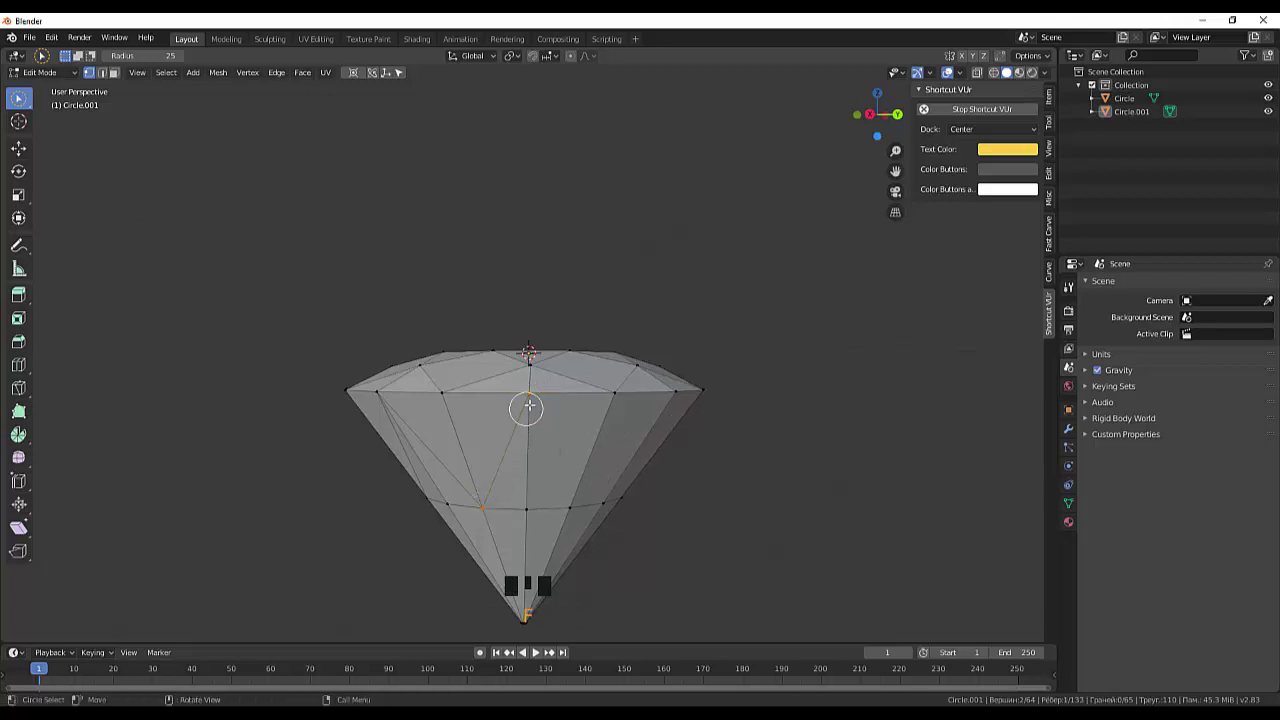
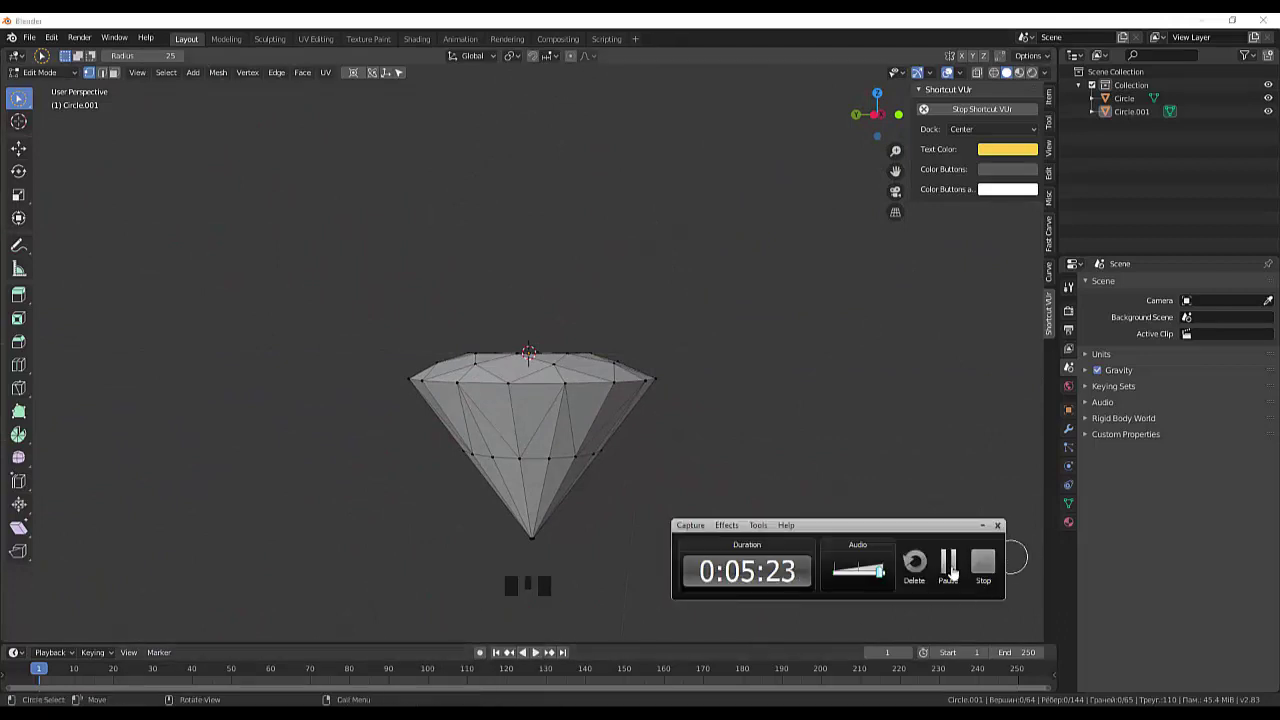
Step: Dissolve the first extra middle-loop vertices on the pavilion via the Delete menu
left_click_drag(794, 456, 530, 463)
left_click(530, 463)
key("Delete")
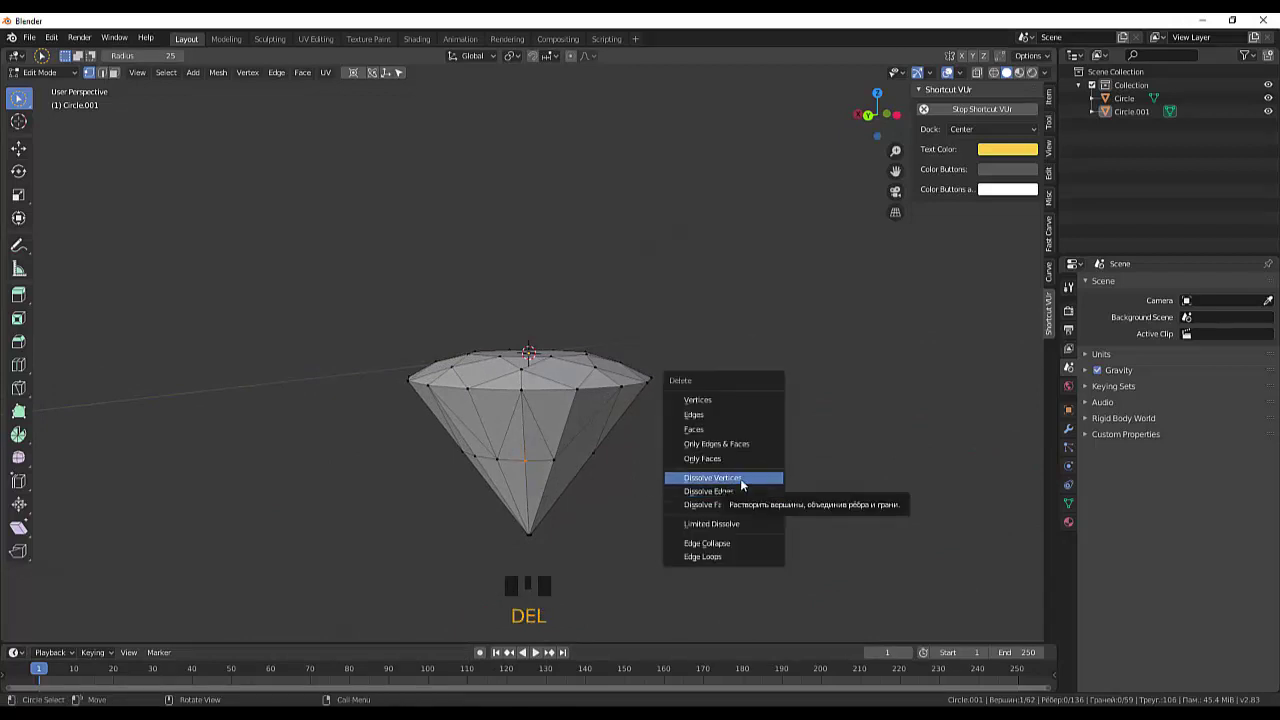
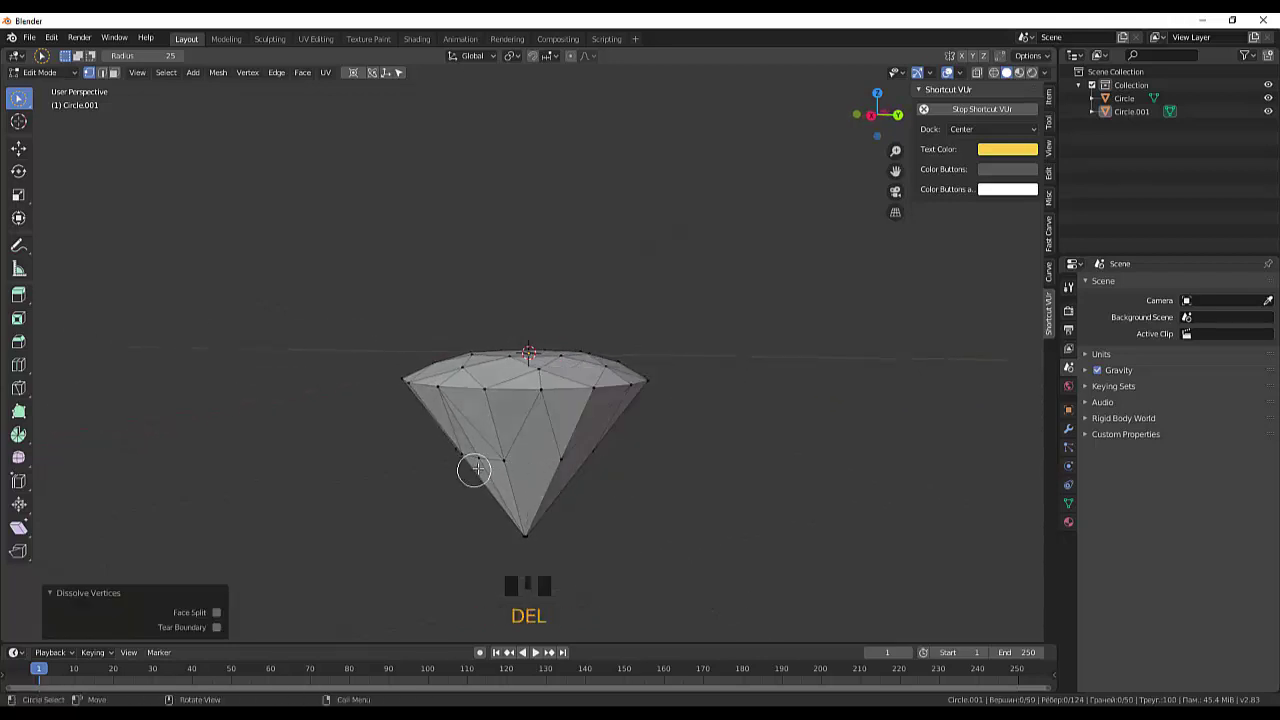
left_click(480, 457)
left_click_drag(629, 458, 546, 466)
key("Delete")
Step: Dissolve the remaining loop vertex so neighbouring faces merge into larger facets
left_click(762, 468)
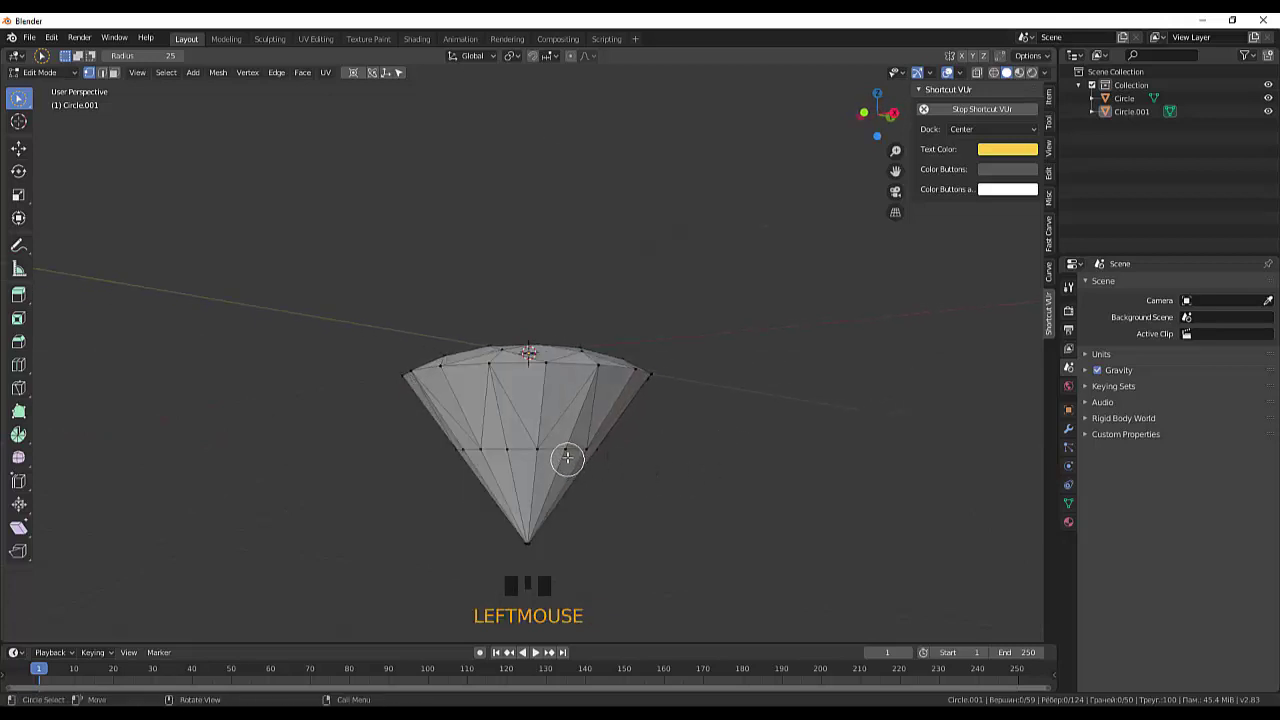
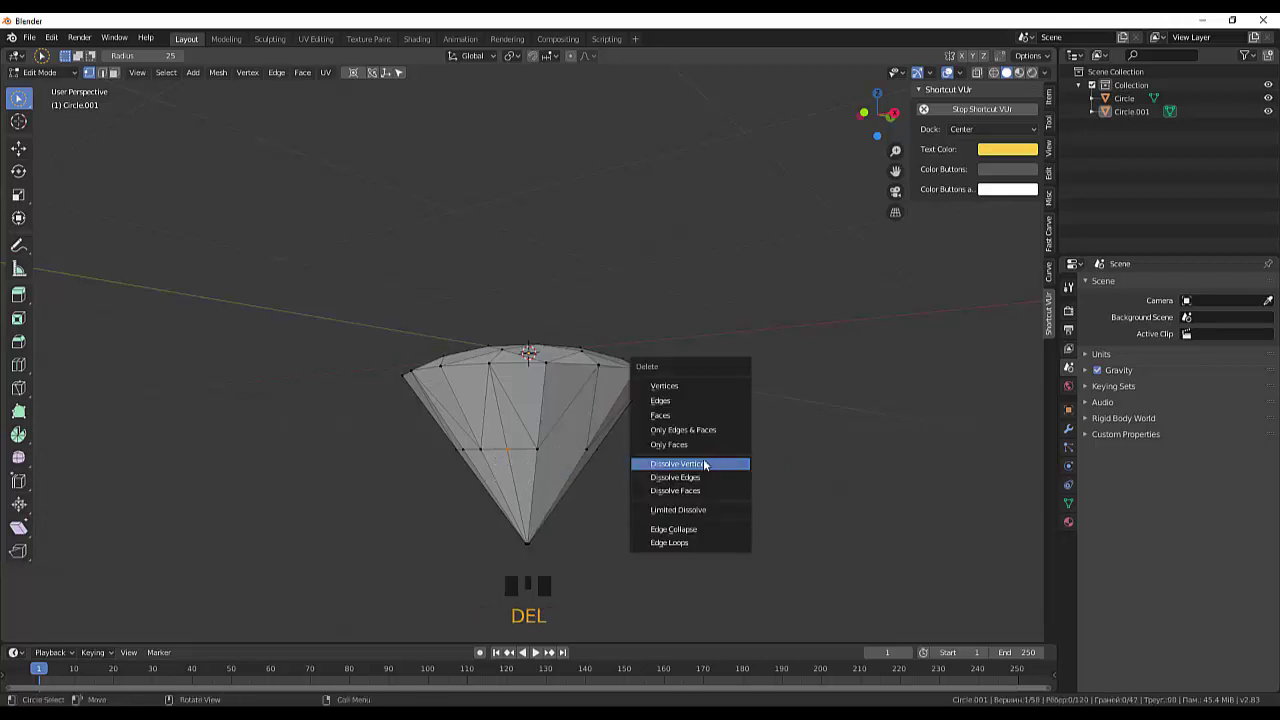
left_click_drag(700, 465, 548, 457)
left_click(548, 457)
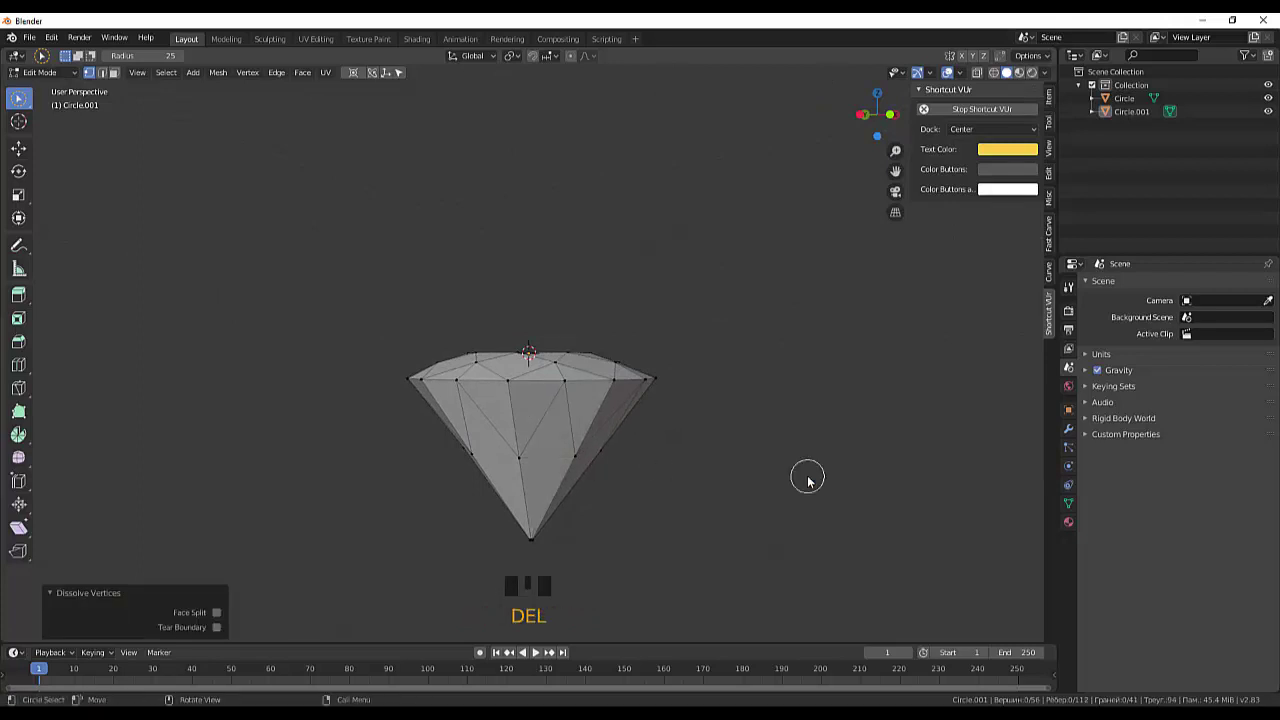
Step: Orbit and zoom to look at the tiny vertex ring at the pavilion tip
left_click_drag(802, 471, 870, 364)
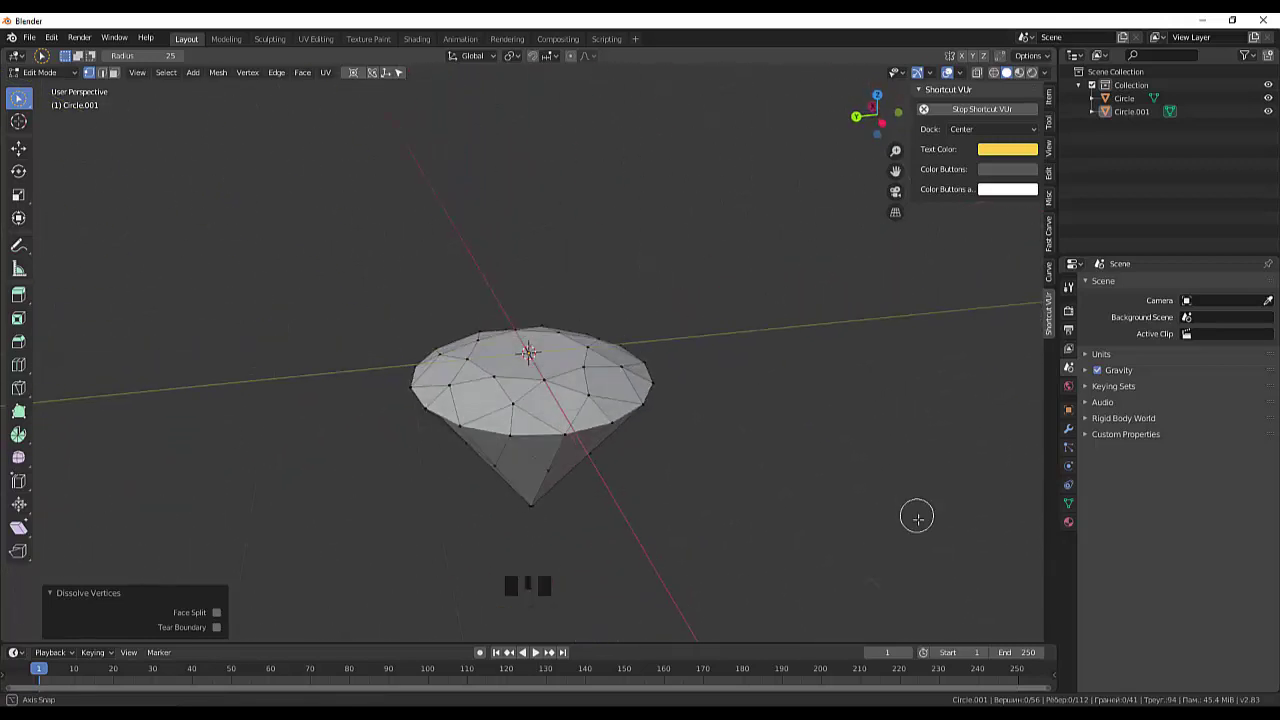
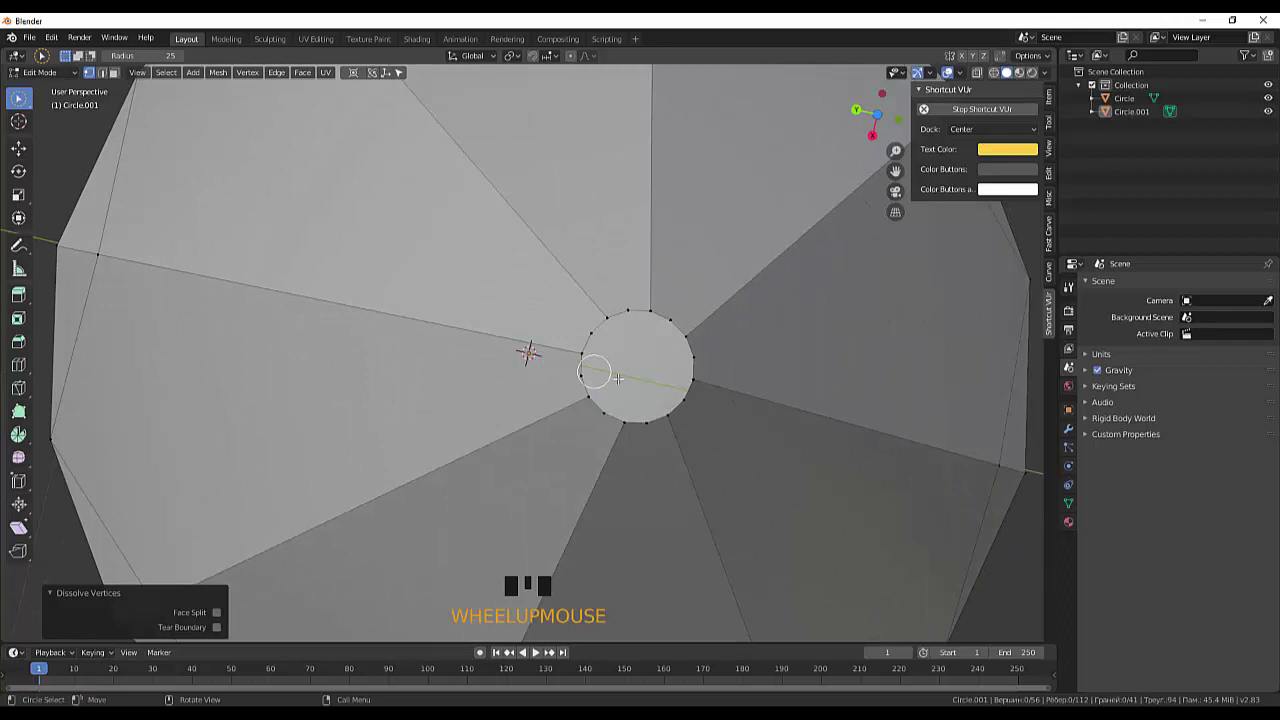
scroll("up", 3)
scroll("down", 3)
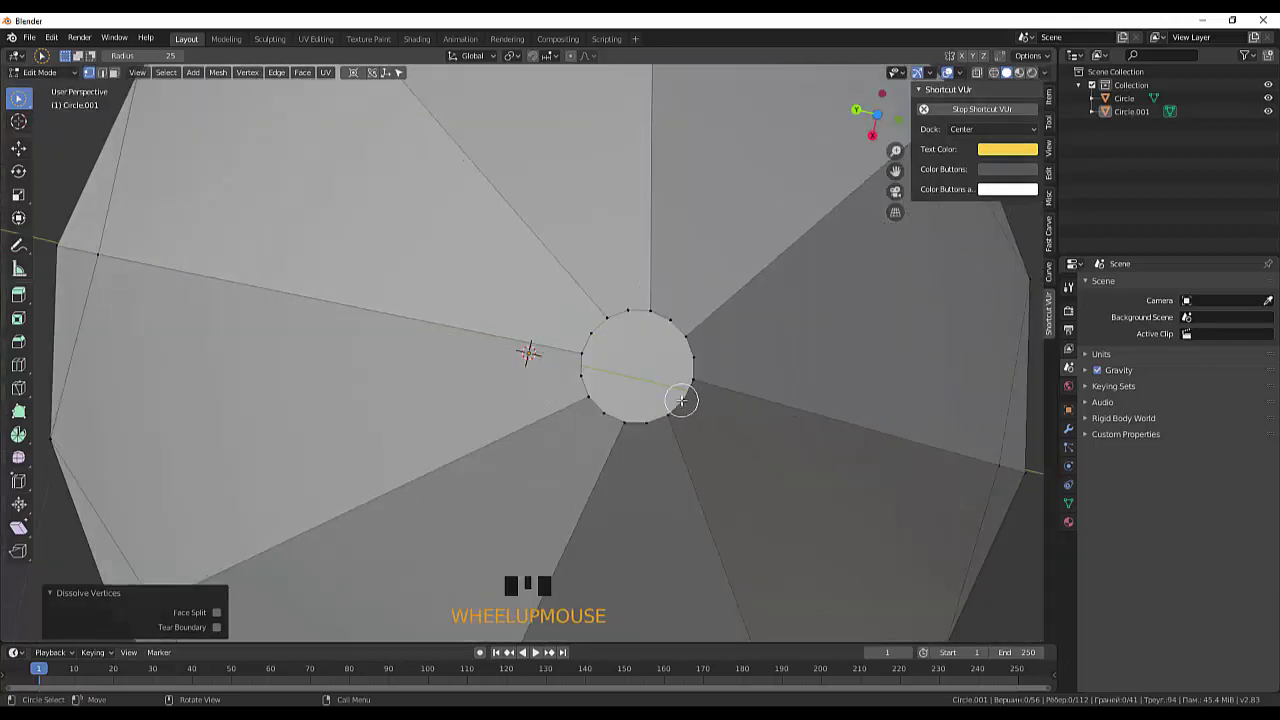
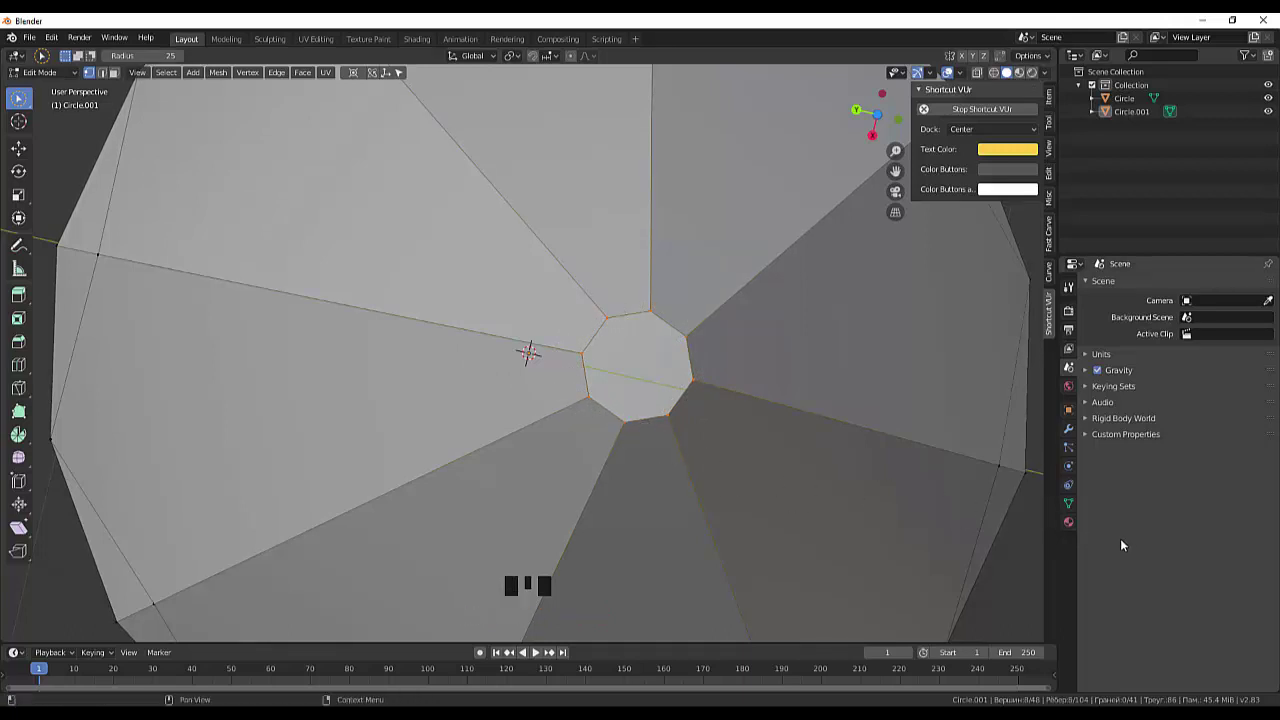
Step: Clear the selection and orbit up toward the crown's side to reach the girdle loop
key("f")
left_click(877, 495)
middle_click(836, 416)
scroll("down", 3)
left_click_drag(789, 428, 634, 486)
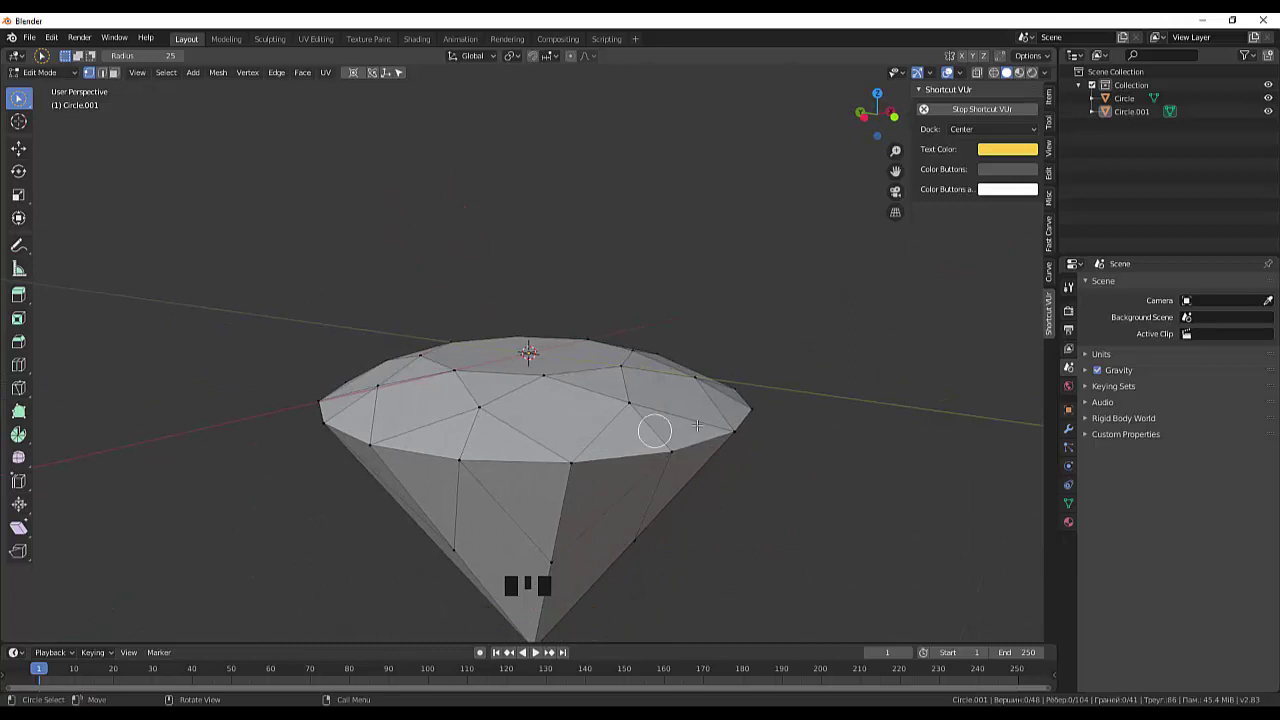
scroll("down", 3)
scroll("up", 3)
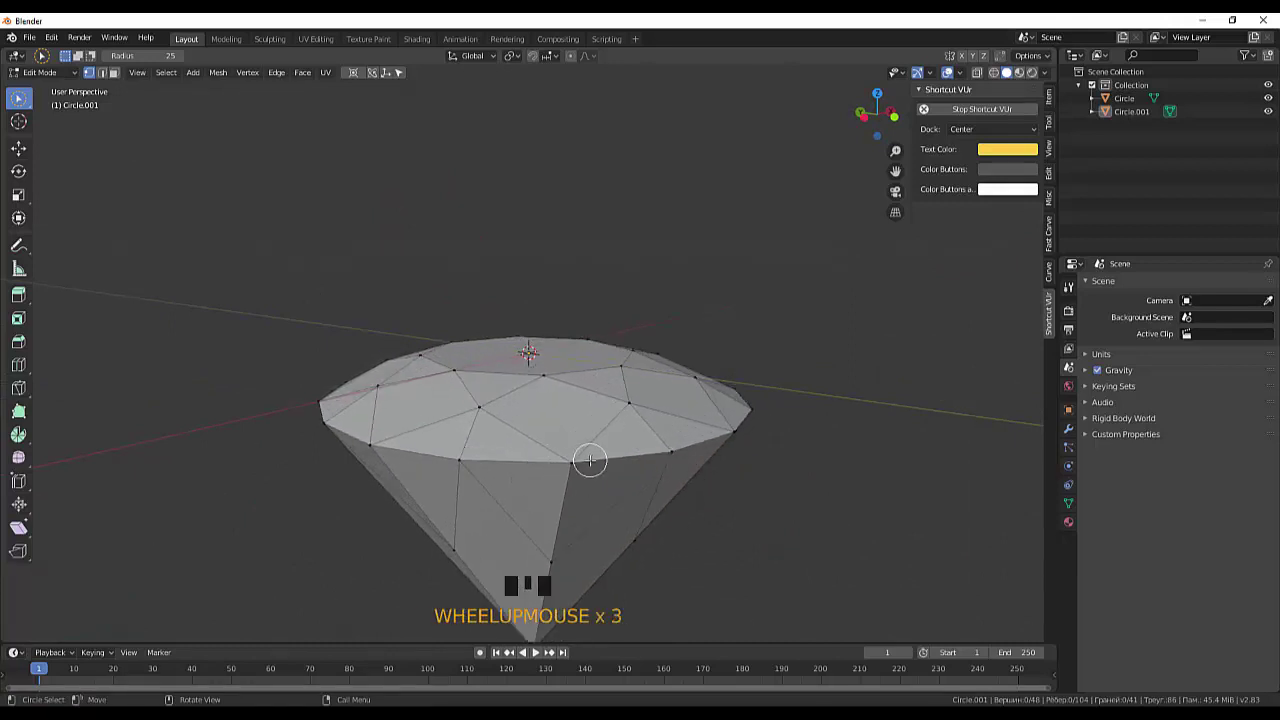
scroll("up", 3)
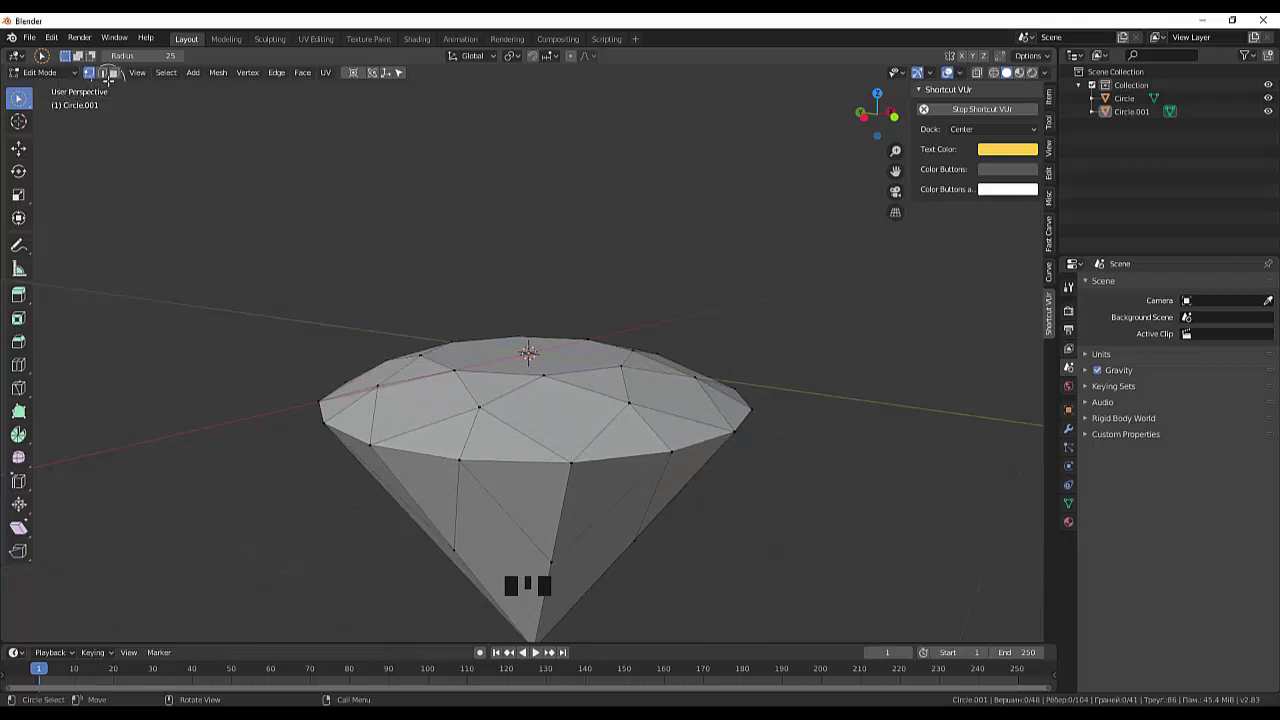
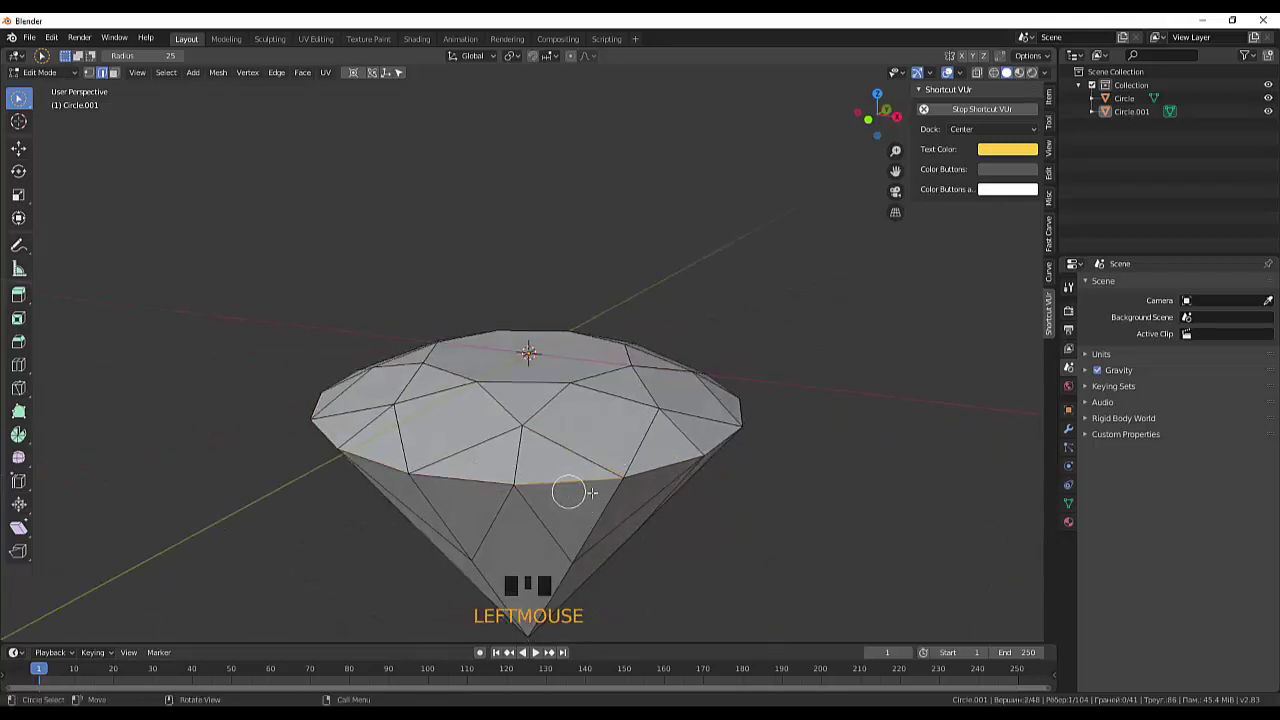
Step: Select edges along the girdle loop and view the diamond flat from the side
scroll("down", 3)
left_click_drag(832, 478, 746, 492)
left_click(746, 492)
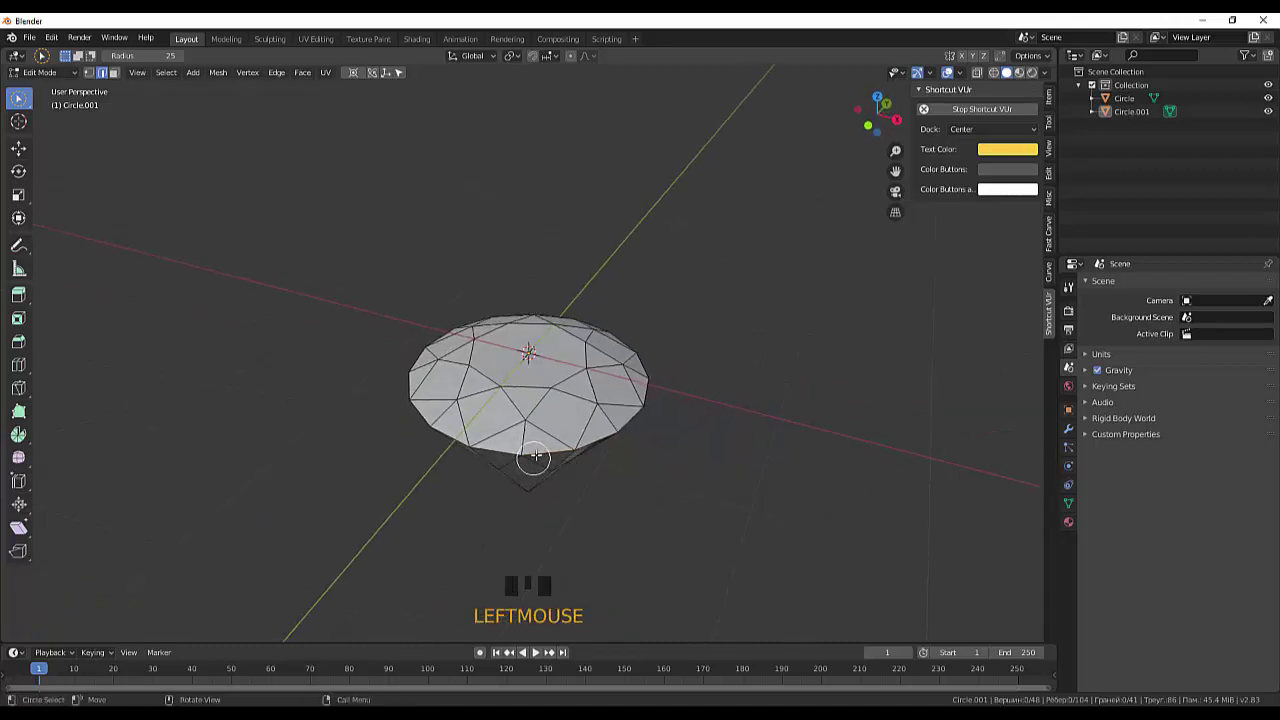
left_click(536, 449)
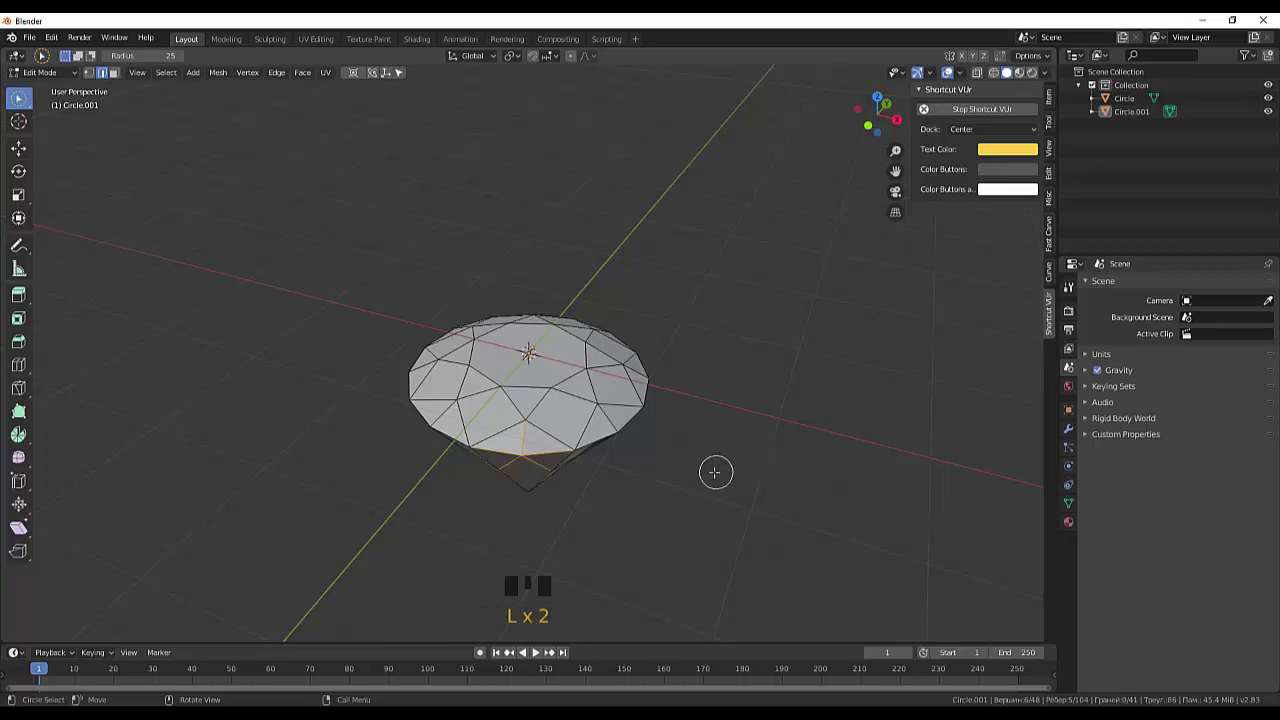
left_click(712, 473)
key("l")
left_click(545, 391)
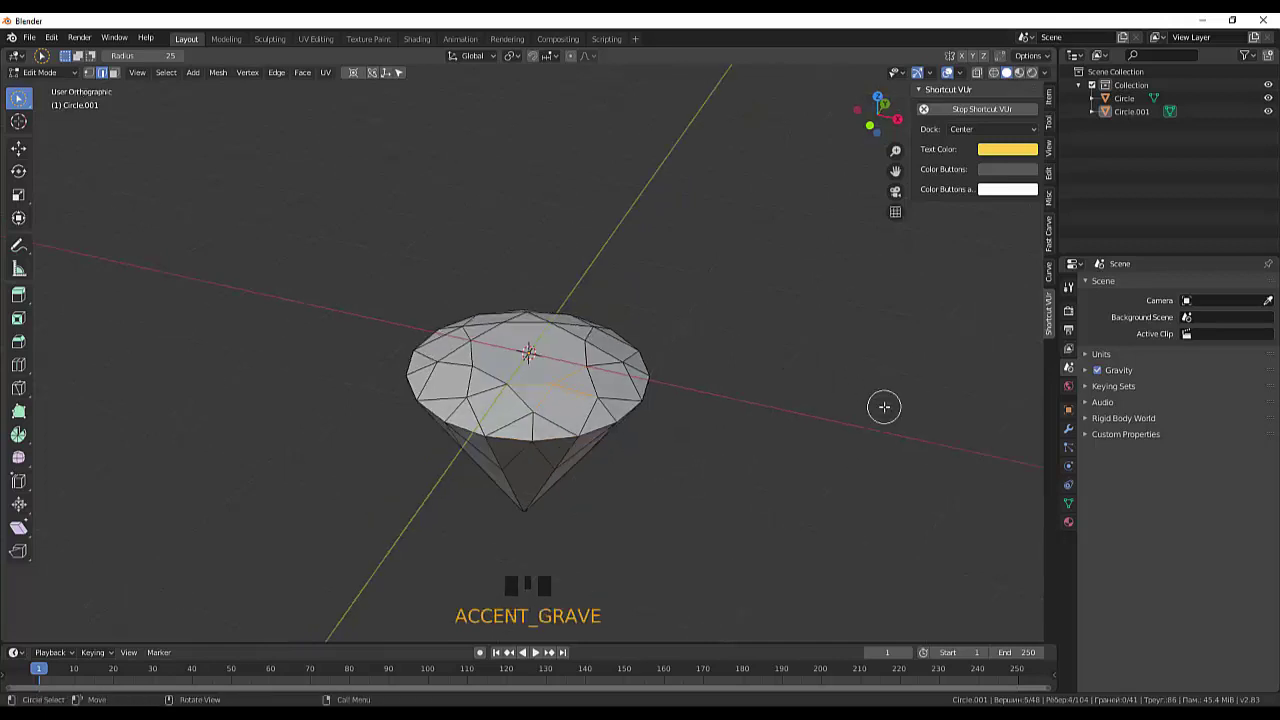
left_click(764, 427)
left_click(615, 373)
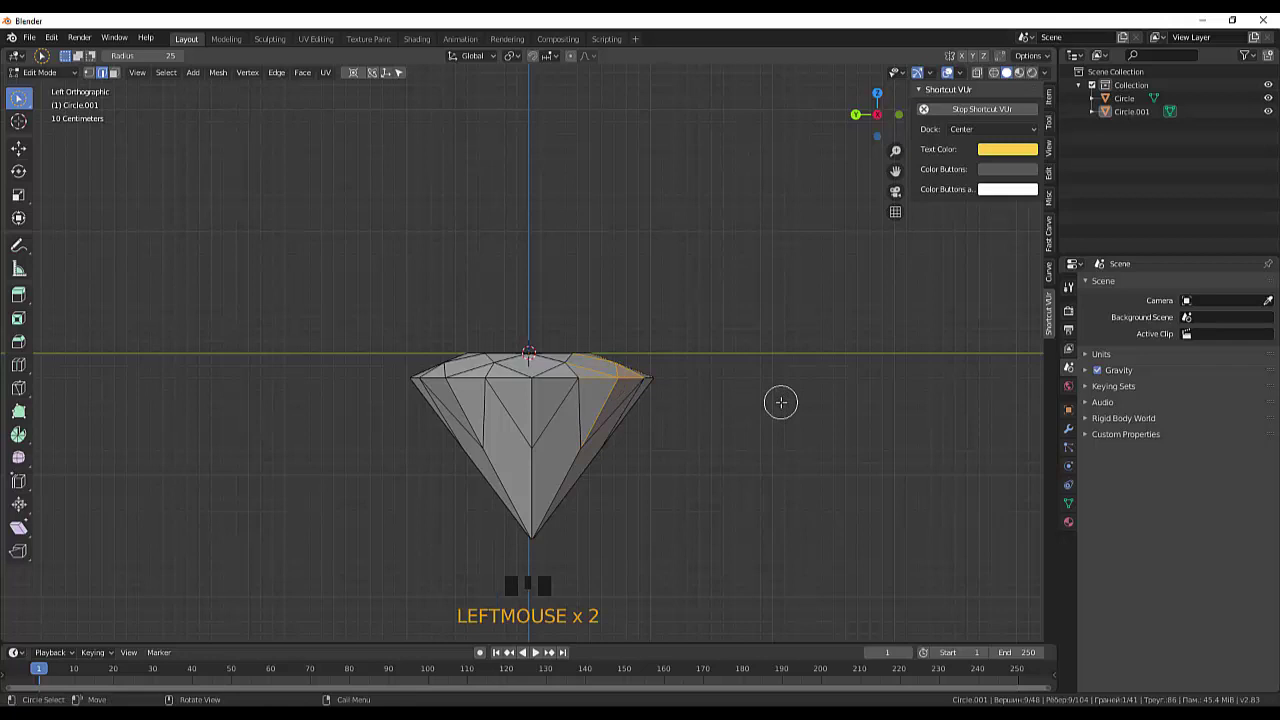
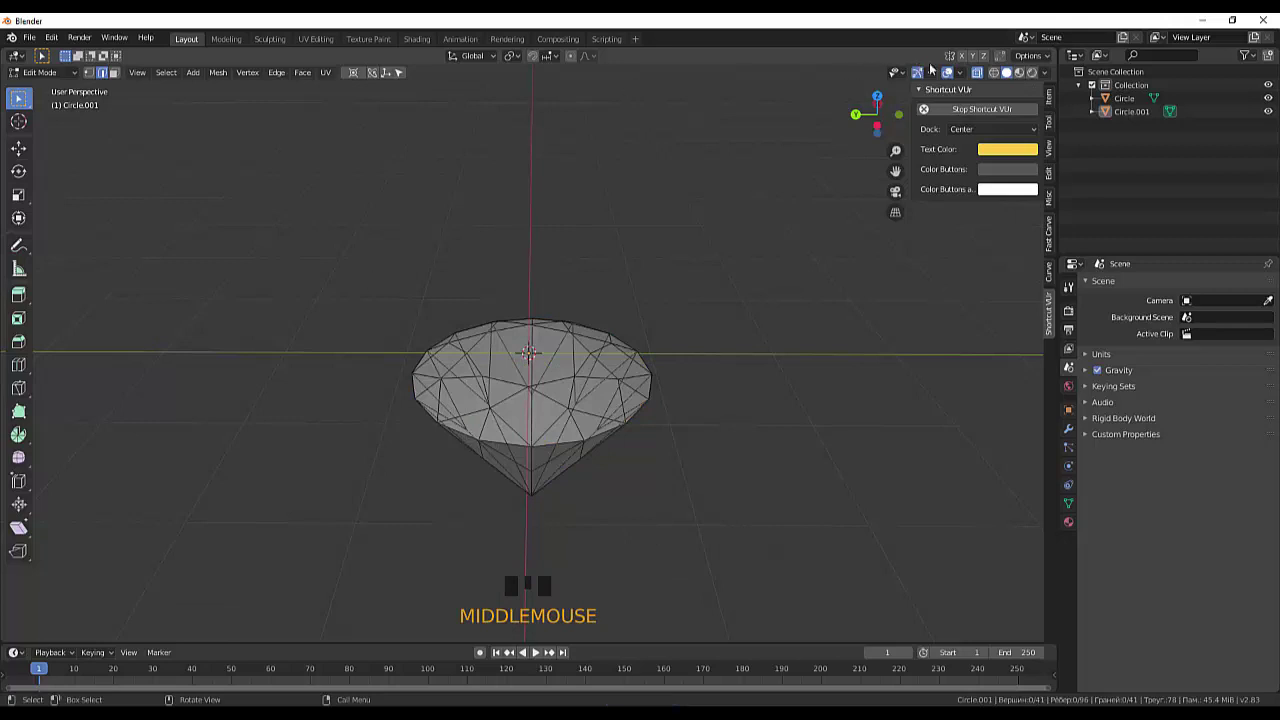
Step: Turn off X-ray display and return the solid faceted gem to Object Mode
left_click(951, 77)
left_click_drag(979, 77, 923, 133)
scroll("up", 3)
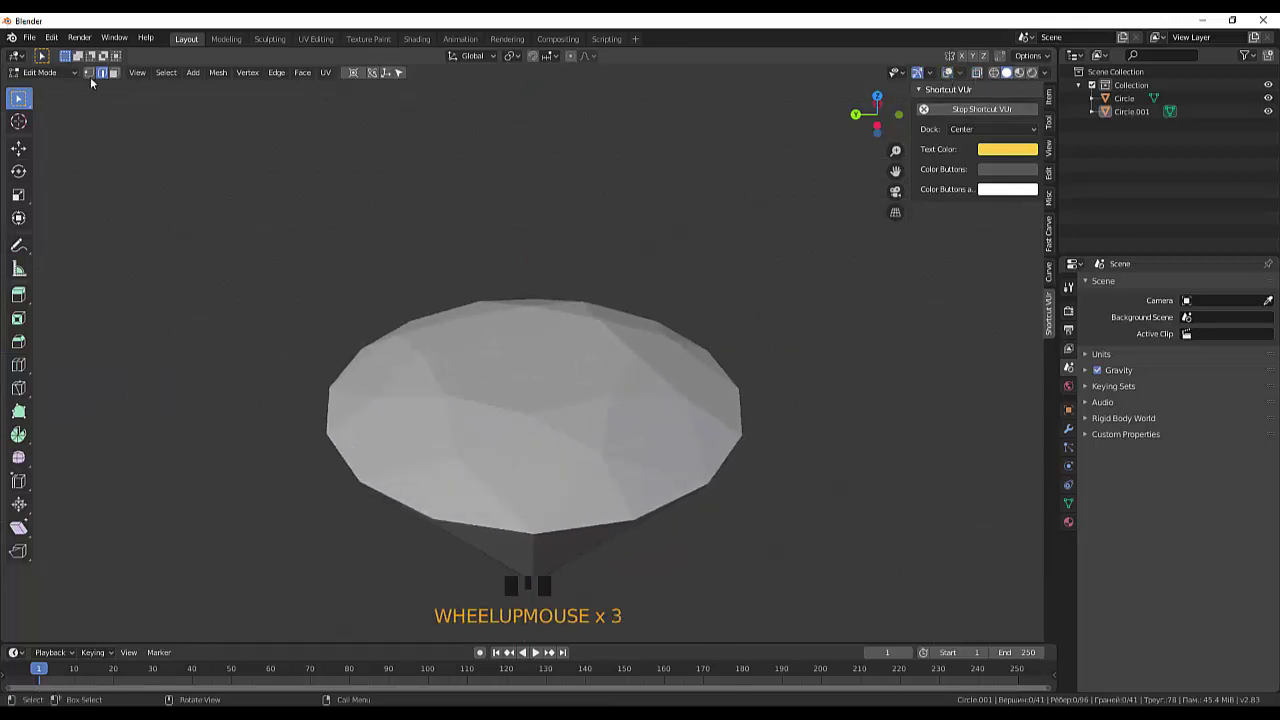
left_click_drag(277, 177, 121, 75)
left_click(121, 75)
left_click(111, 77)
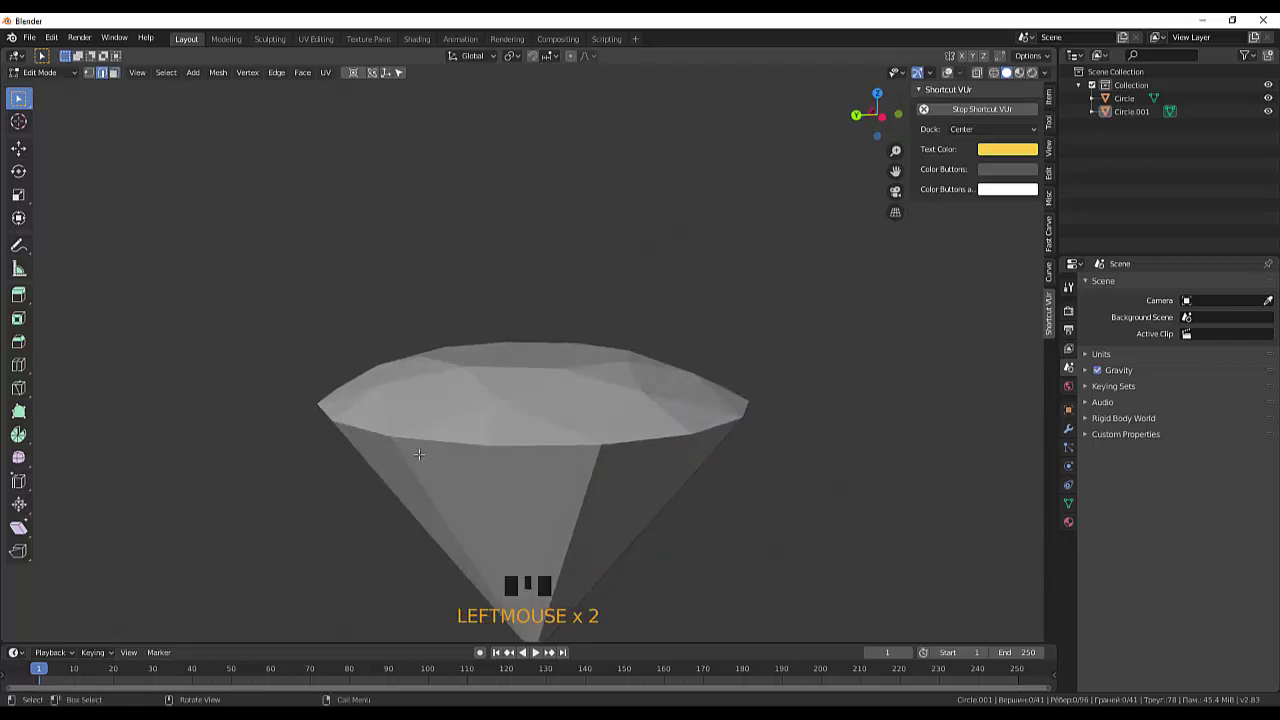
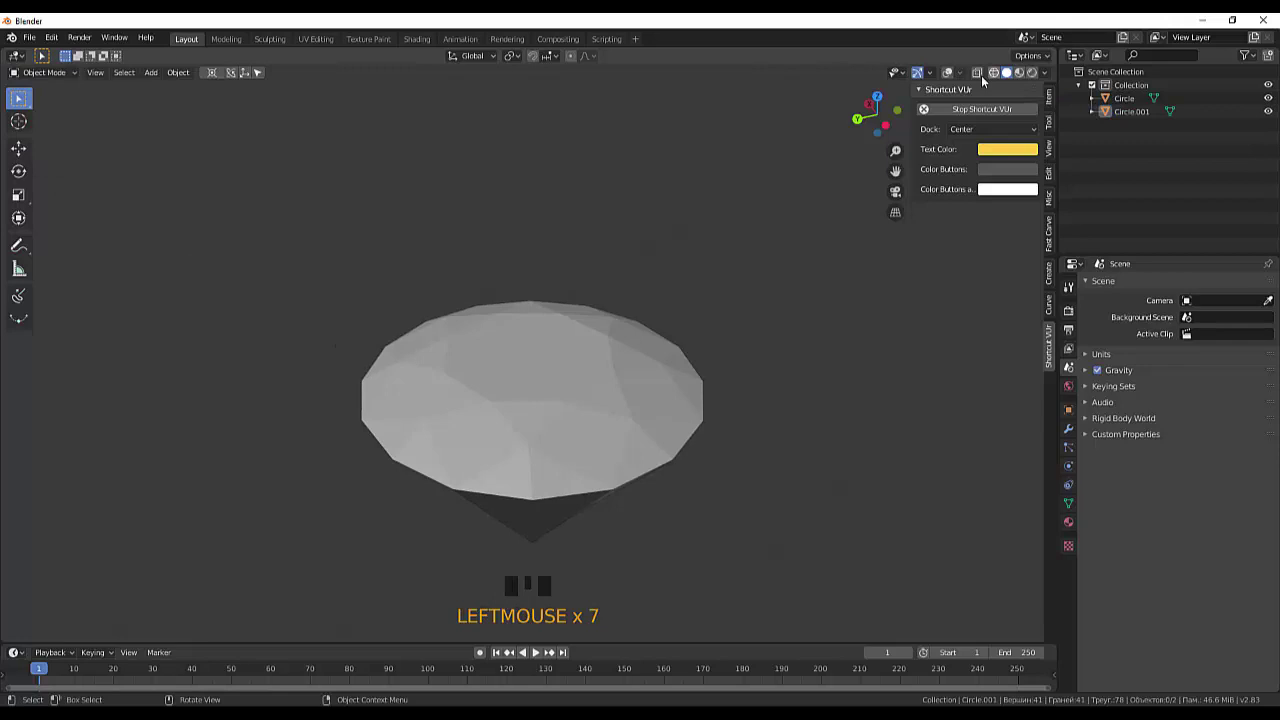
Step: Make the diamond the active object and orbit to look down on its crown
left_click(953, 77)
left_click_drag(797, 295, 773, 424)
left_click(773, 424)
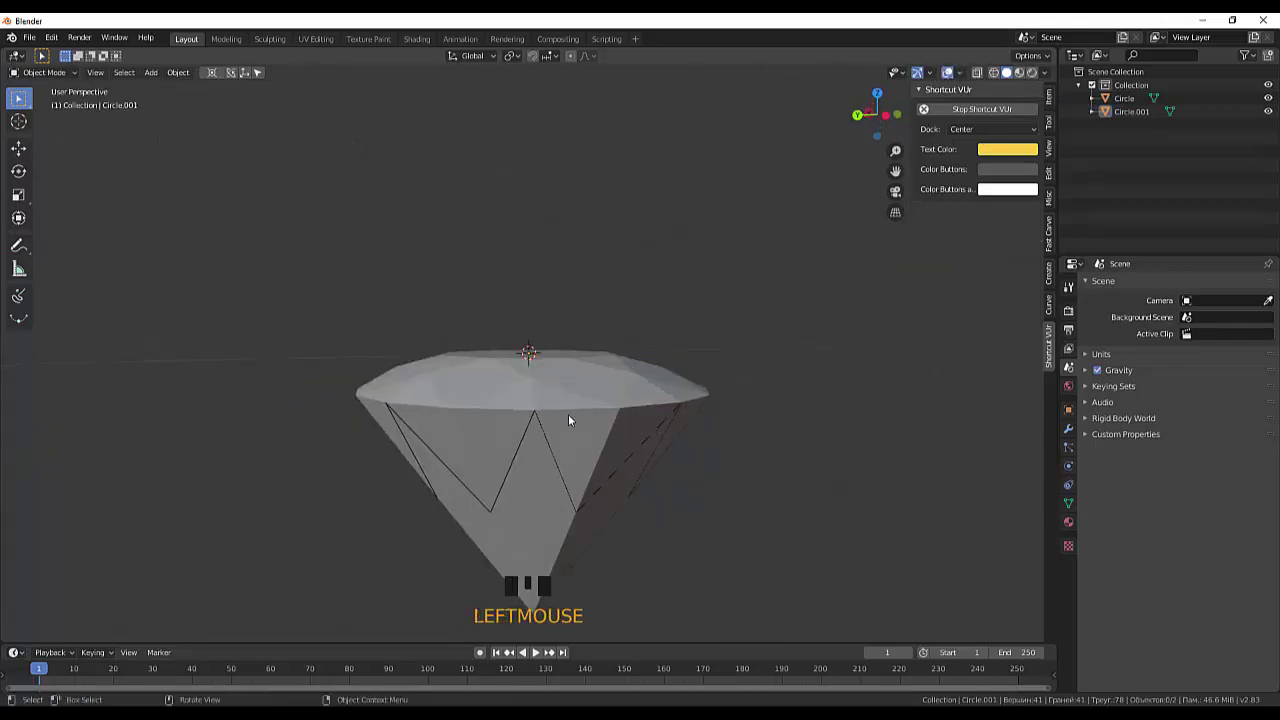
left_click(574, 413)
left_click_drag(696, 447, 747, 451)
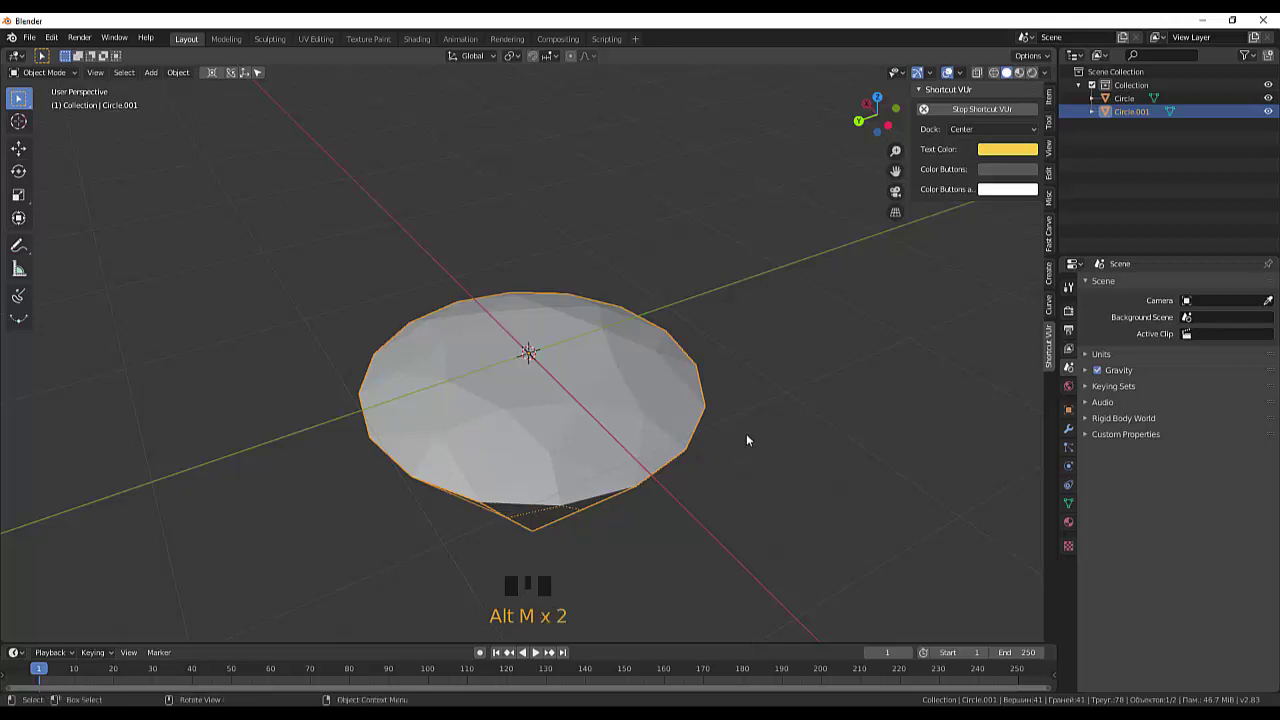
left_click(751, 437)
left_click(698, 437)
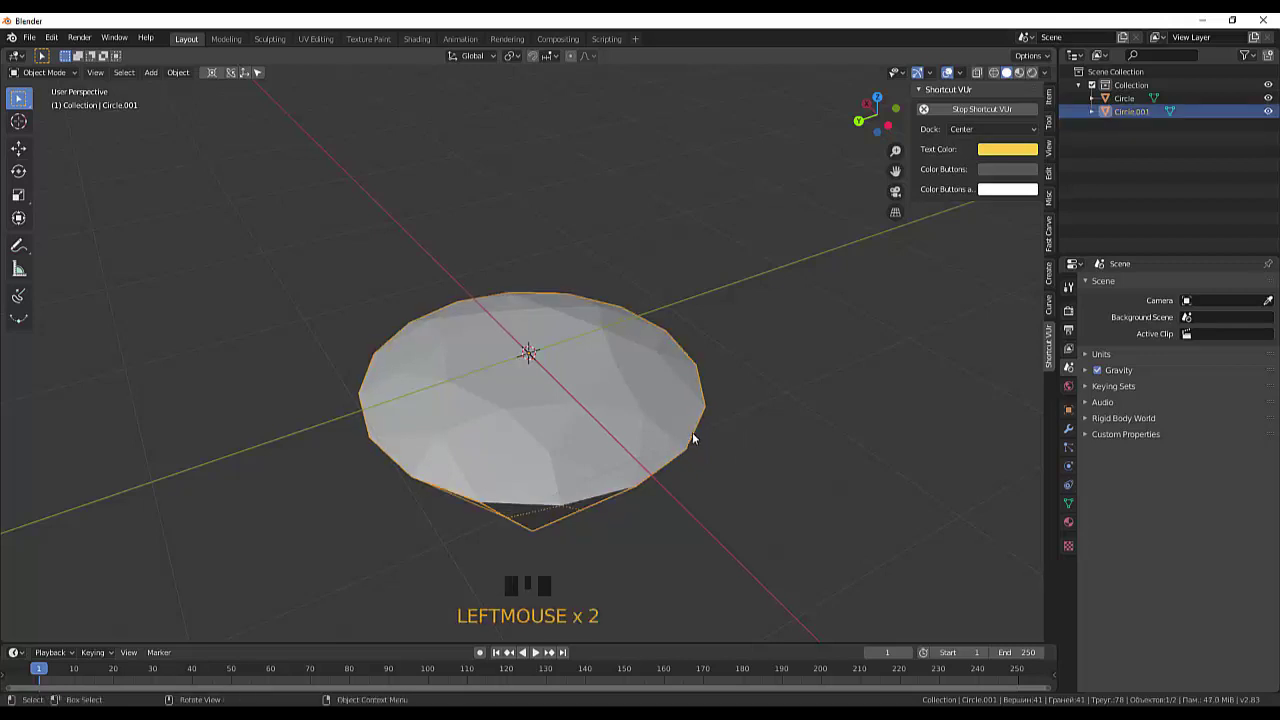
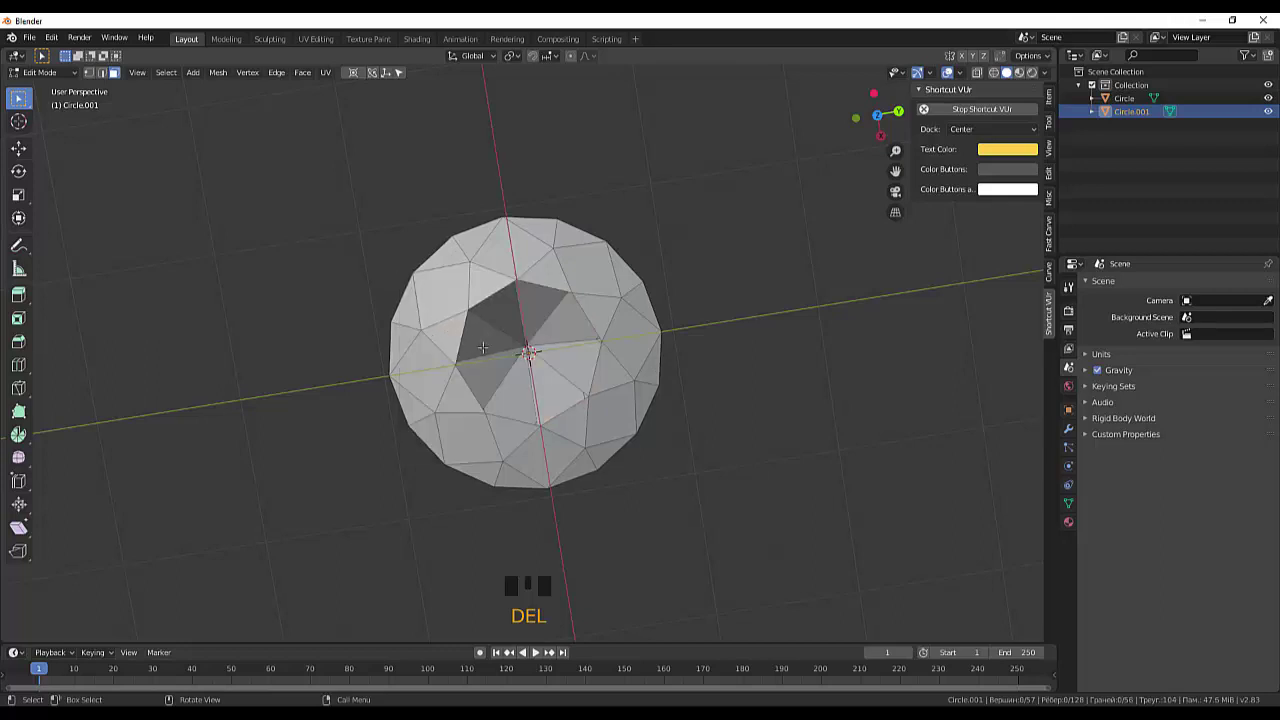
Step: Circle-select the overlapping vertices around the crown's open centre
scroll("up", 3)
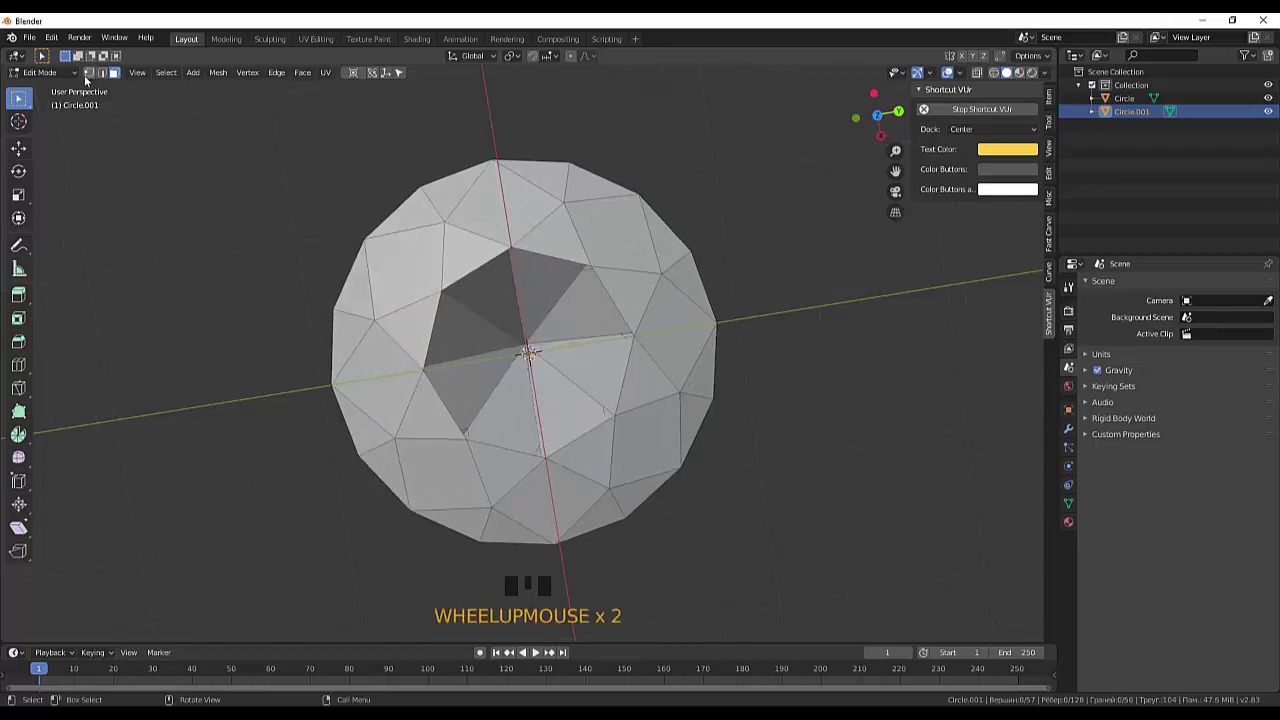
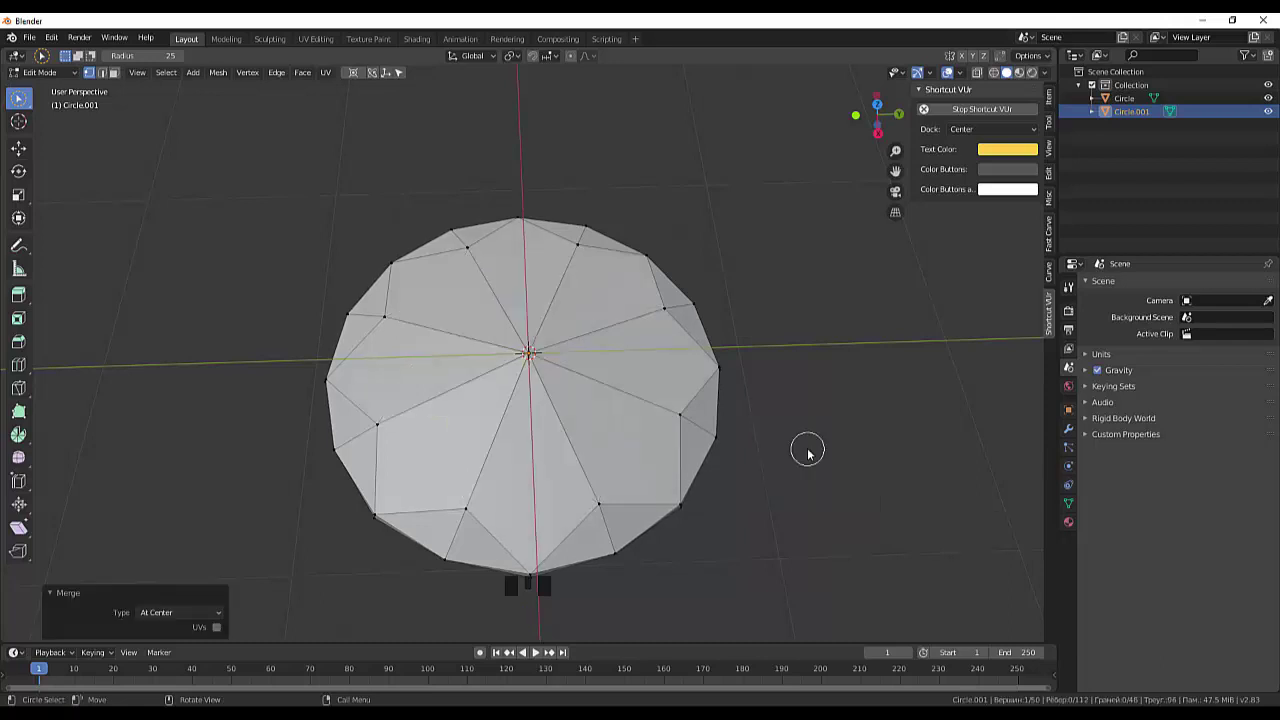
left_click_drag(847, 388, 856, 404)
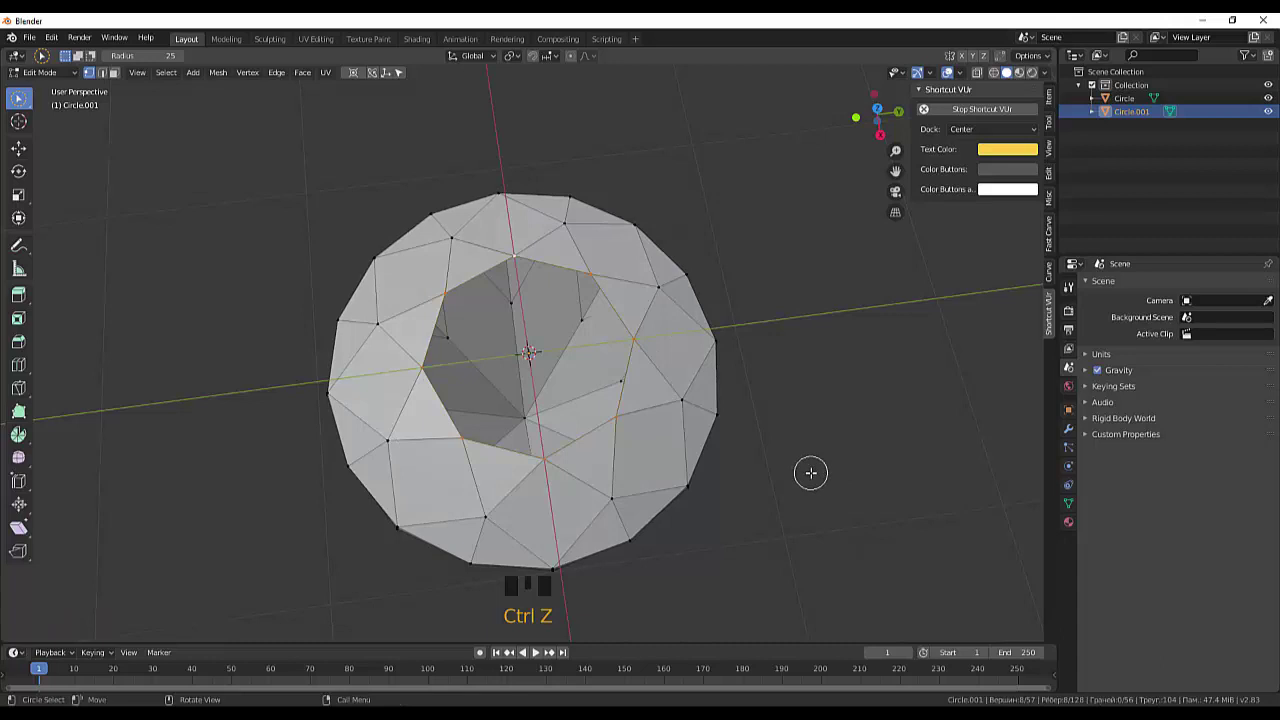
left_click_drag(836, 430, 854, 380)
left_click_drag(854, 380, 868, 446)
left_click(868, 446)
left_click_drag(871, 416, 855, 471)
Step: Undo the last selection stroke and orbit around the crown to reselect
key("ctrl+z")
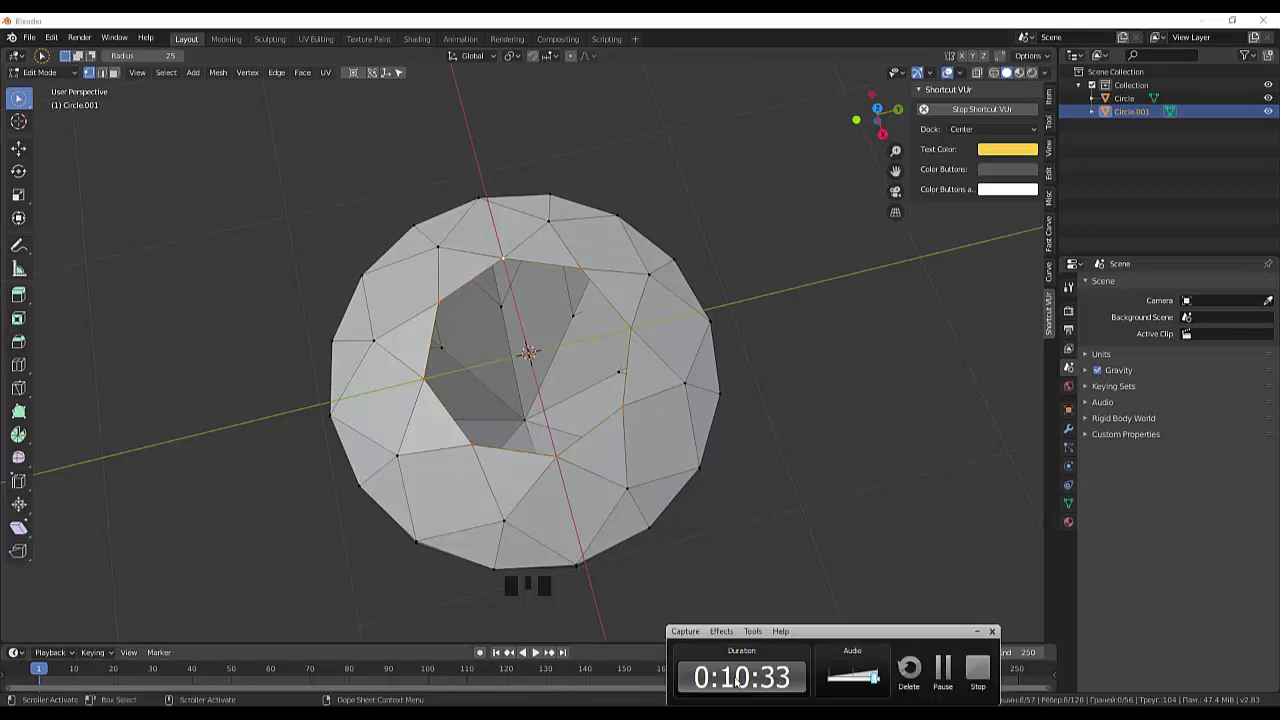
scroll("down", 3)
left_click_drag(750, 478, 456, 290)
left_click(466, 289)
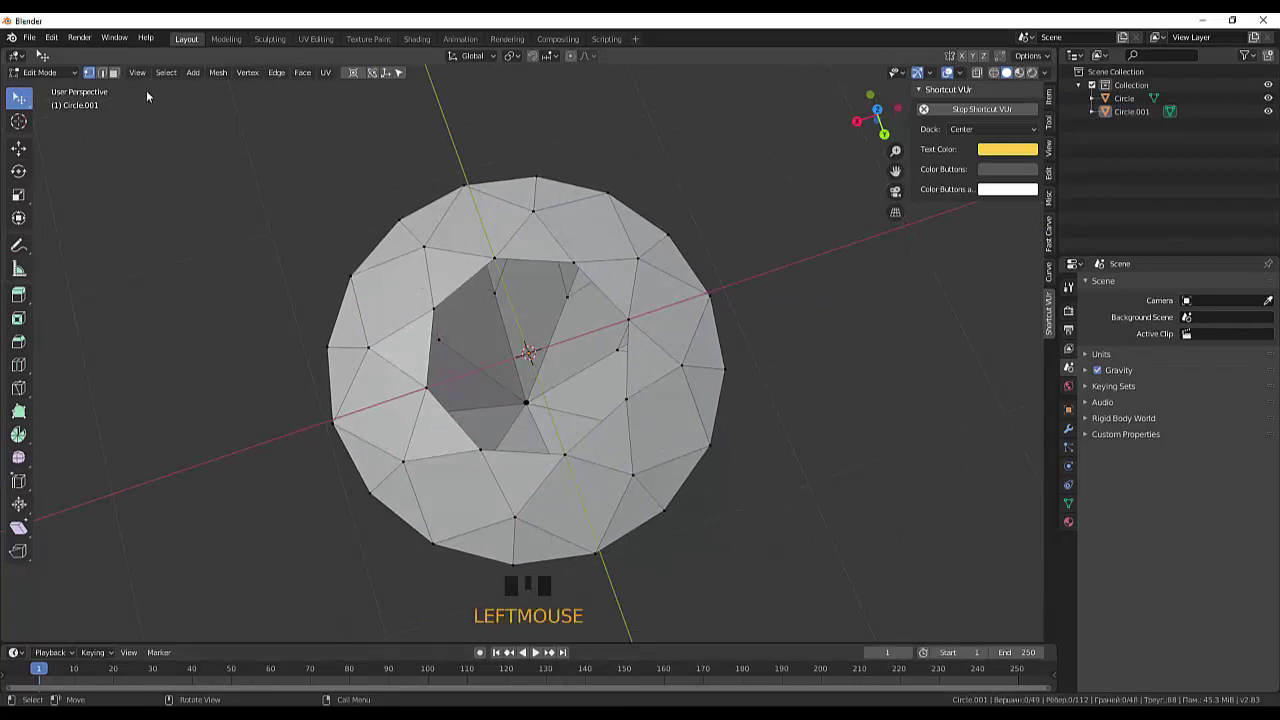
Step: Inset the octagonal table face by 0.054 m to form a narrow border ring
left_click_drag(120, 74, 197, 148)
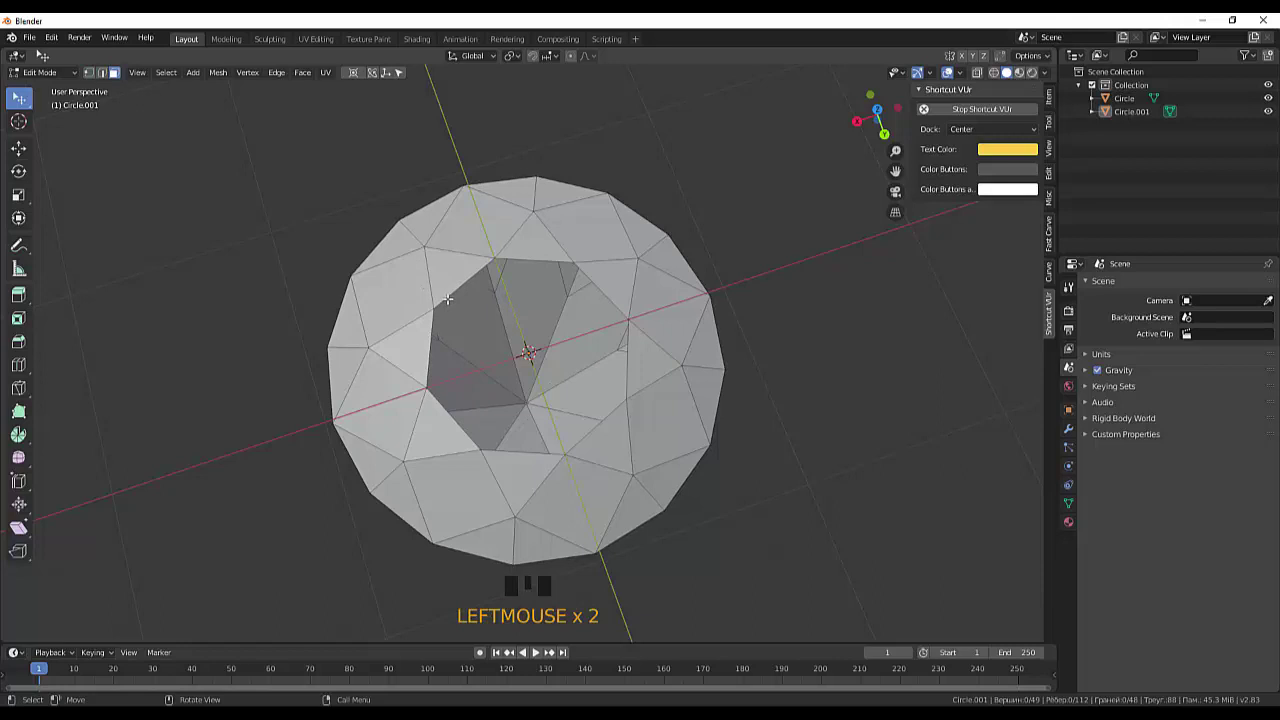
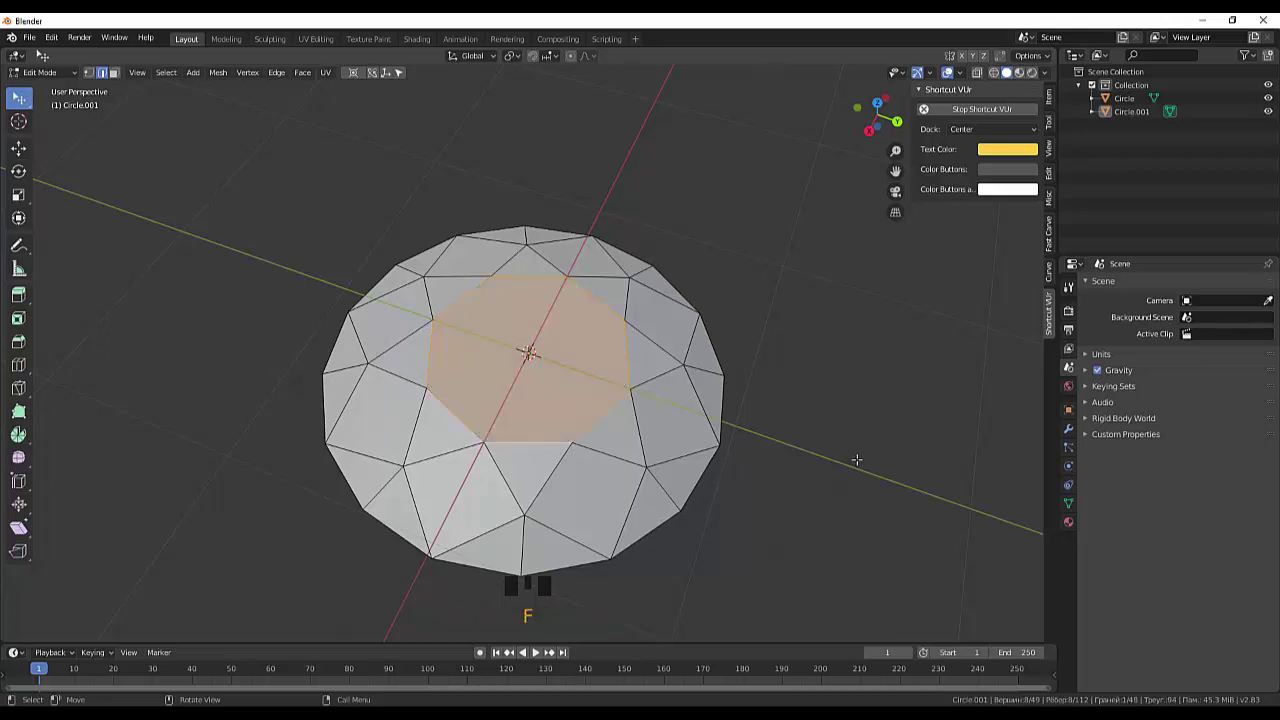
left_click_drag(871, 450, 847, 373)
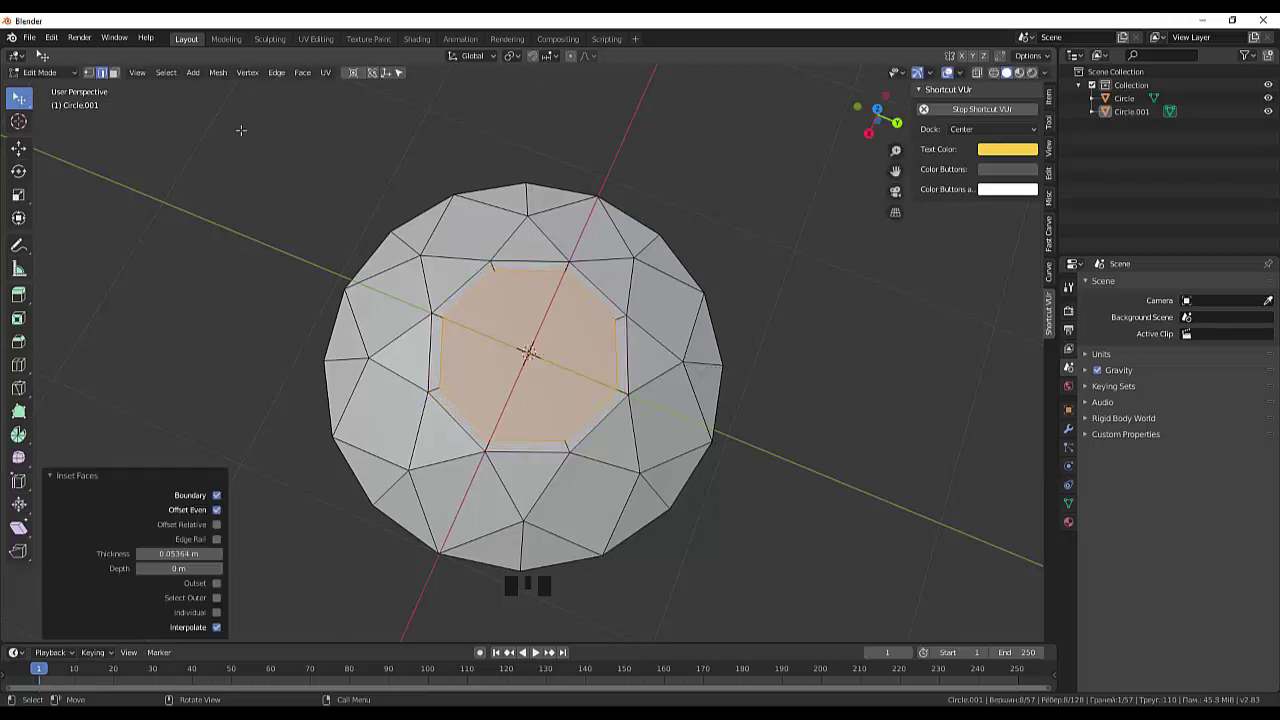
left_click(92, 74)
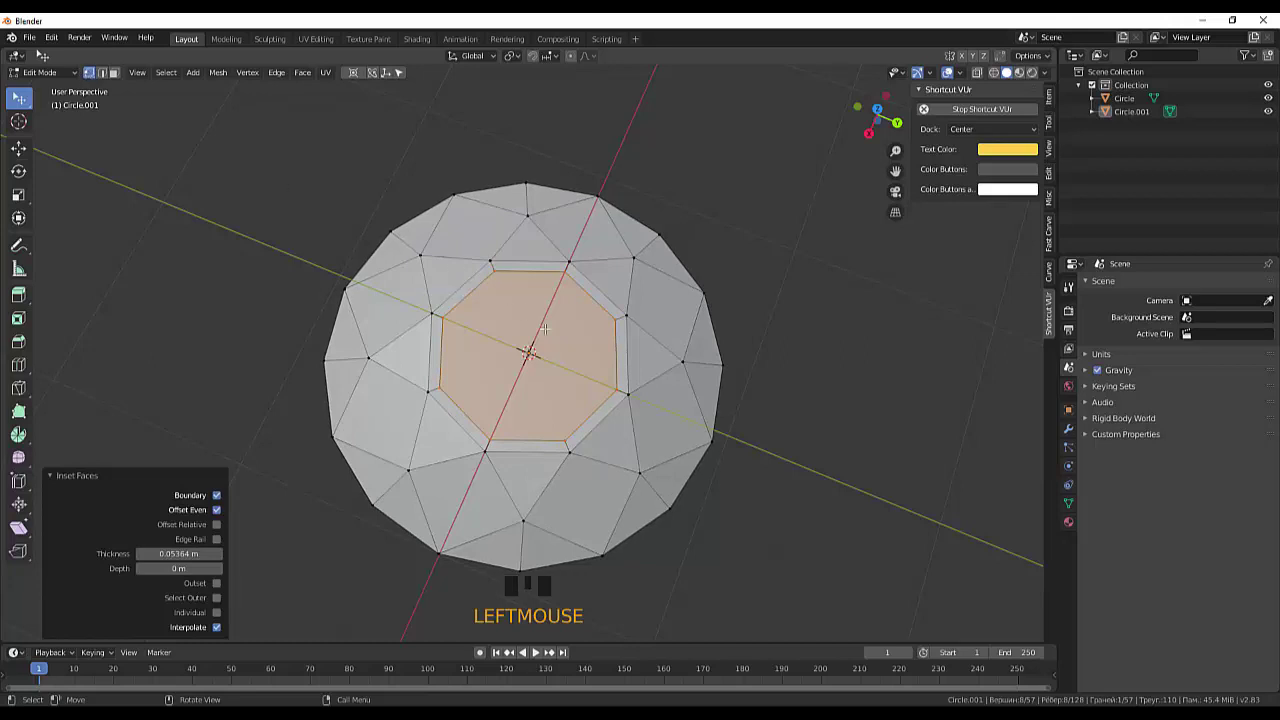
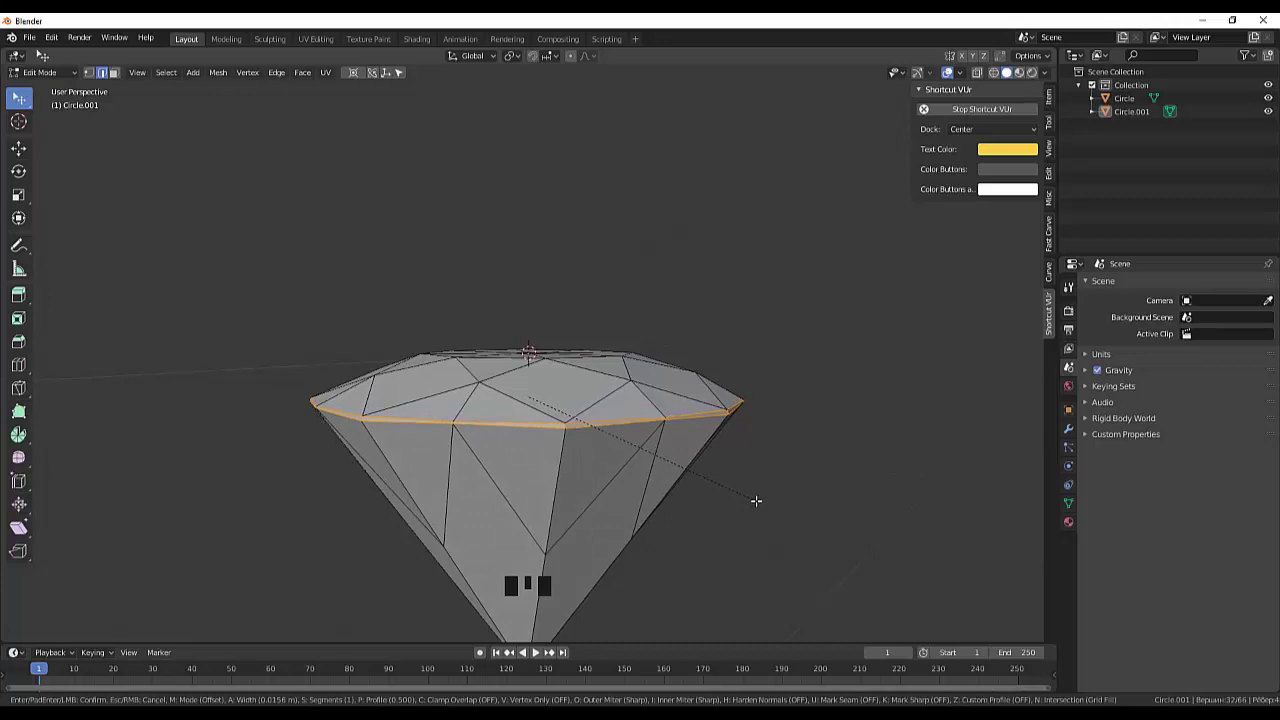
Step: Confirm the girdle bevel as a thin band about 0.016 m wide and inspect it
left_click(779, 531)
left_click_drag(801, 490, 915, 503)
scroll("down", 3)
left_click_drag(803, 529, 734, 523)
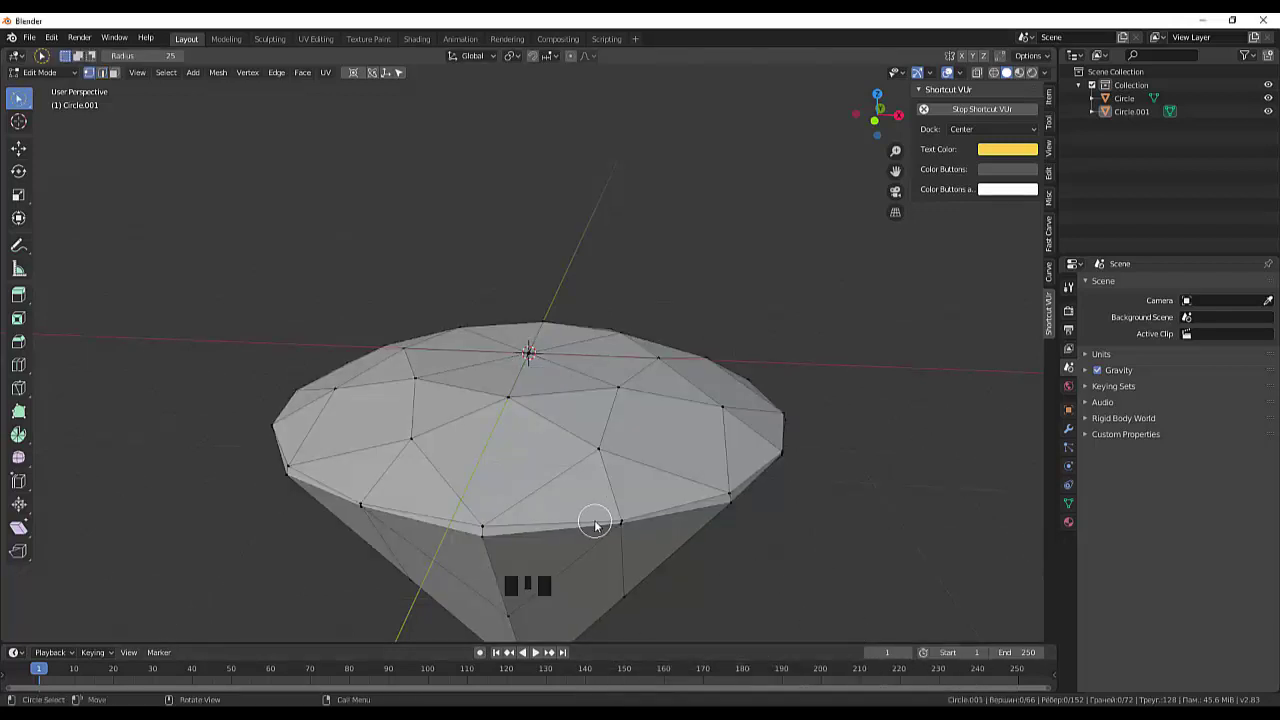
Step: Merge stray girdle vertices At Center with Alt+M, bringing the mesh toward 58 vertices
left_click(635, 522)
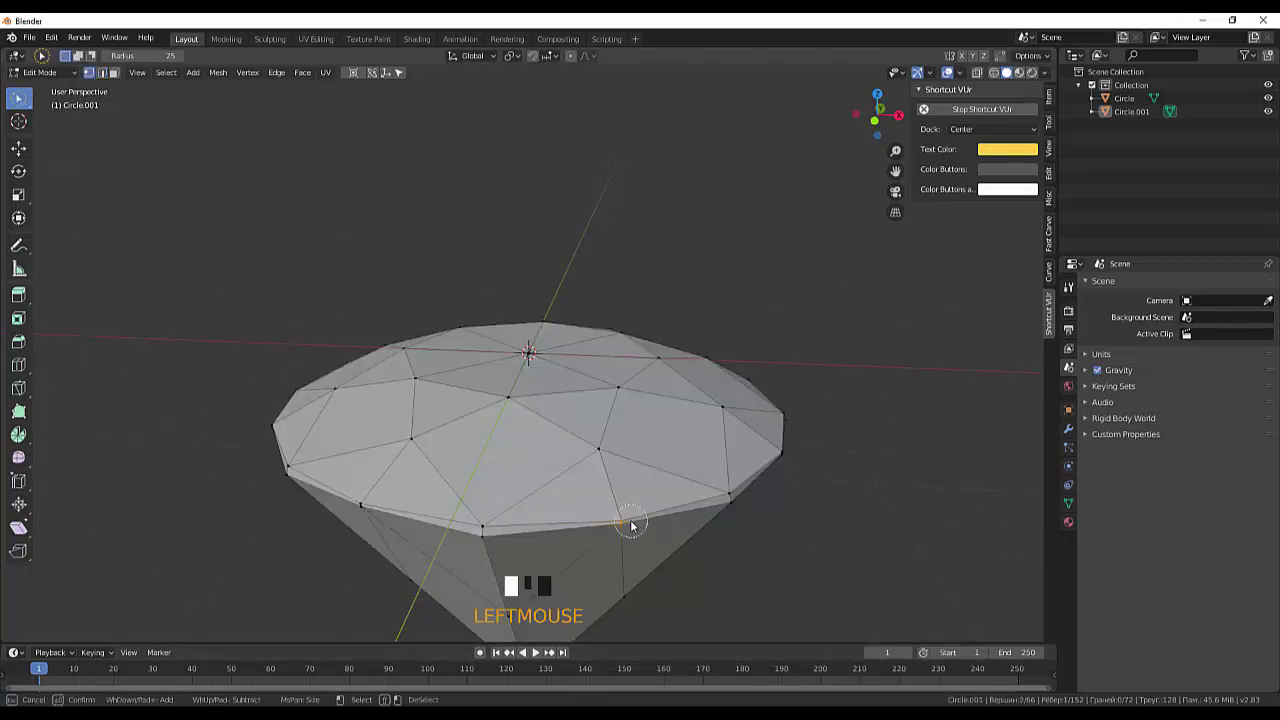
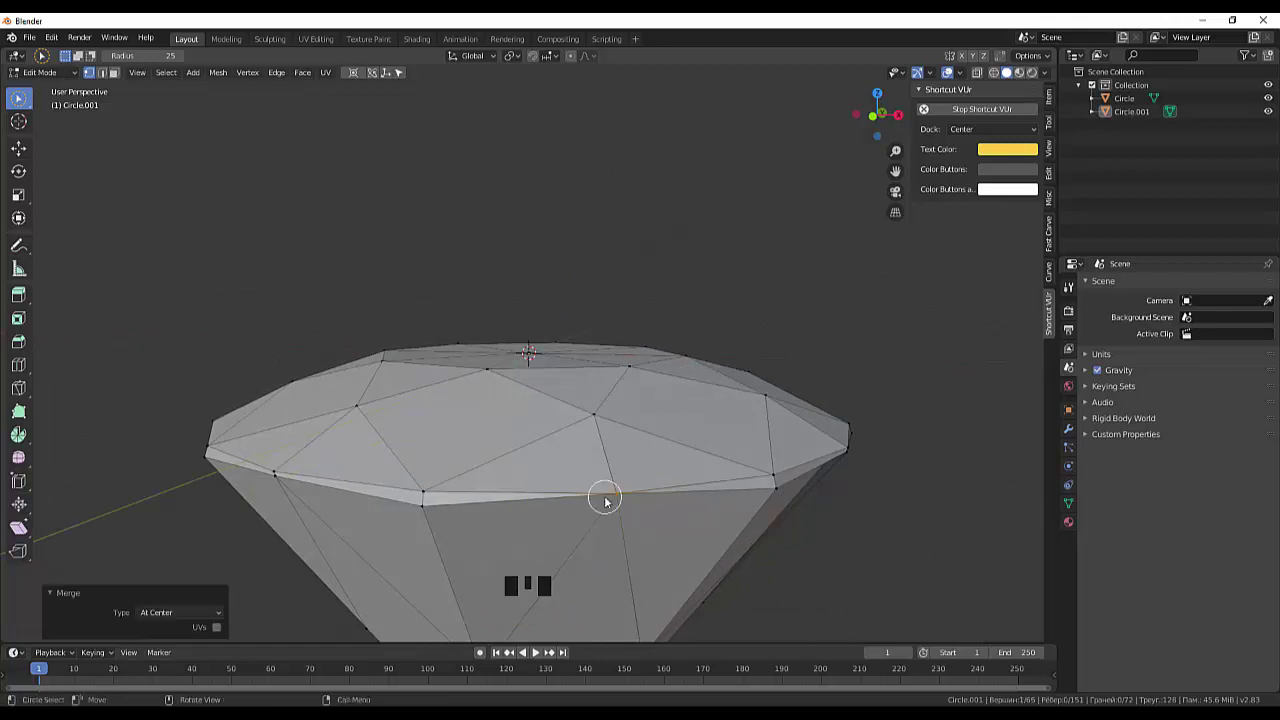
left_click(276, 476)
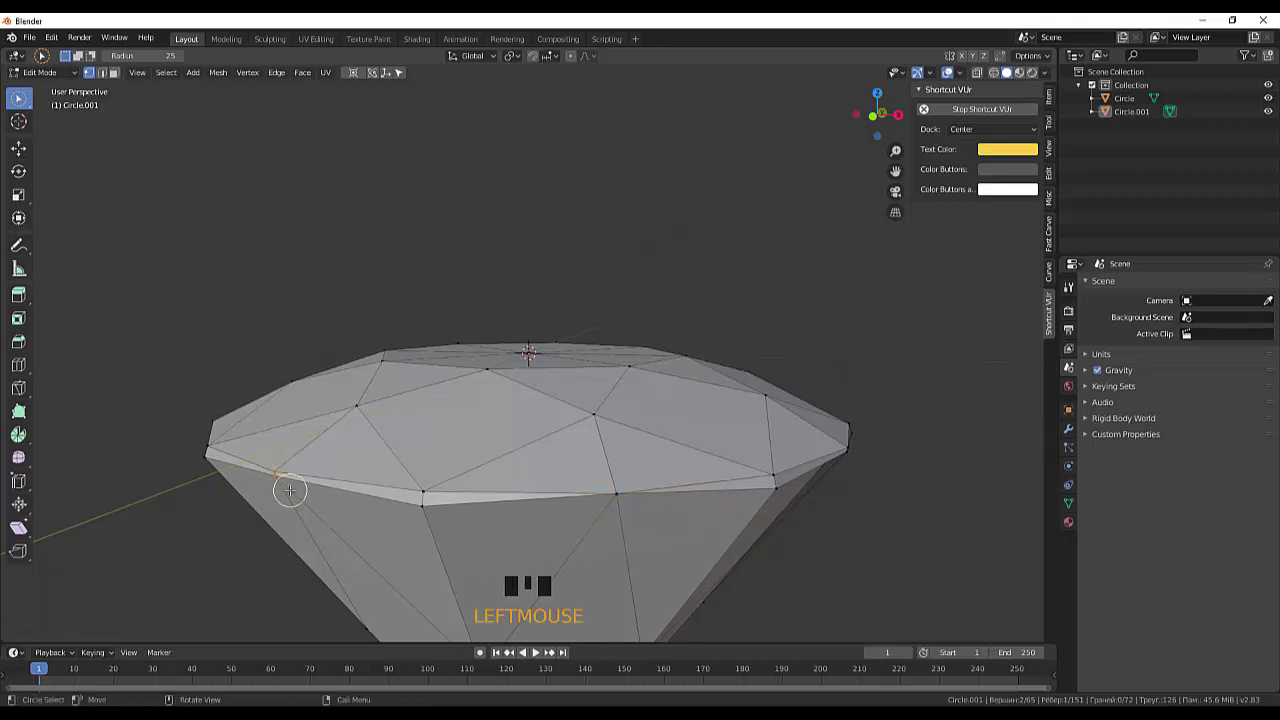
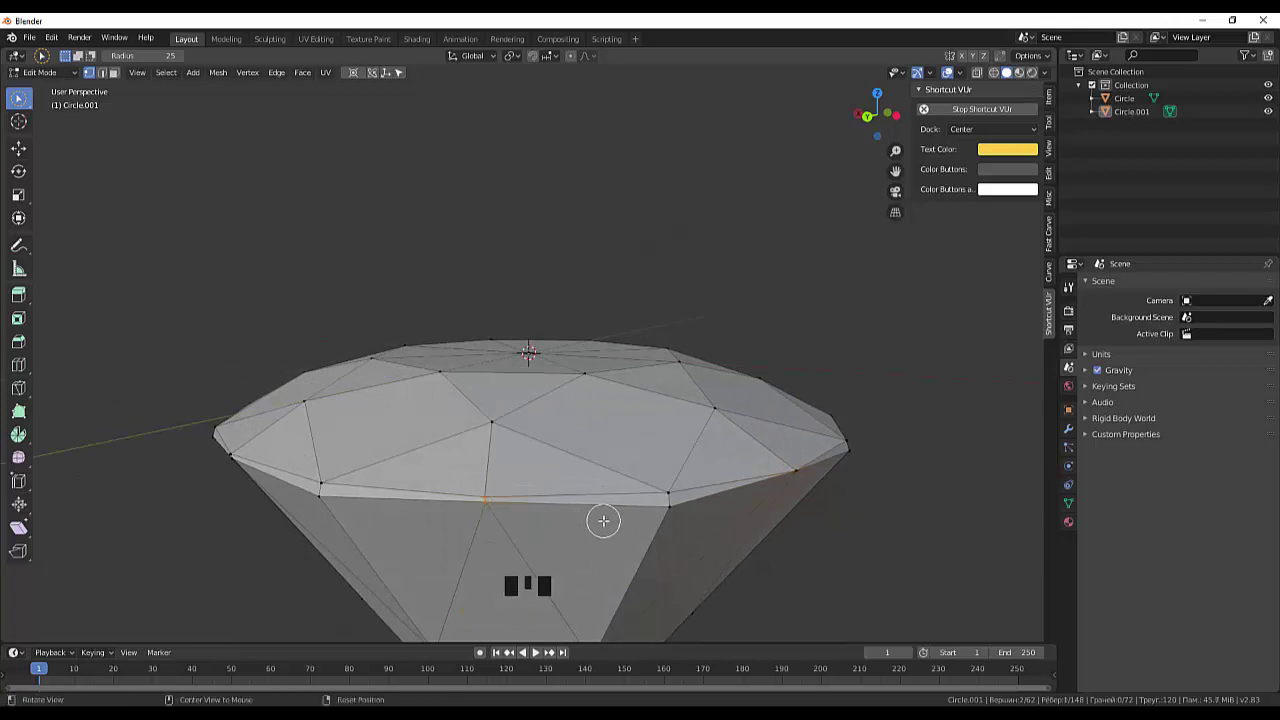
key("alt+m")
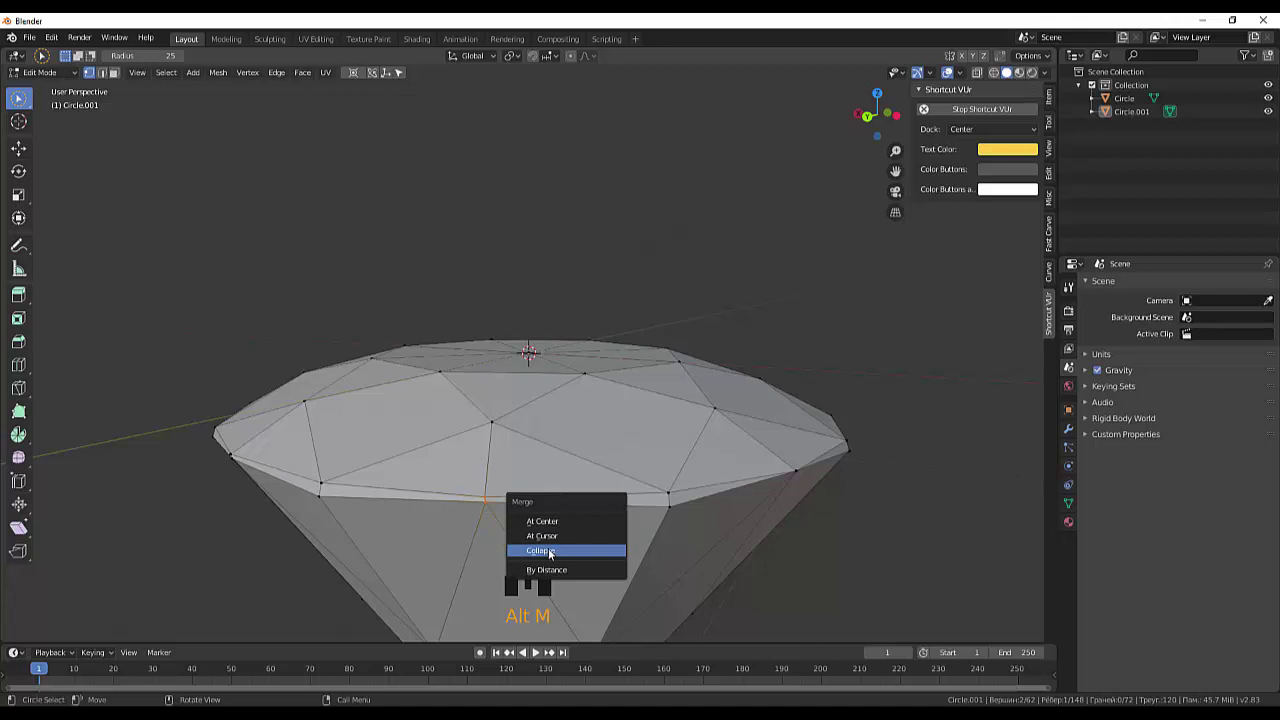
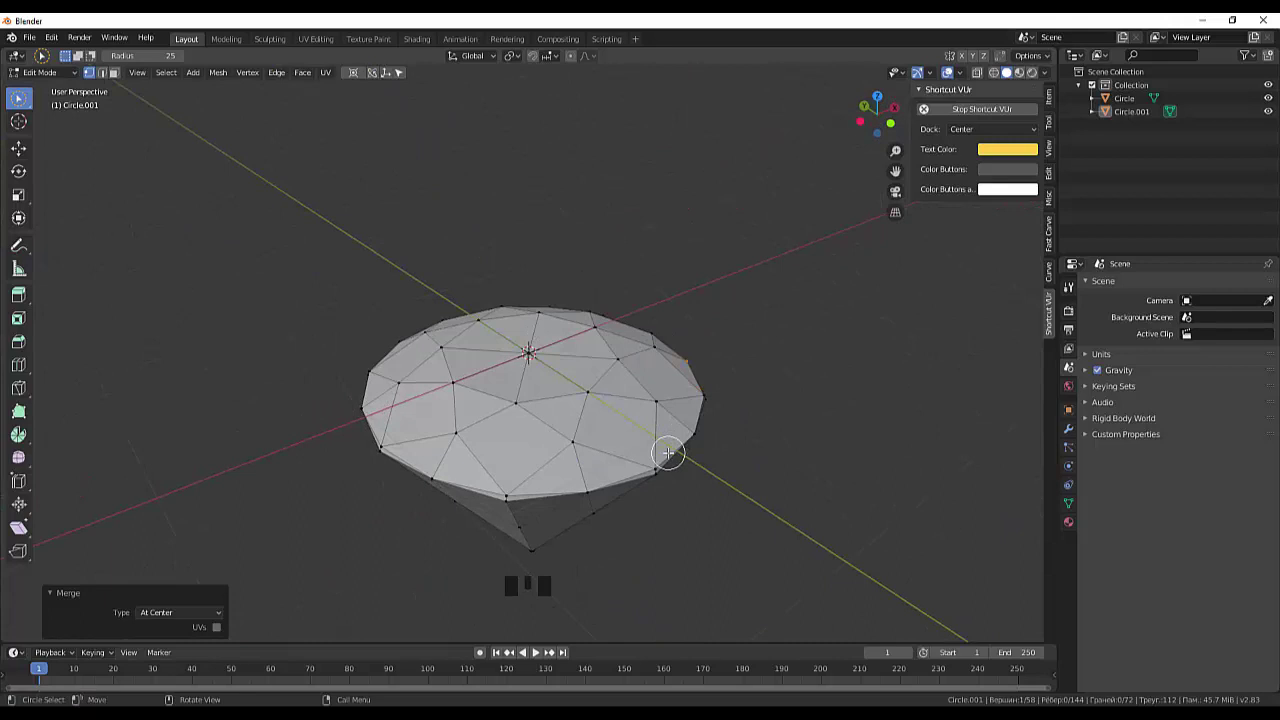
left_click_drag(688, 490, 583, 565)
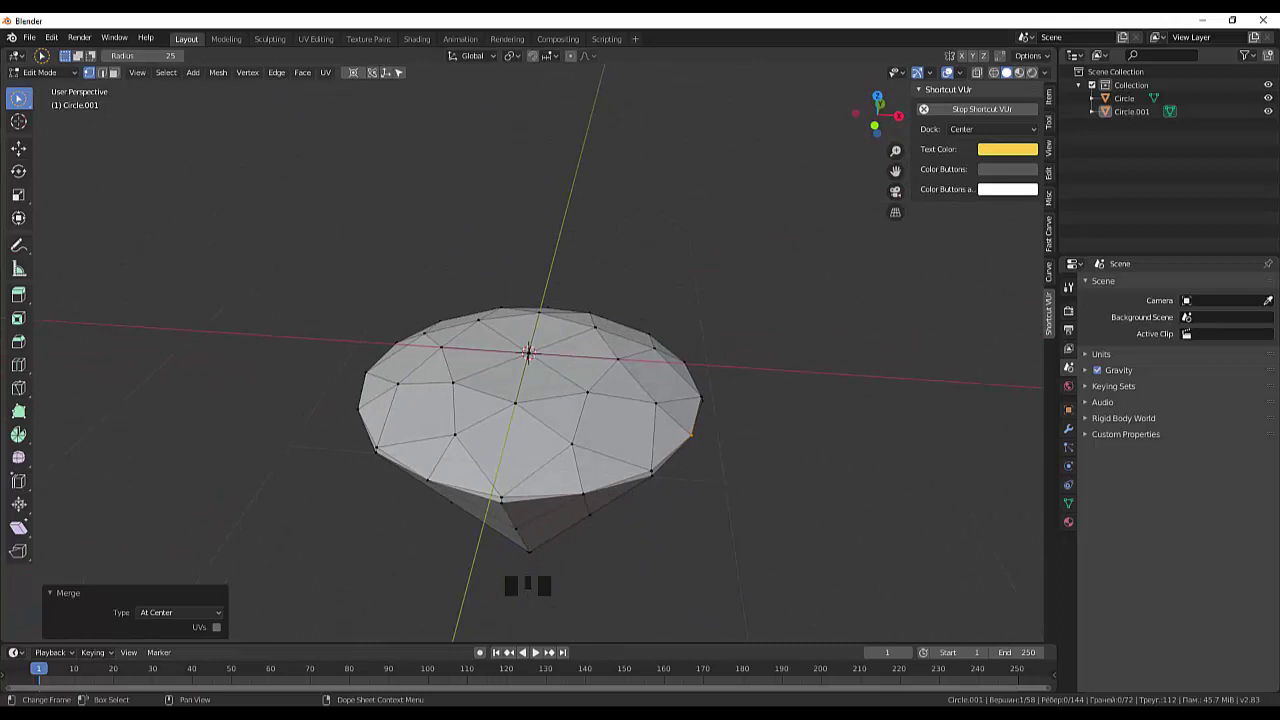